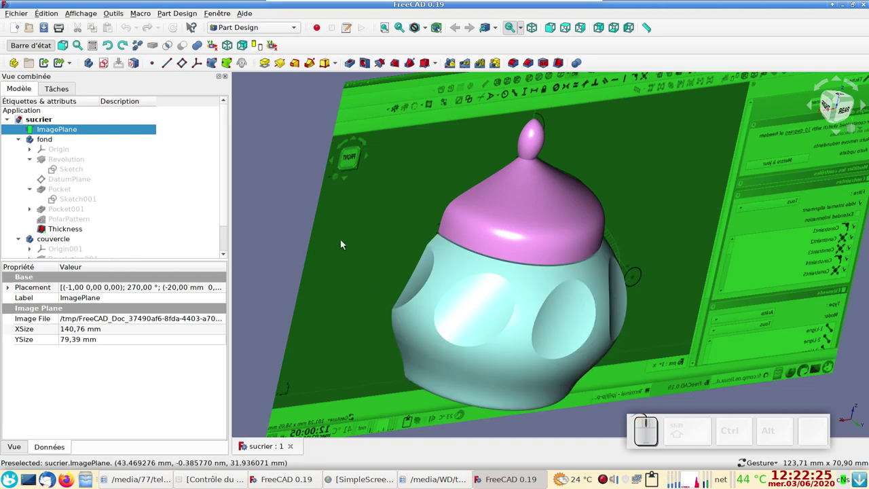
Step: Hide the ImagePlane reference screenshot and select the bowl body's revolution sketch
left_click(101, 133)
key("space")
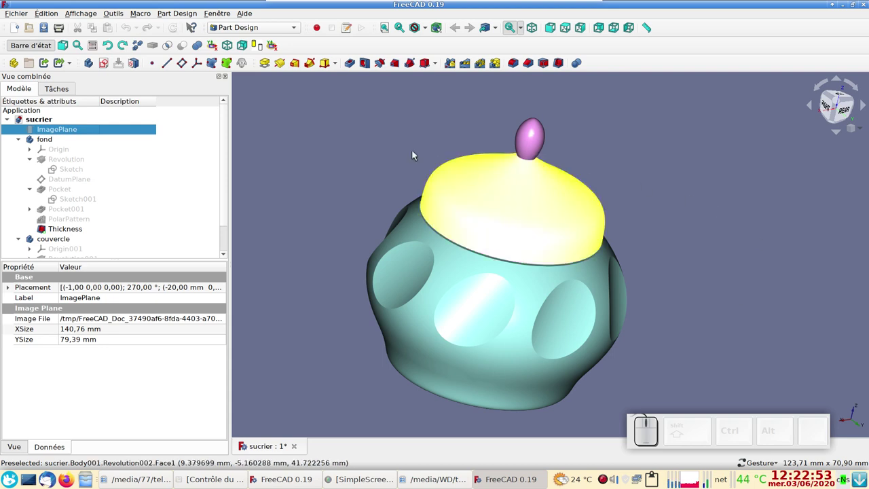
left_click(77, 170)
key("space")
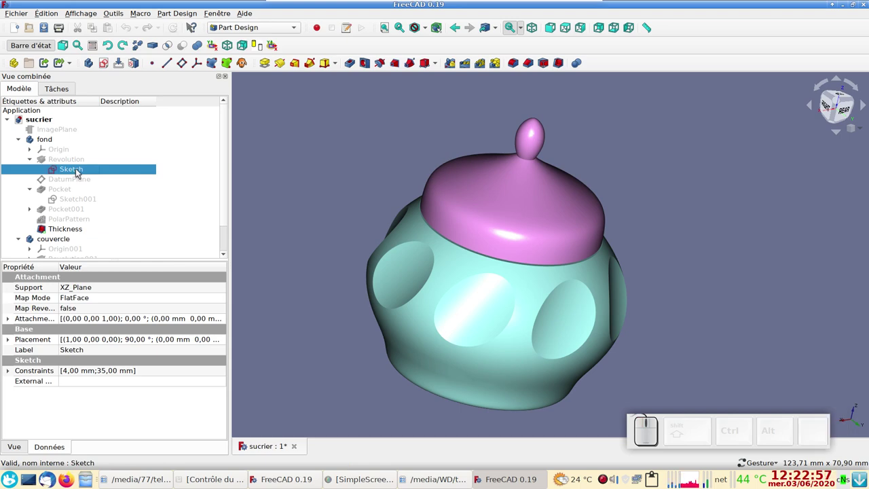
Step: Inspect the bowl's revolution profile sketch (4 mm and 35 mm dimensions) in Sketcher, then leave it
left_click(79, 170)
left_click(85, 172)
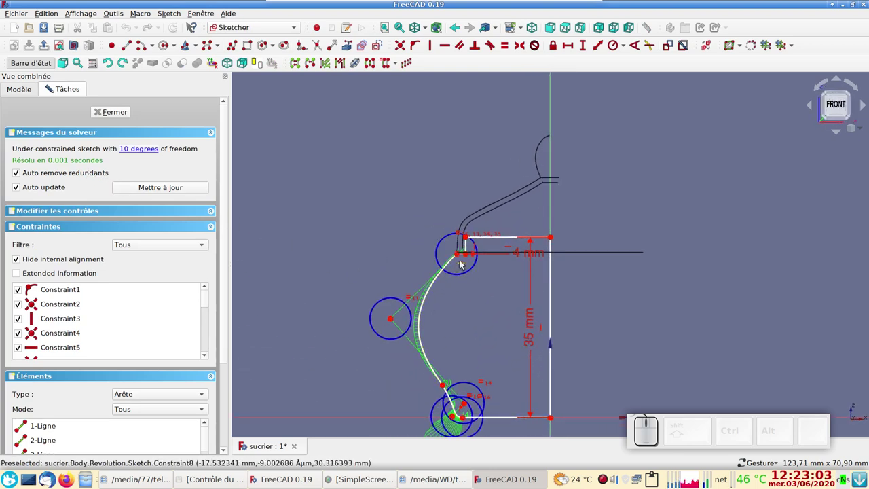
left_click(115, 114)
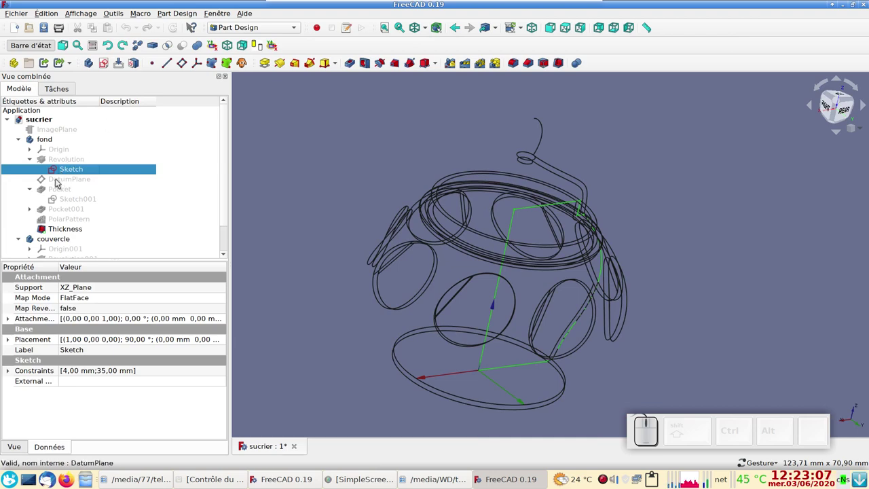
Step: Show the slanted DatumPlane and oval pocket Sketch001 and inspect them from several angles
left_click(59, 180)
key("space")
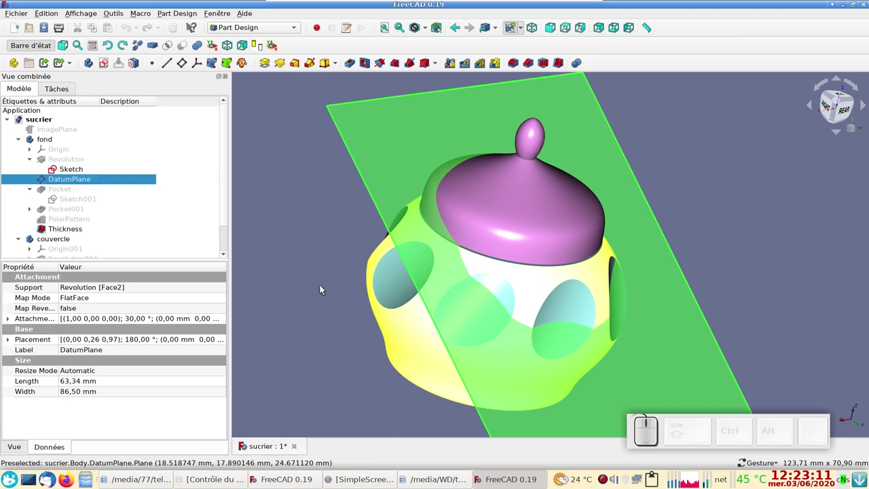
left_click(74, 202)
key("space")
left_click_drag(383, 360, 74, 236)
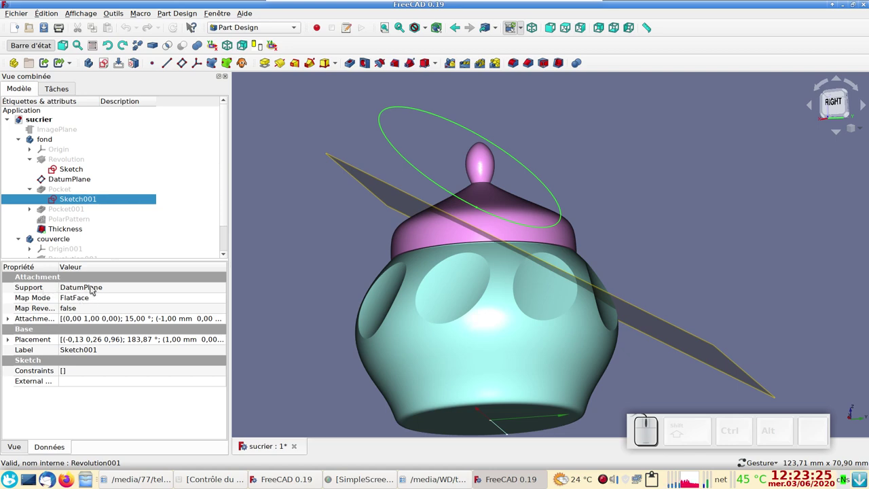
left_click_drag(648, 314, 407, 315)
left_click_drag(329, 306, 699, 211)
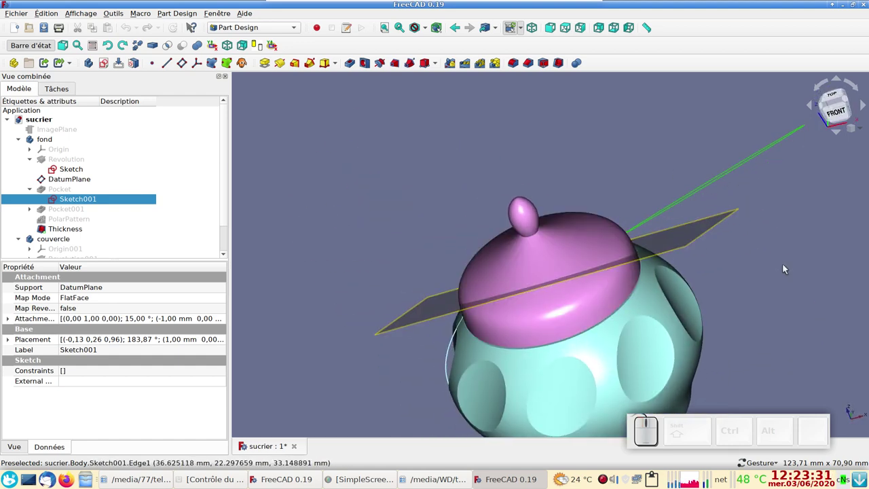
left_click_drag(792, 306, 247, 250)
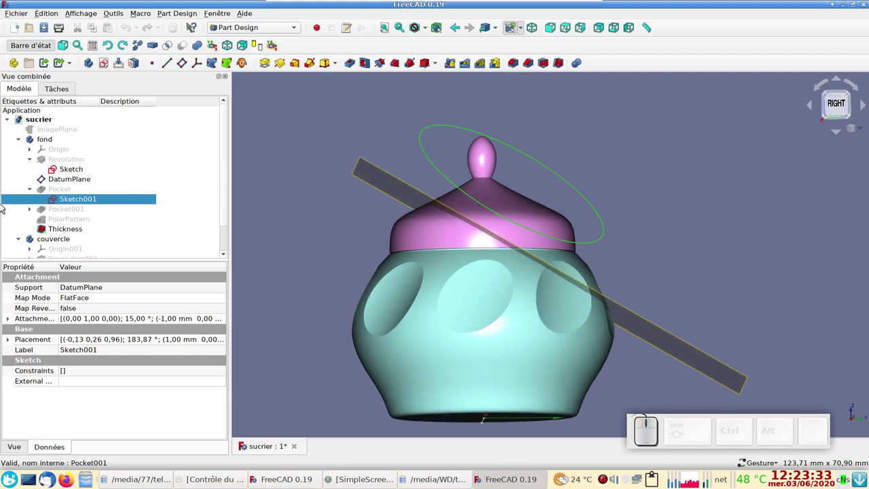
Step: Hide the plane and pocket sketch again and compare the body against the reference screenshot
key("space")
left_click(68, 182)
key("space")
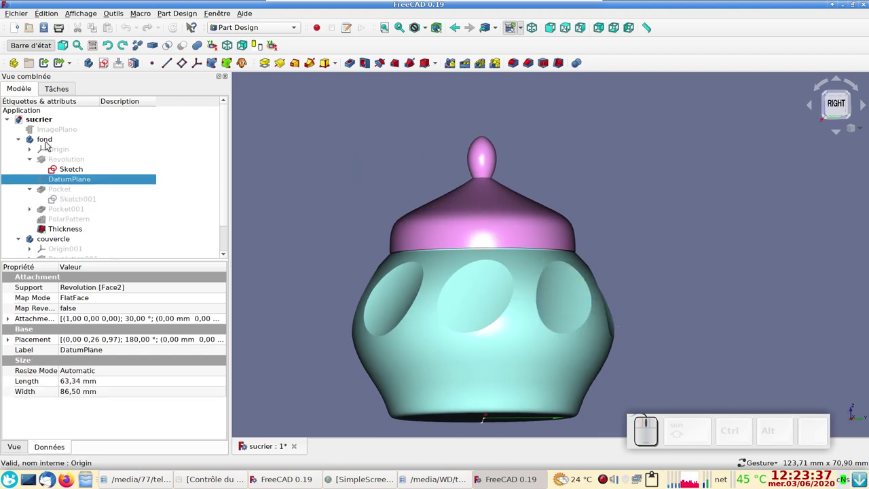
left_click(59, 239)
key("space")
left_click_drag(556, 221, 372, 235)
left_click(60, 130)
key("space")
left_click_drag(735, 316, 284, 345)
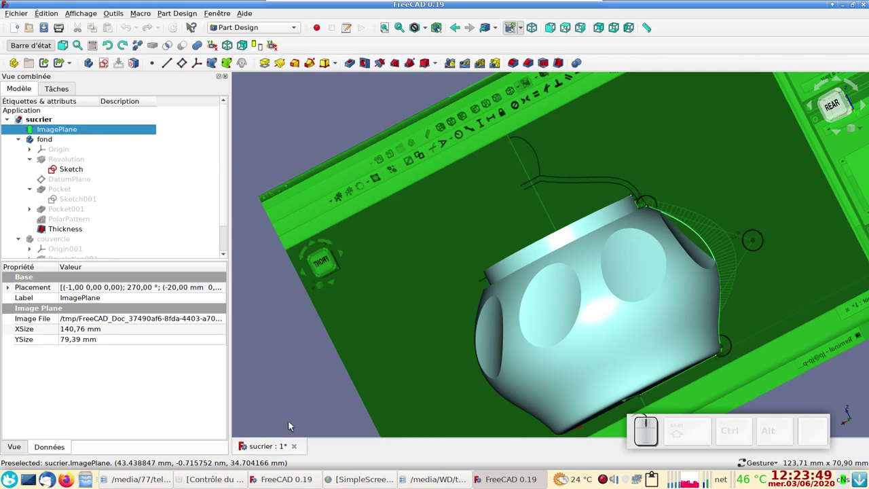
Step: Leave the sugar-bowl document and create a new empty untitled document
left_click(300, 447)
left_click(414, 248)
Step: In the Image workbench, import gray_pot.png as an image plane
left_click(19, 28)
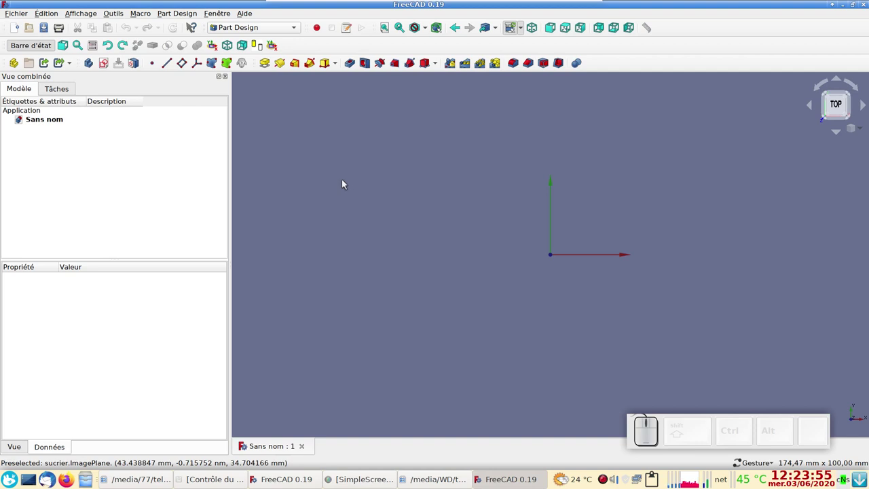
left_click(273, 30)
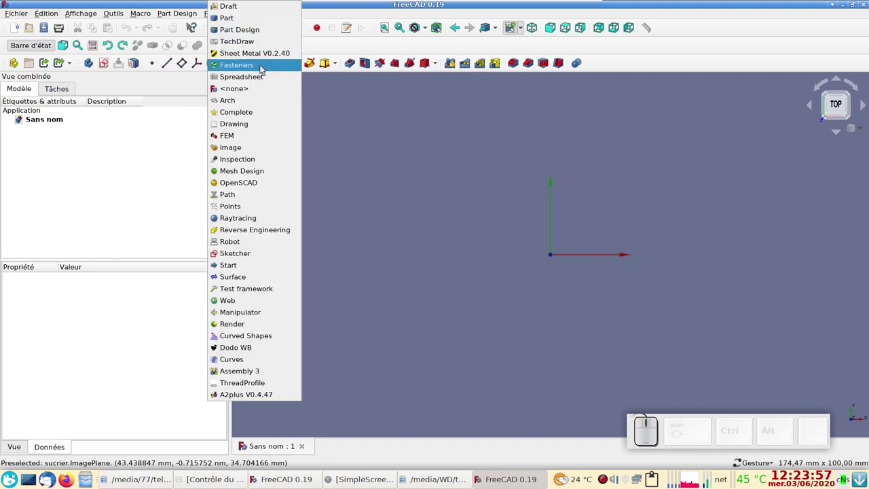
left_click(249, 148)
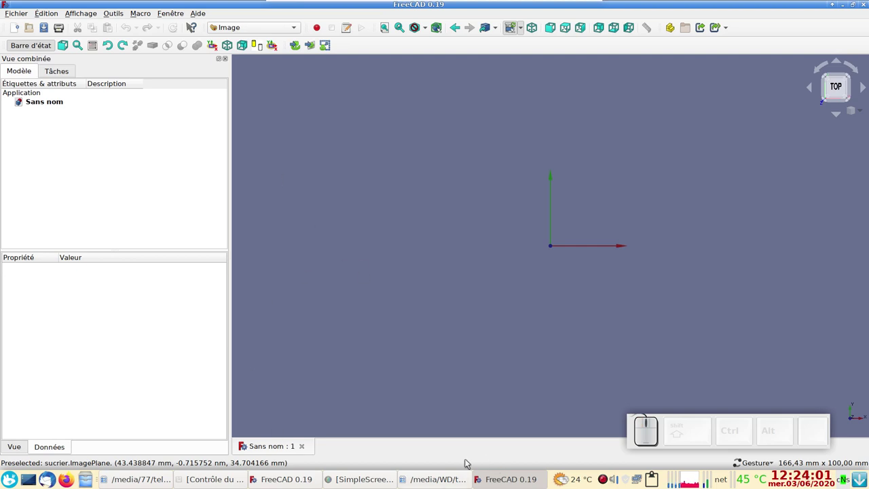
left_click(315, 47)
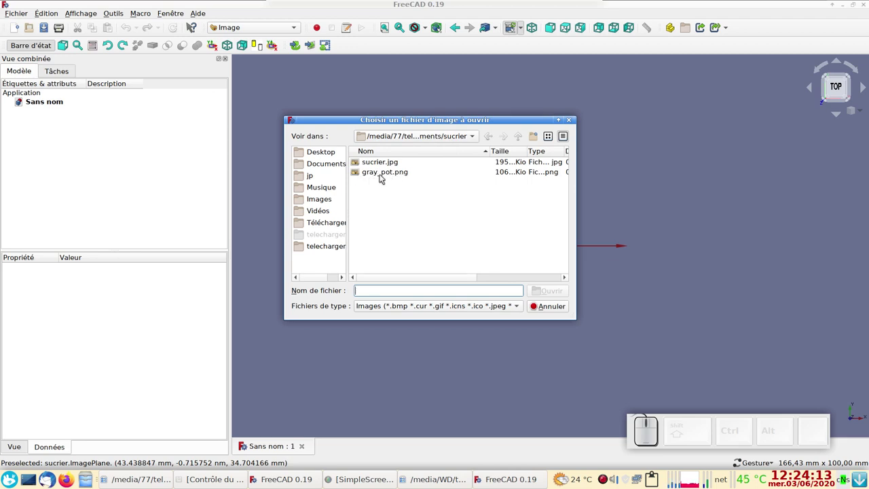
left_click(384, 176)
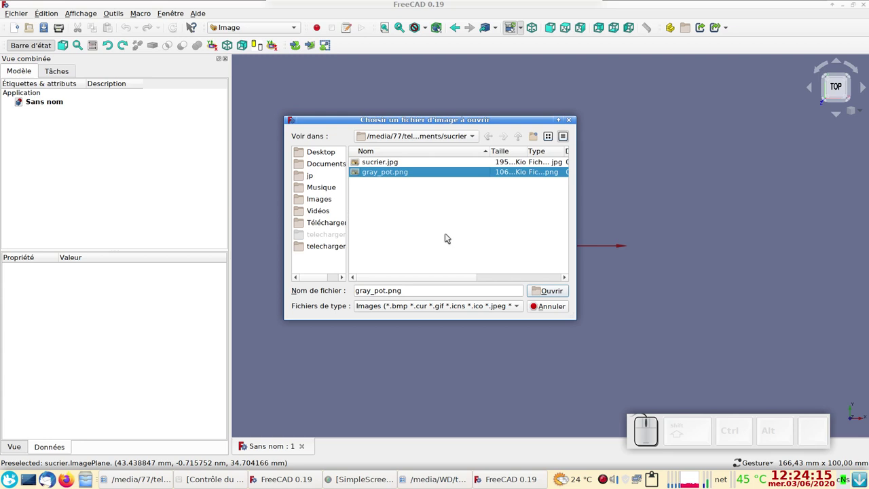
left_click(562, 295)
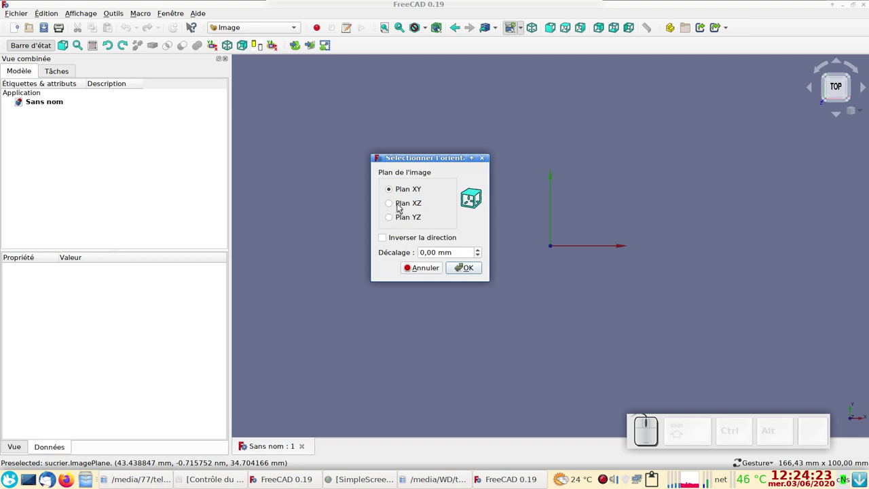
Step: Place the image on the XZ plane and view it from the front
left_click(403, 206)
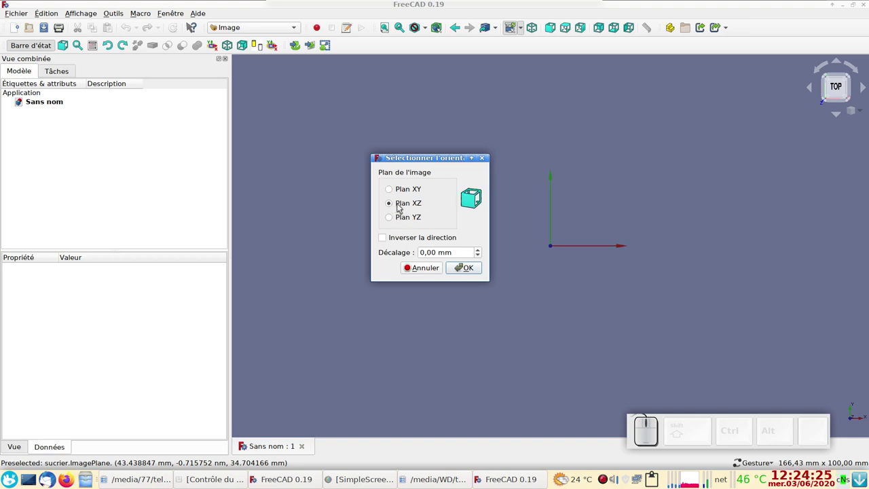
left_click(463, 268)
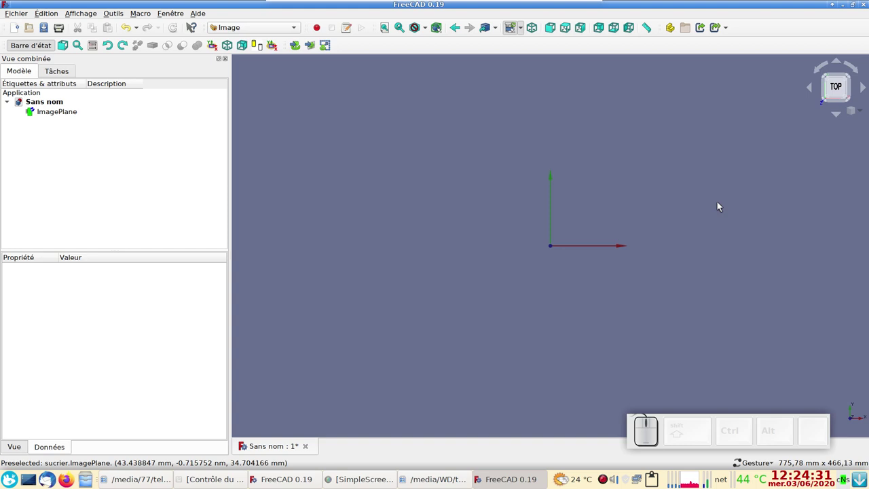
key("KP_1")
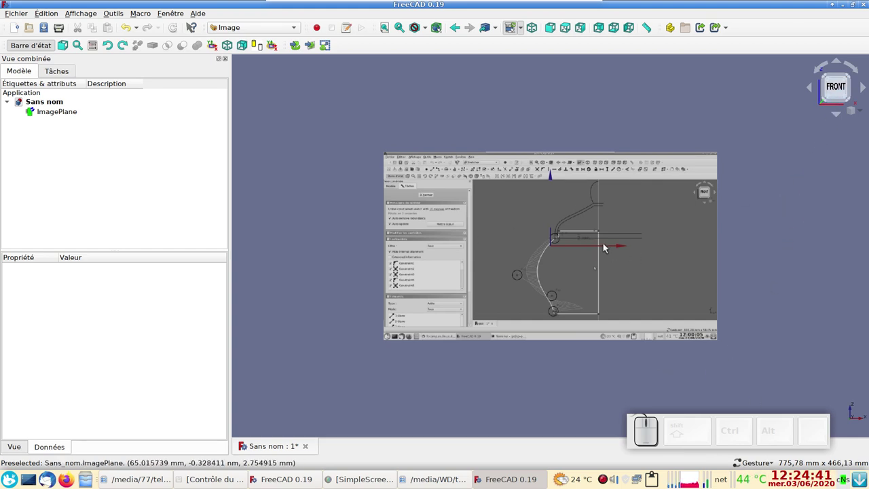
Step: Zoom and pan until the whole profile curve of the pot is in view
scroll("up", 3)
left_click_drag(621, 285, 570, 271)
scroll("up", 3)
scroll("down", 3)
scroll("up", 3)
left_click_drag(588, 269, 503, 269)
scroll("up", 3)
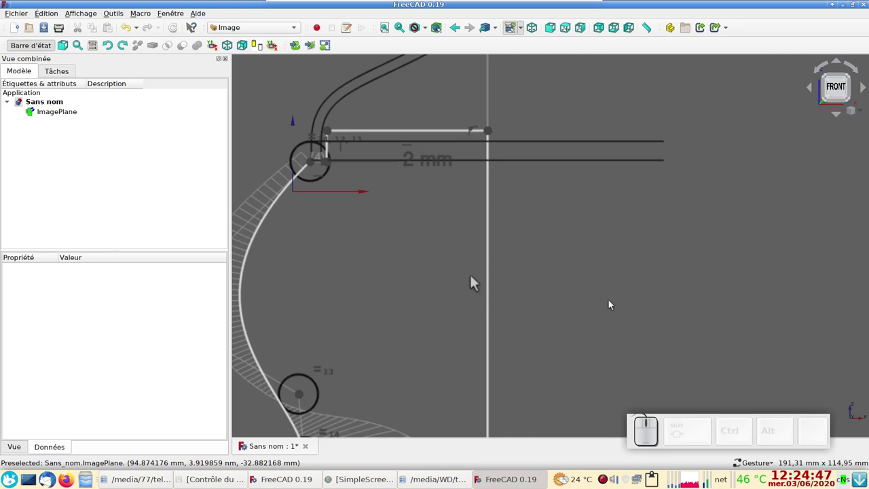
scroll("down", 3)
left_click_drag(492, 274, 573, 168)
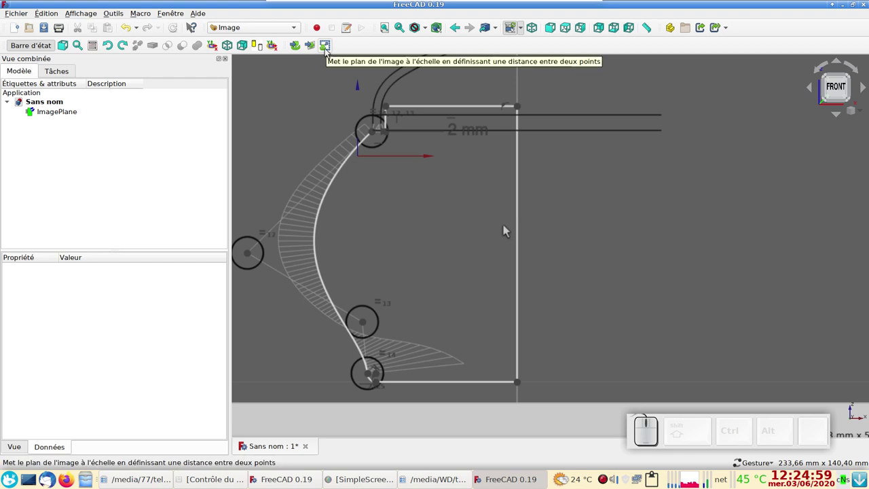
Step: Rescale the ImagePlane so the profile's vertical edge measures 120 mm (about 482 × 272 mm)
left_click(331, 48)
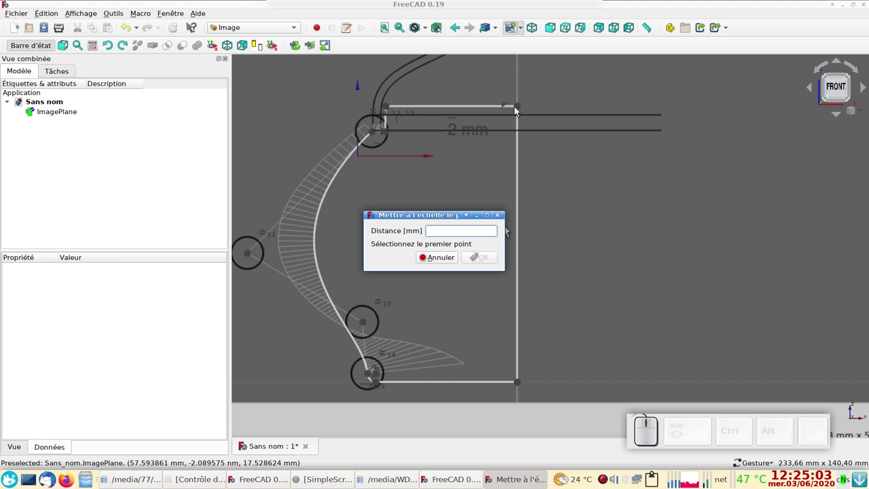
left_click(523, 108)
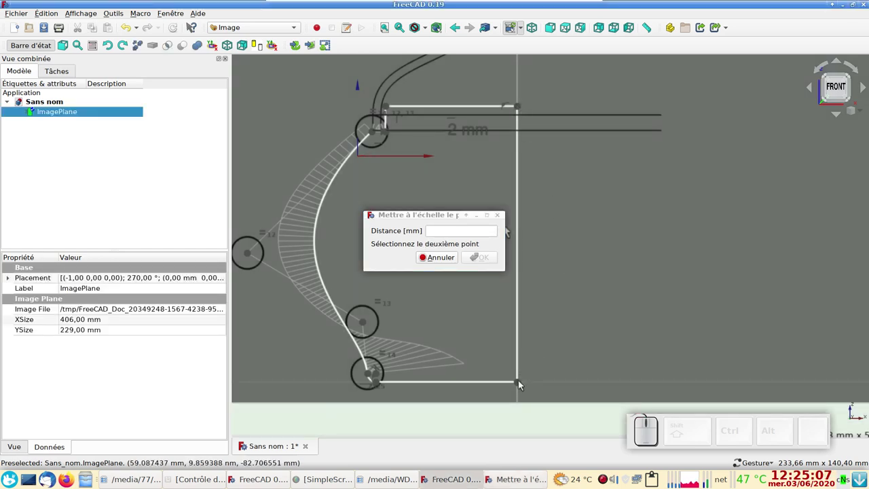
left_click(523, 384)
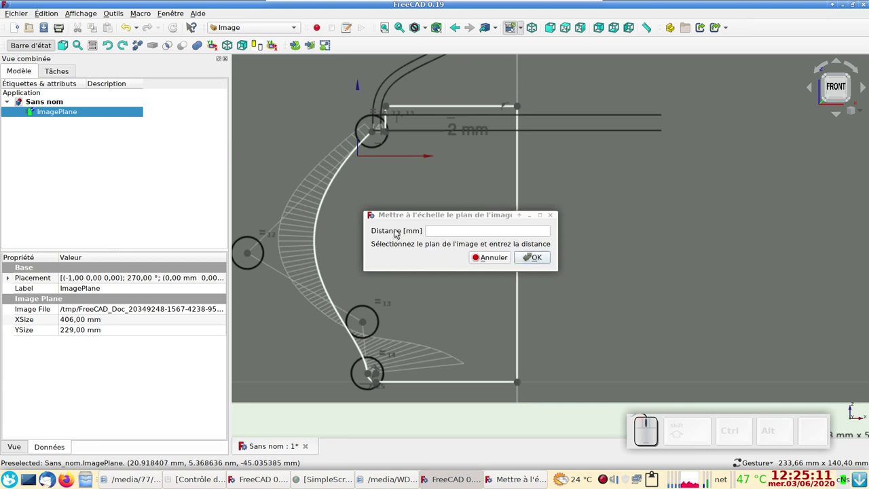
left_click_drag(403, 217, 428, 206)
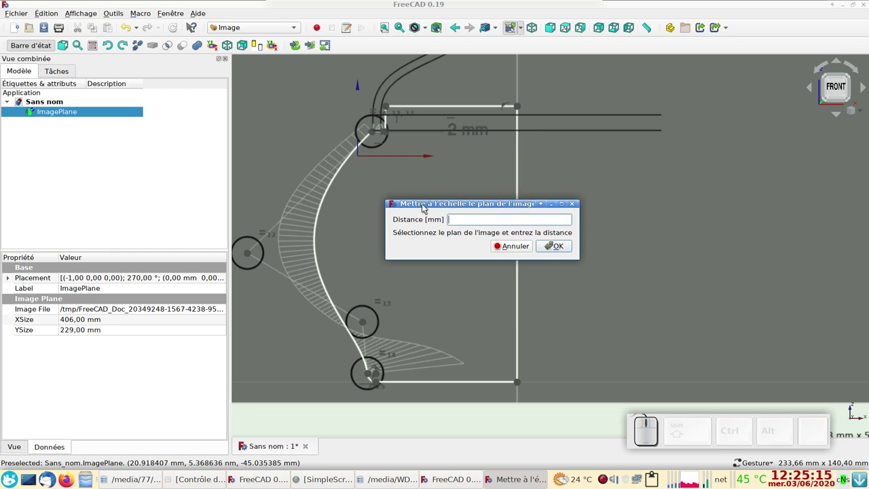
key("KP_1")
key("KP_2")
key("KP_0")
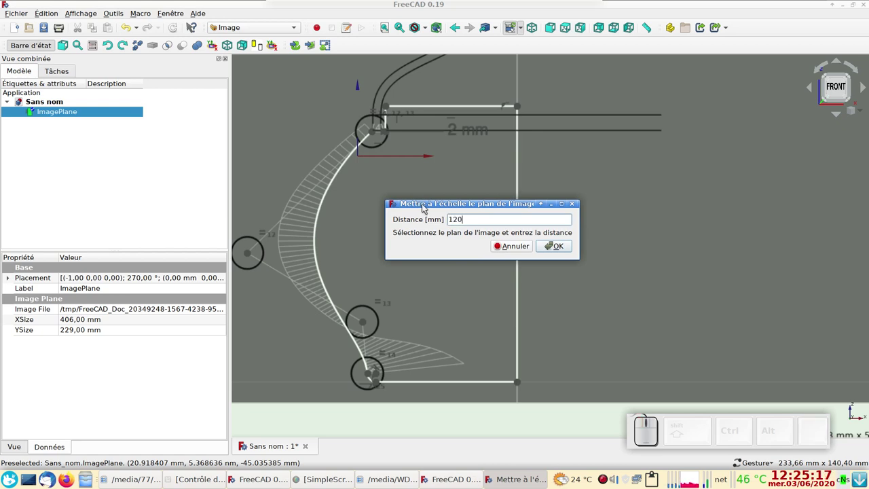
key("m")
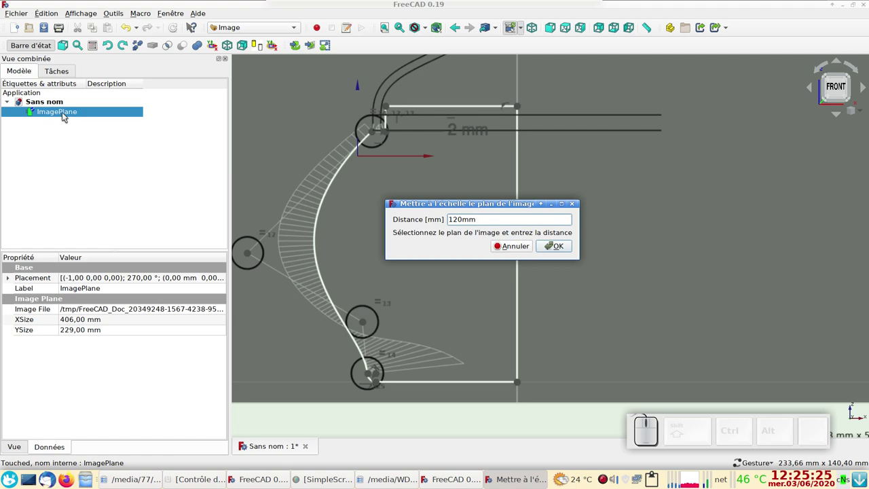
left_click(64, 114)
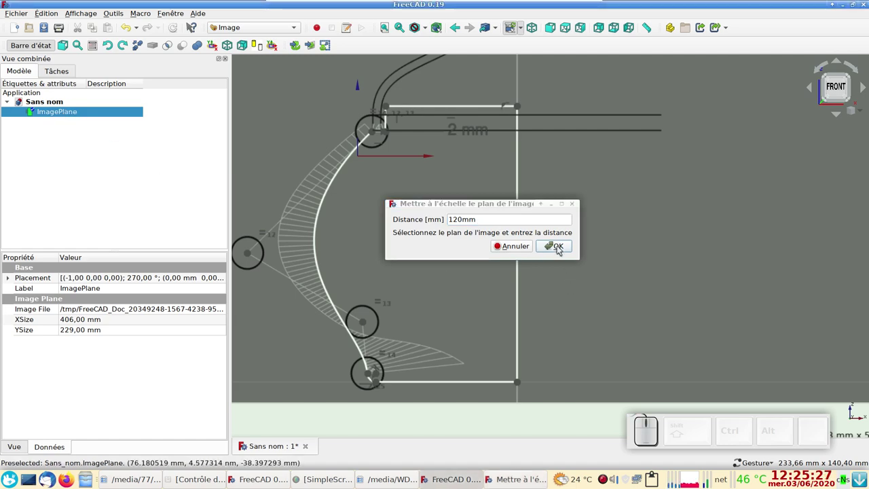
left_click(563, 248)
Step: Zoom and pan the view over the rescaled profile
scroll("up", 3)
left_click_drag(589, 288, 478, 294)
scroll("up", 3)
left_click_drag(475, 294, 548, 259)
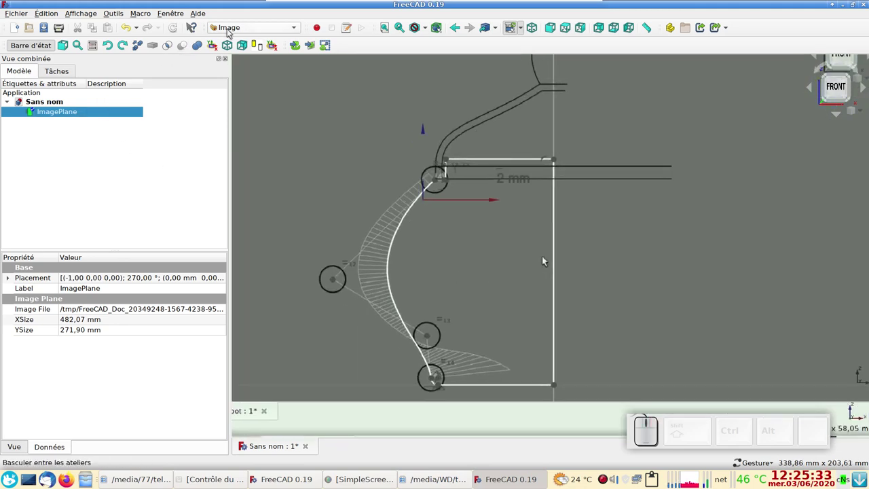
Step: In Part Design, create a Body and a new sketch on the XZ plane over the image
left_click(548, 259)
left_click(548, 258)
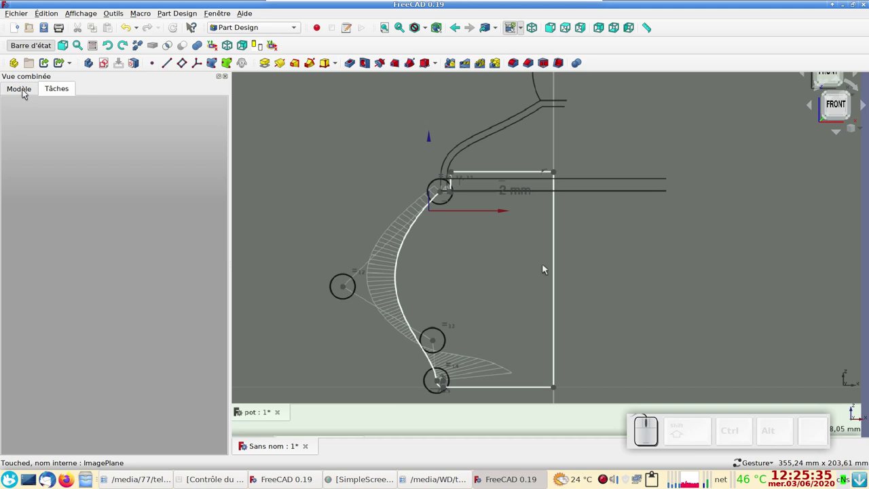
left_click(549, 267)
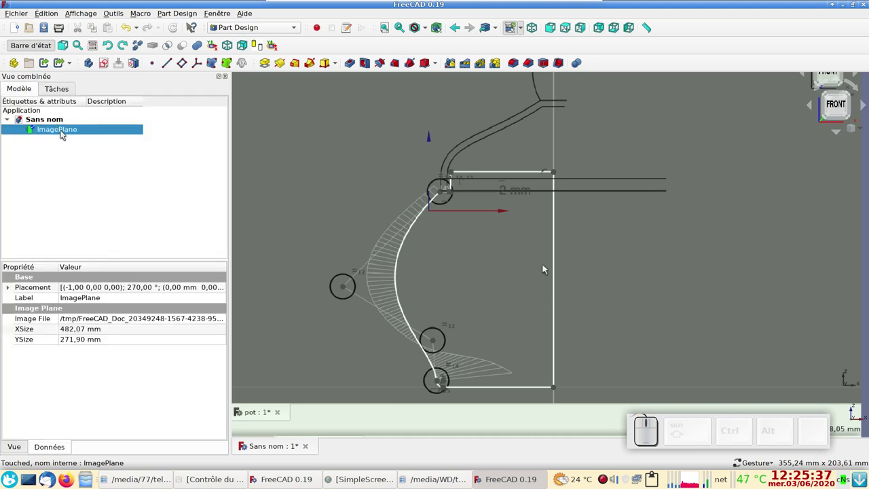
left_click(549, 267)
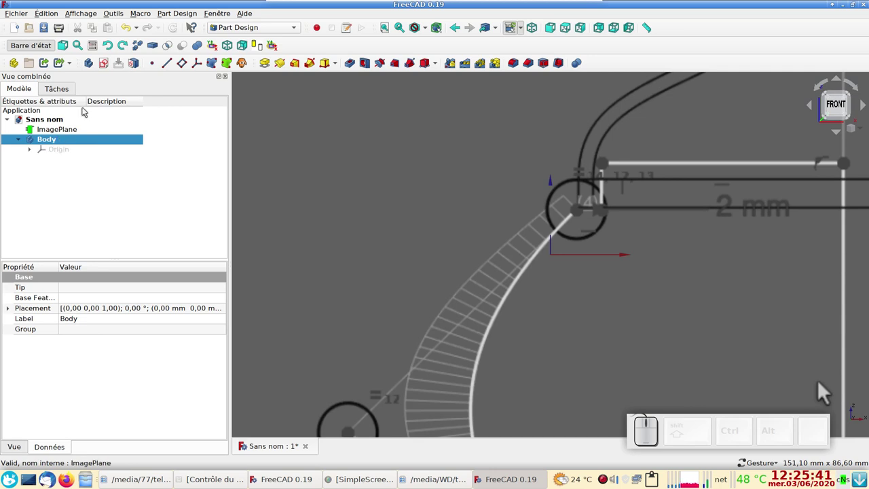
left_click(105, 67)
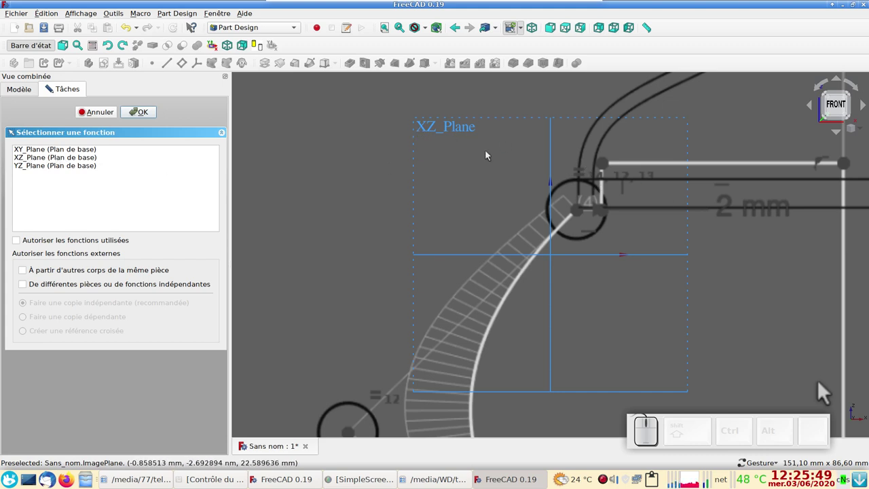
left_click(56, 160)
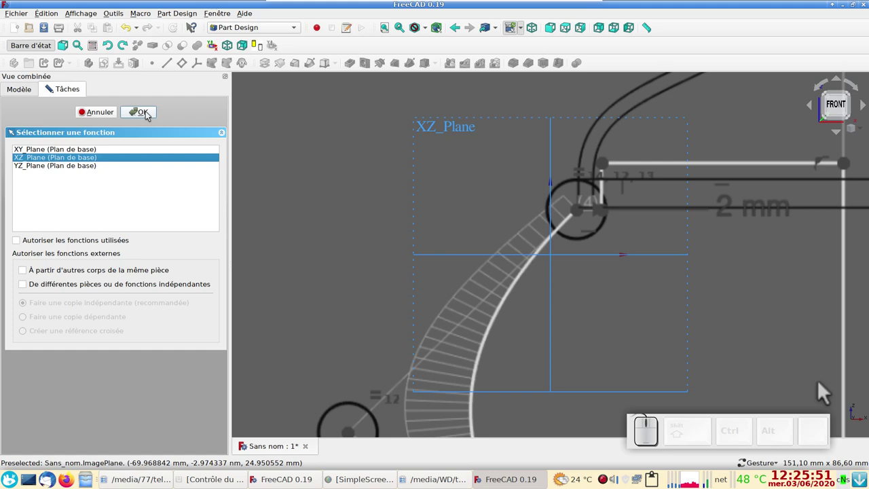
left_click(151, 113)
Step: Recentre the sketch view on the reference profile
scroll("down", 3)
scroll("up", 3)
left_click_drag(463, 266, 430, 253)
scroll("up", 3)
left_click_drag(533, 308, 597, 270)
scroll("down", 3)
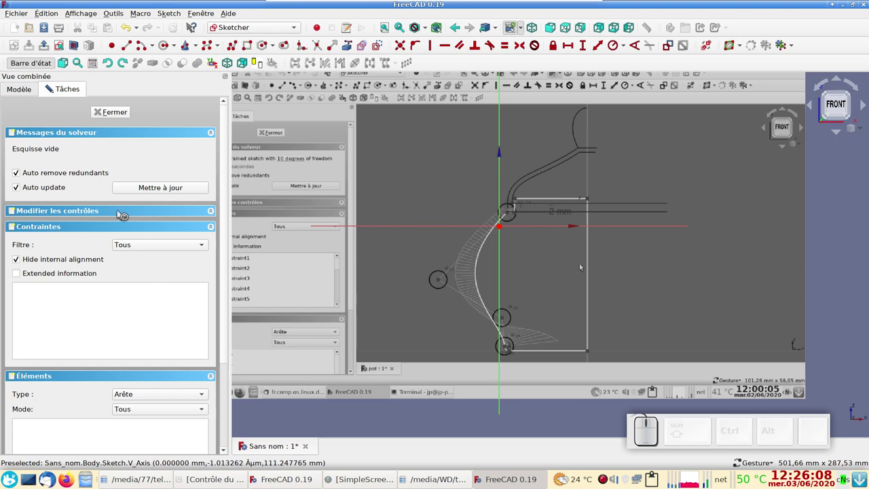
Step: Set the ImagePlane position to x −69 mm, z 98 mm so the profile base sits on the sketch axes
left_click(23, 89)
left_click(57, 130)
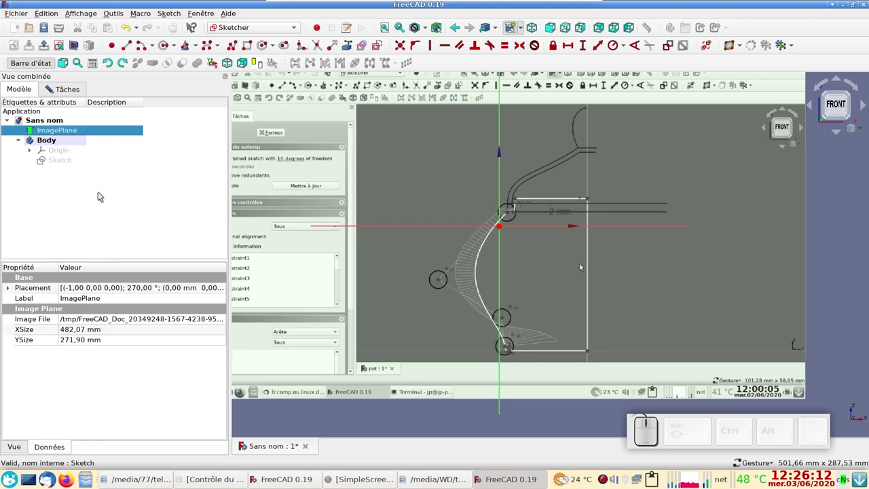
left_click(10, 288)
left_click(21, 323)
left_click(94, 331)
scroll("down", 3)
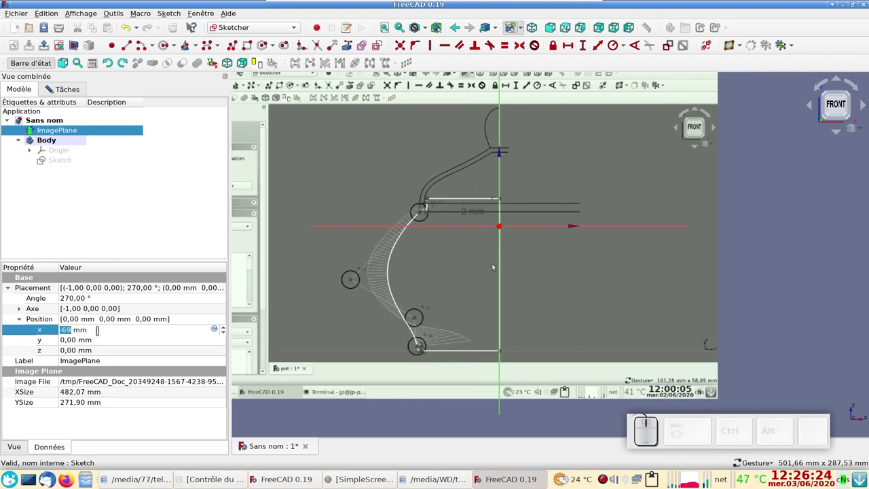
left_click(82, 353)
scroll("down", 3)
scroll("up", 3)
scroll("up", 3)
key("KP_8")
key("KP_0")
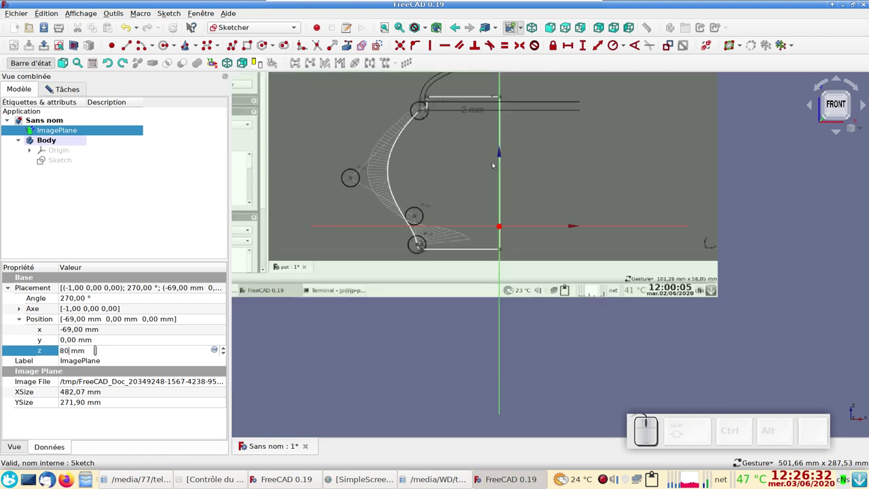
Step: Return to the sketch's Tasks panel and bring the profile's base into view
scroll("up", 3)
scroll("up", 3)
scroll("up", 3)
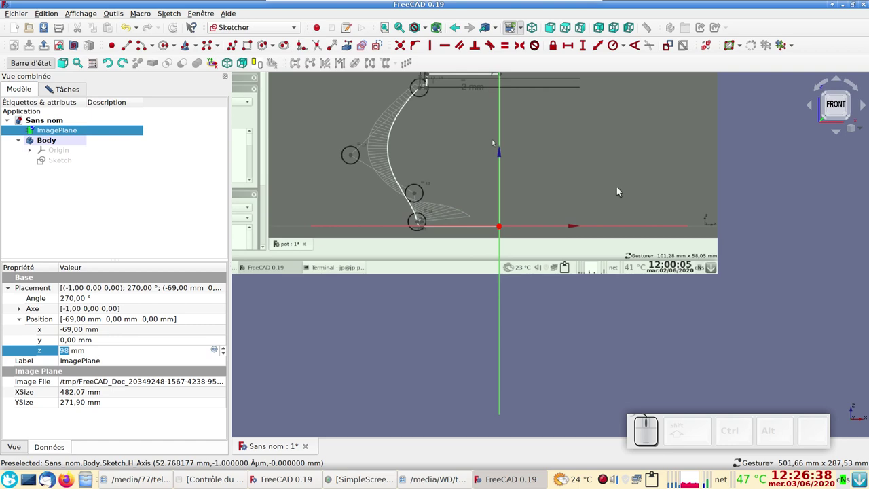
scroll("up", 3)
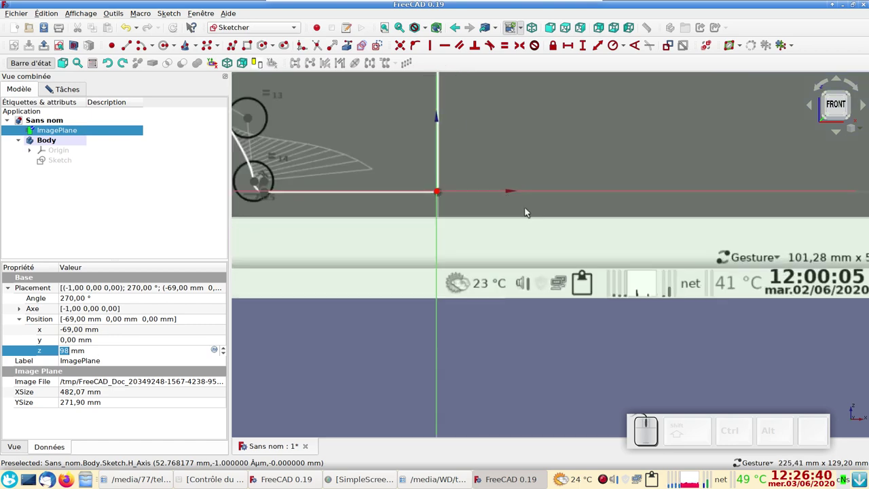
scroll("down", 3)
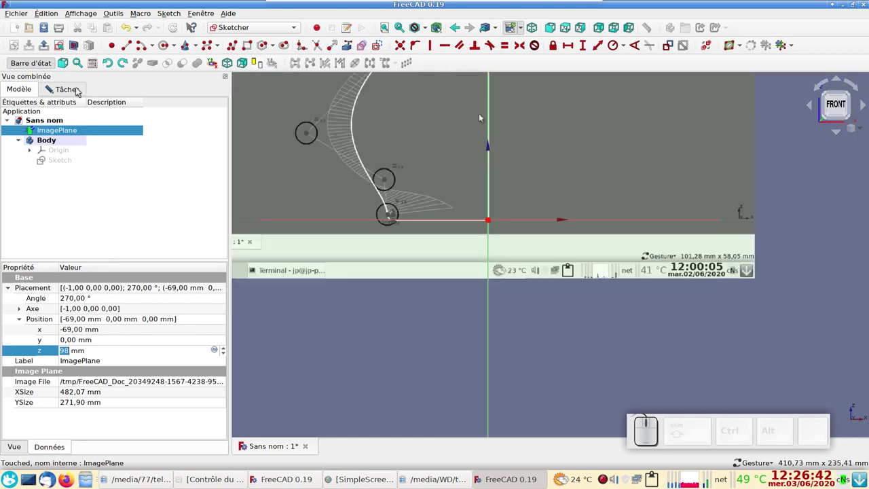
left_click(481, 115)
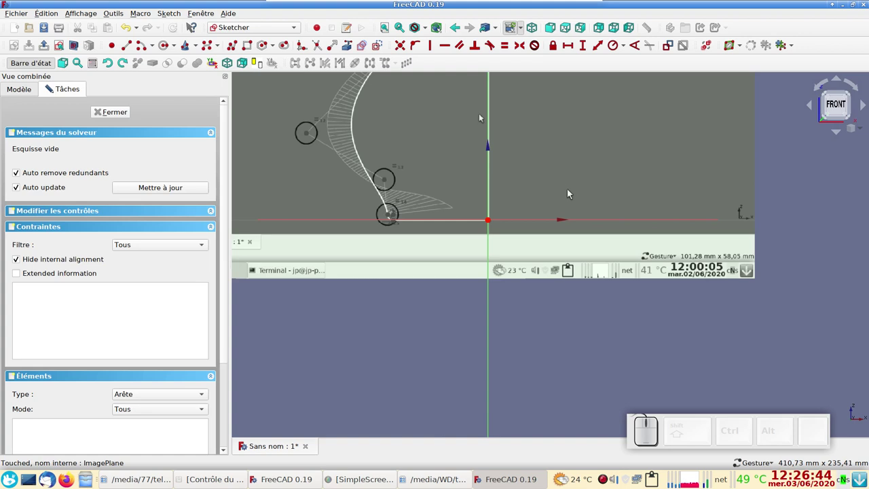
left_click_drag(482, 114, 637, 291)
Step: Start a polyline from the profile's base along the horizontal axis toward the centreline
scroll("up", 3)
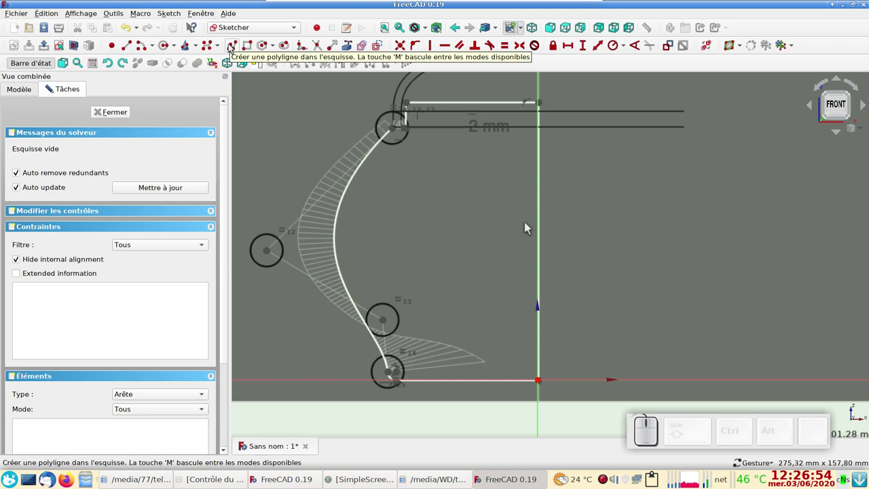
left_click(528, 225)
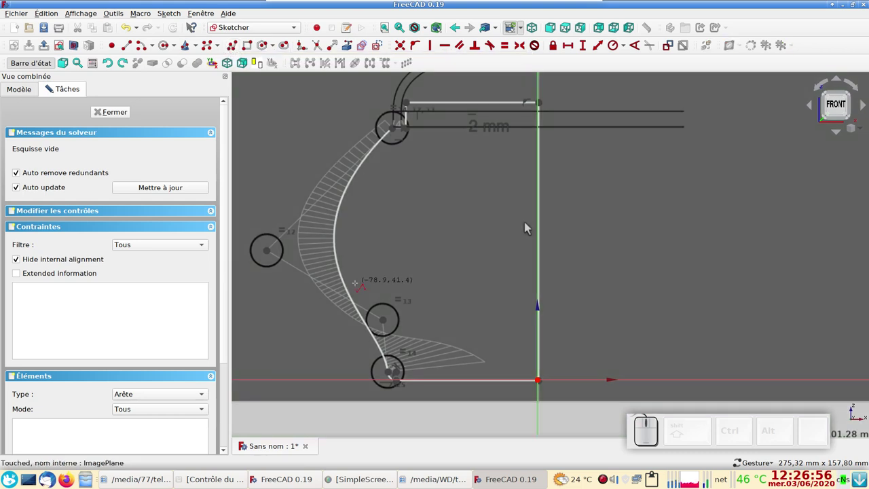
scroll("up", 3)
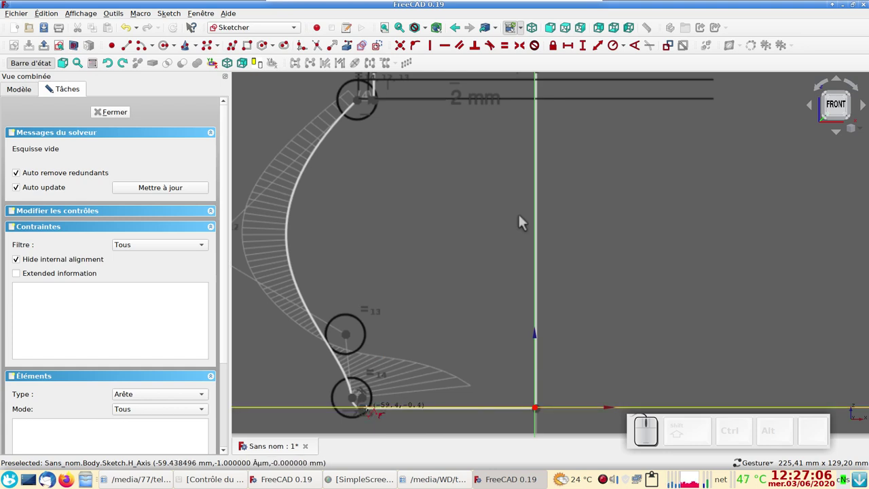
left_click(526, 221)
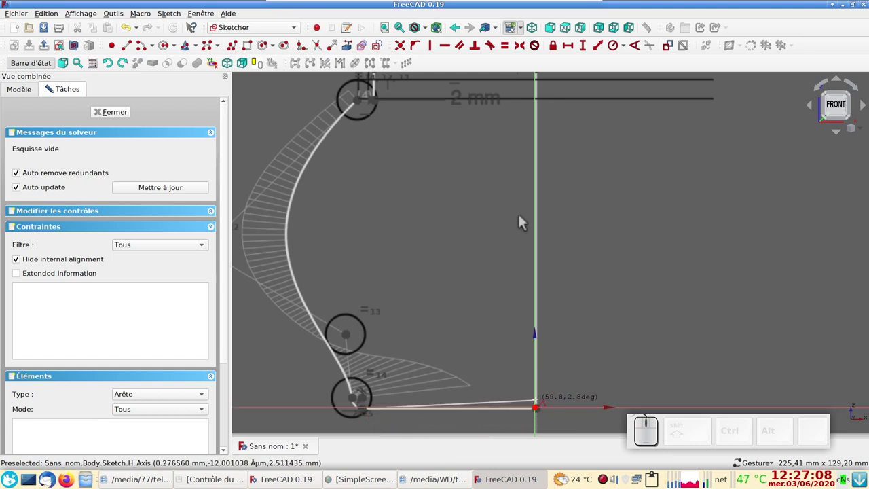
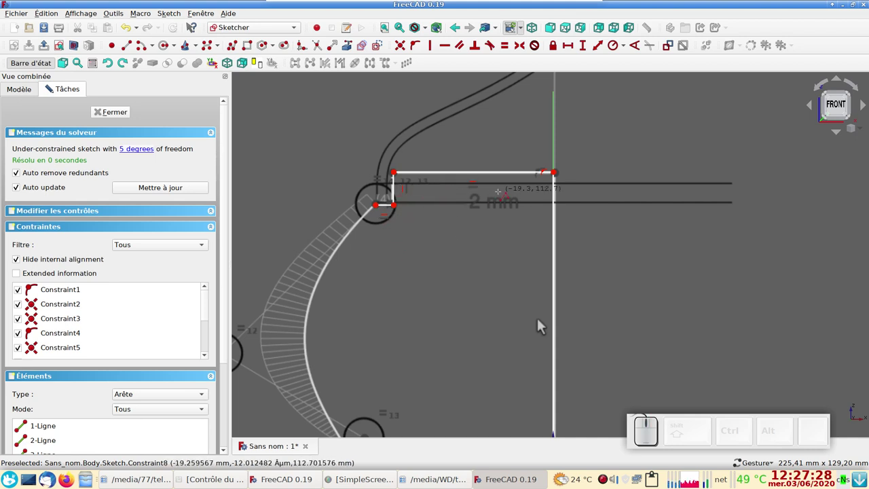
Step: Start a B-spline to trace the bowl's curved wall from rim corner to base
scroll("down", 3)
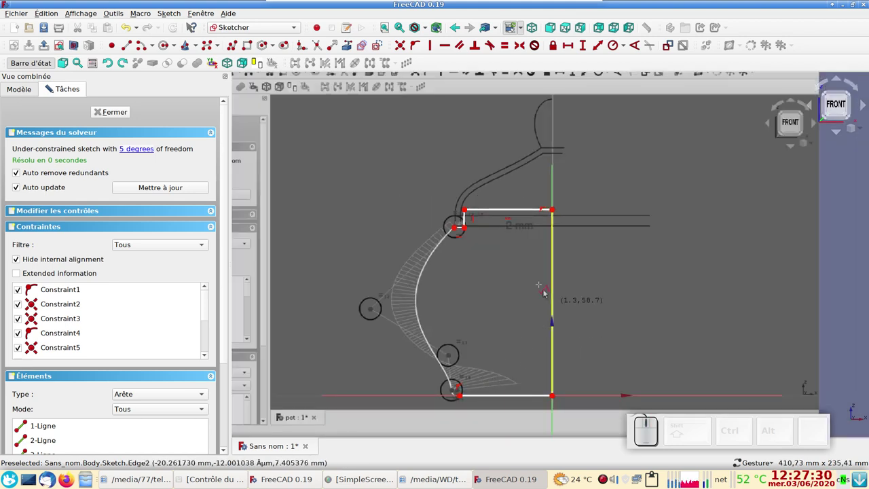
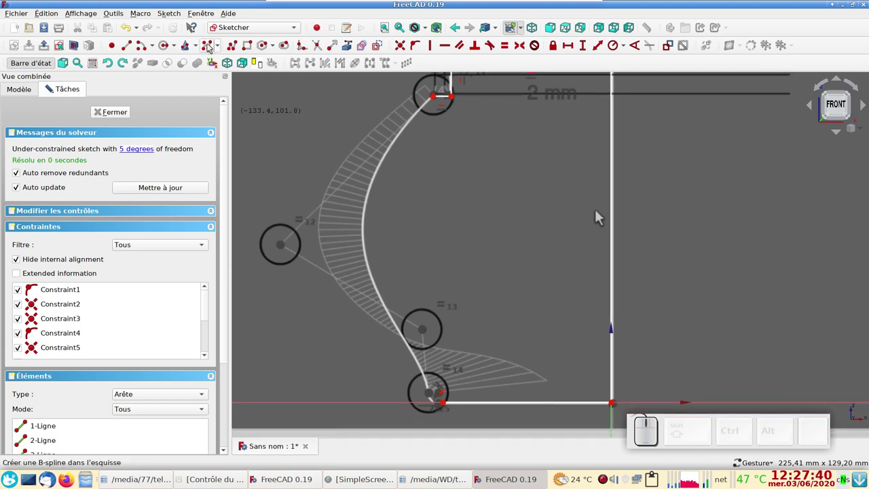
left_click(212, 45)
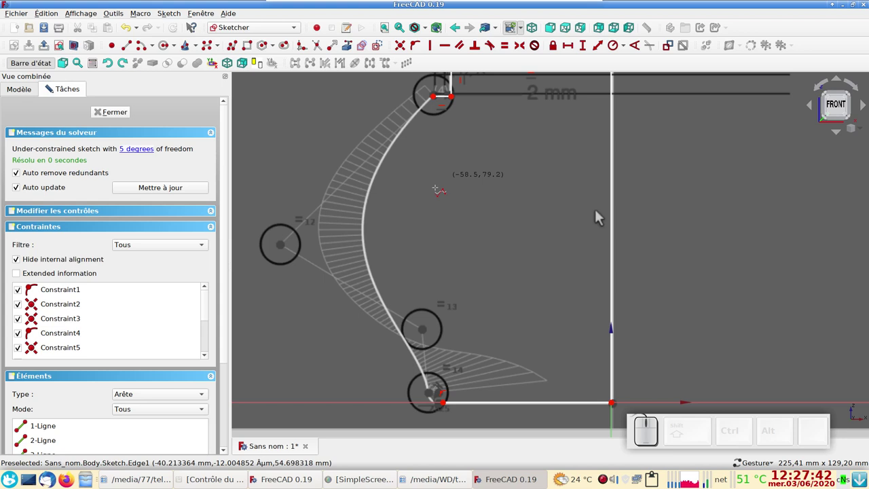
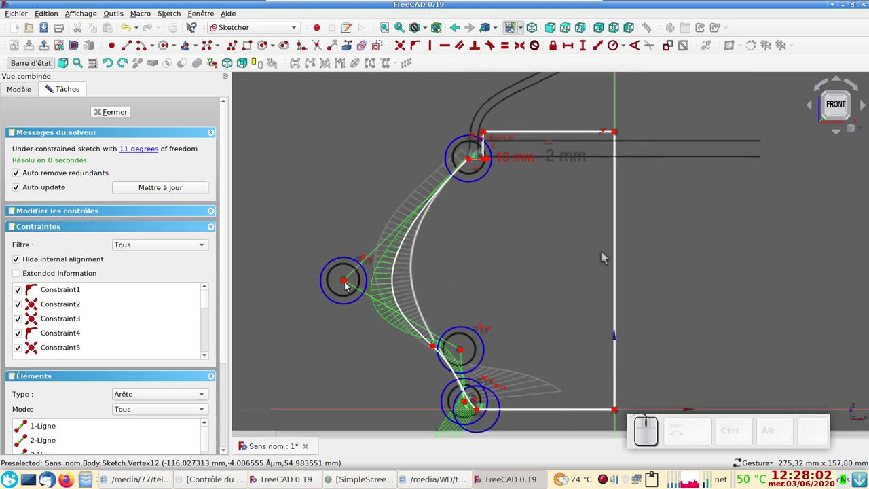
Step: Pull the lower and middle B-spline control points so the curve follows the reference wall
left_click_drag(349, 284, 449, 328)
left_click_drag(467, 352, 453, 352)
left_click(445, 343)
left_click_drag(459, 363, 474, 412)
left_click(473, 409)
left_click(478, 410)
scroll("up", 3)
left_click_drag(461, 330, 608, 236)
scroll("down", 3)
scroll("up", 3)
Step: Adjust the upper control point near the rim to match the reference curve
left_click_drag(580, 227, 431, 241)
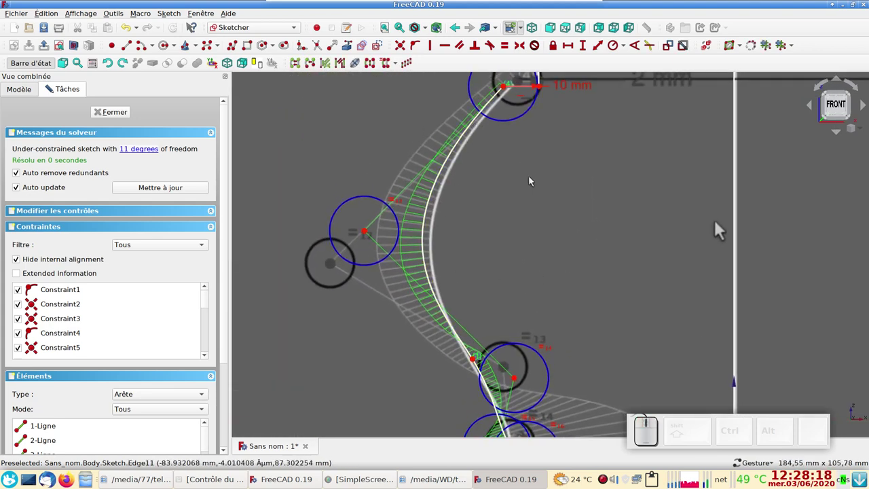
left_click_drag(535, 184, 498, 186)
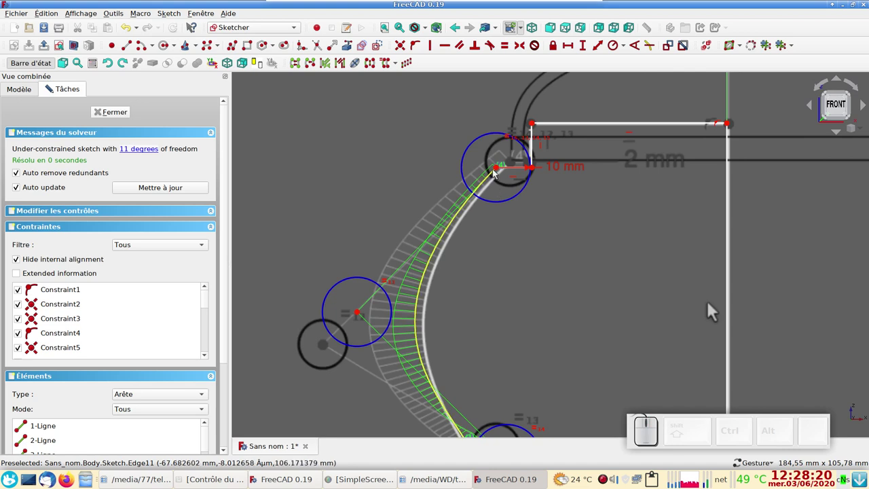
left_click_drag(498, 167, 513, 232)
scroll("down", 3)
Step: Delete the constraint on the upper control circle and nudge a lower control point to fit
right_click(524, 262)
scroll("up", 3)
scroll("up", 3)
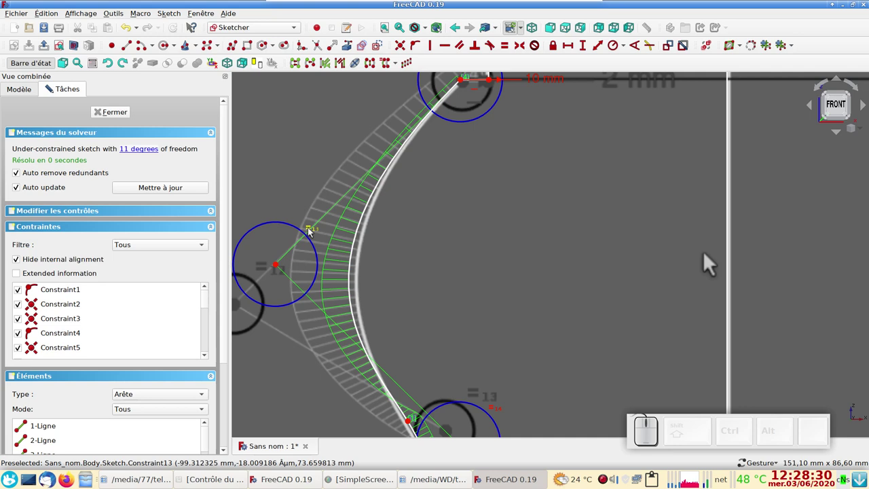
left_click(312, 229)
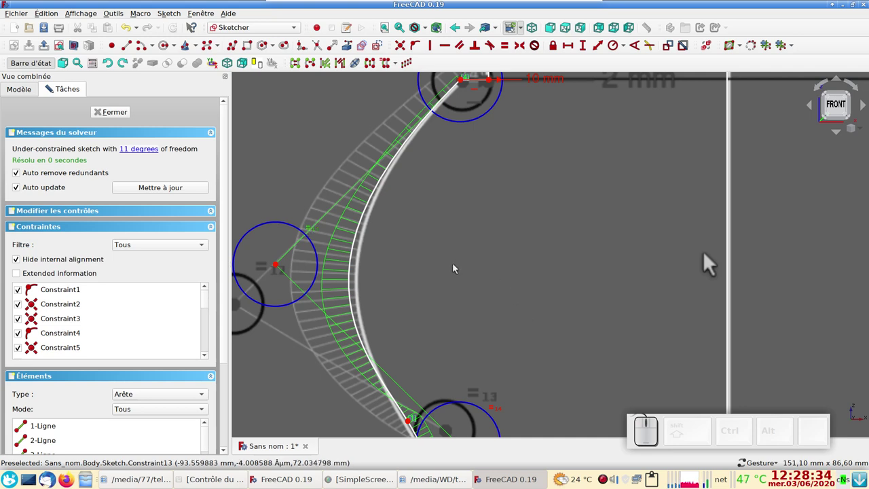
key("Delete")
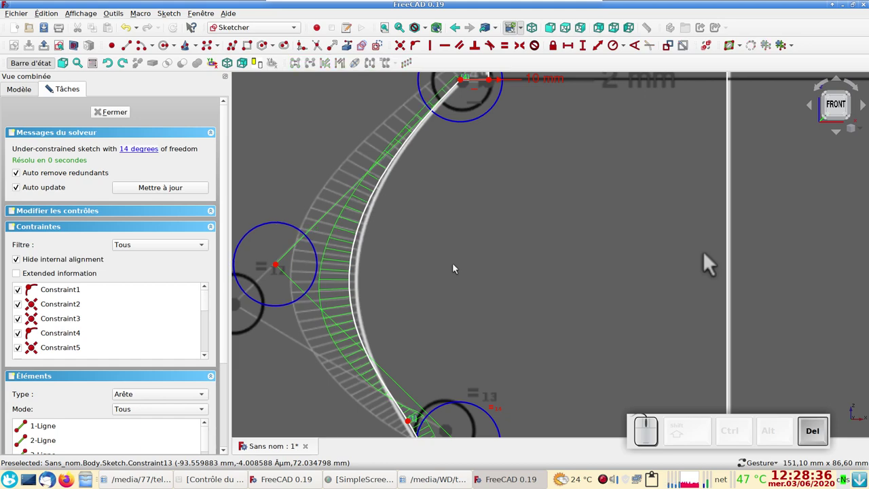
scroll("down", 3)
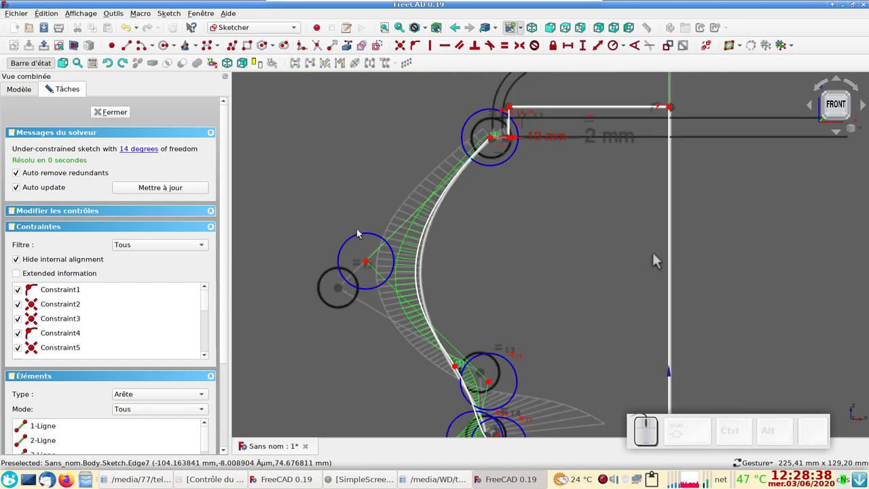
left_click_drag(366, 236, 404, 323)
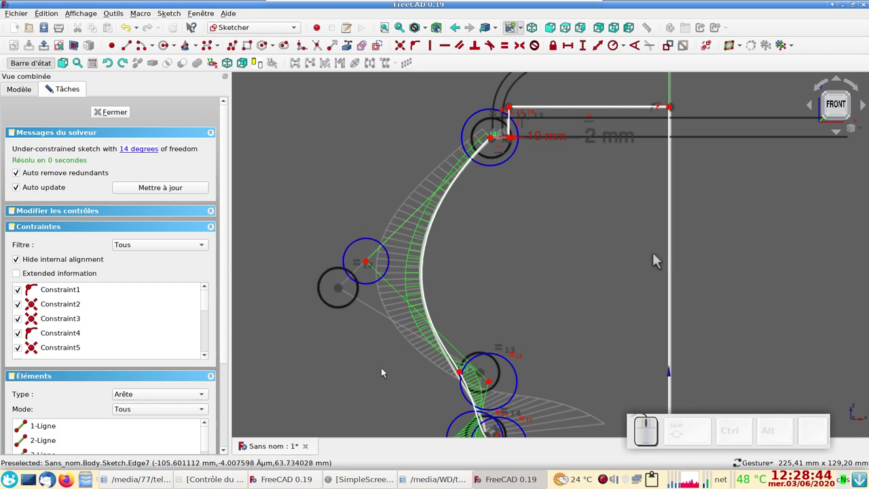
left_click_drag(388, 375, 361, 292)
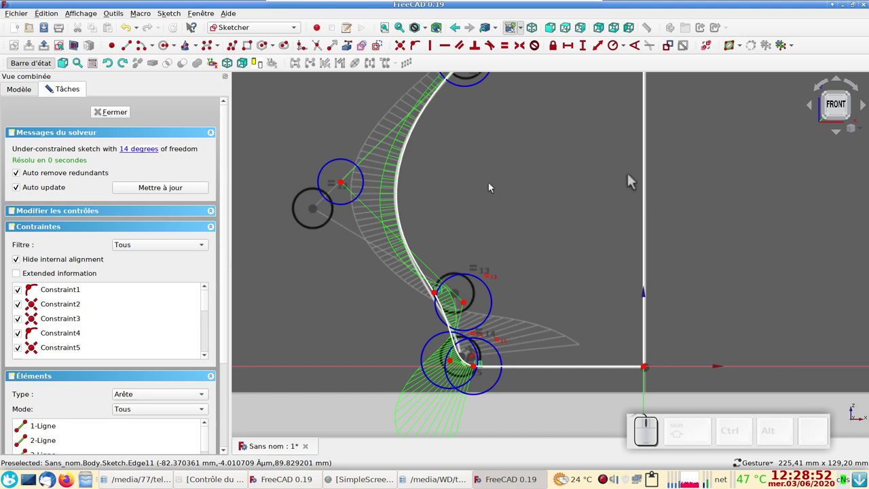
Step: Reposition the spline's lower control point and delete a constraint at the profile's lower corner
scroll("up", 3)
left_click_drag(500, 208, 528, 182)
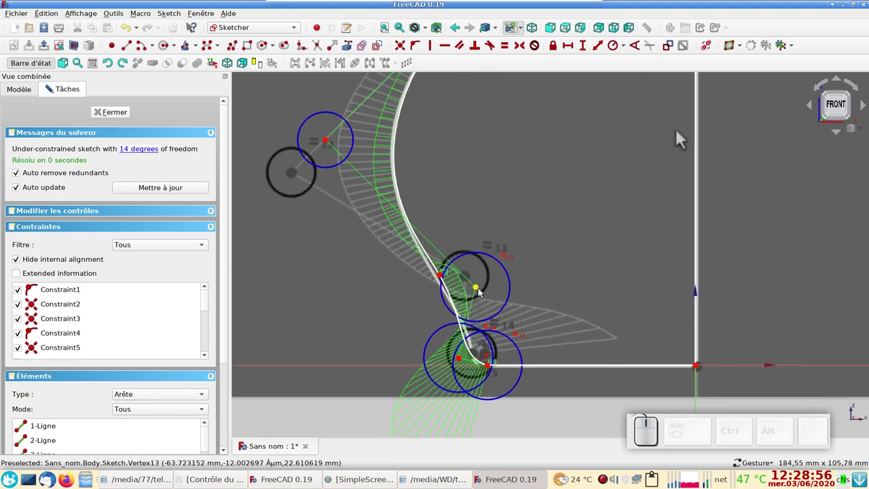
left_click_drag(479, 288, 463, 364)
left_click(463, 361)
left_click(491, 368)
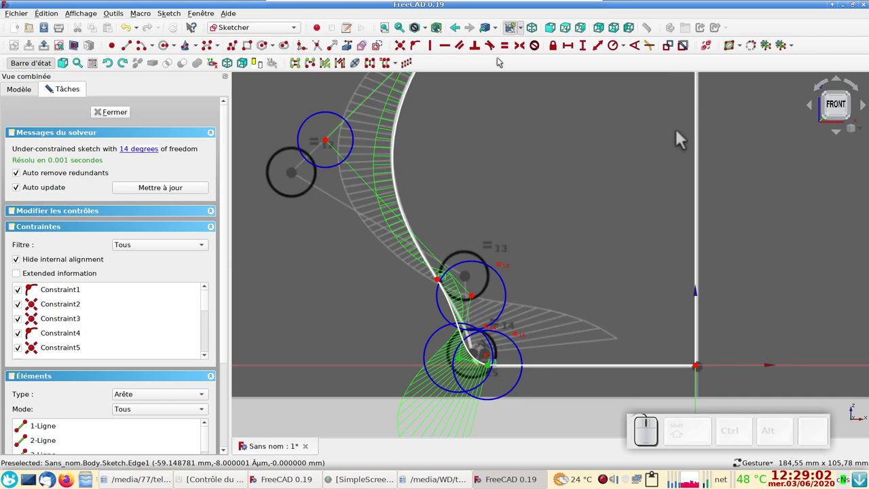
left_click(449, 45)
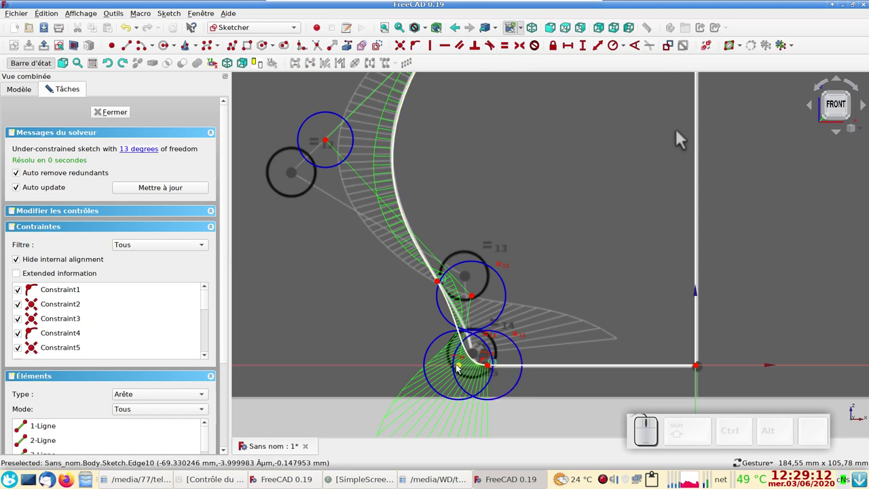
left_click(464, 366)
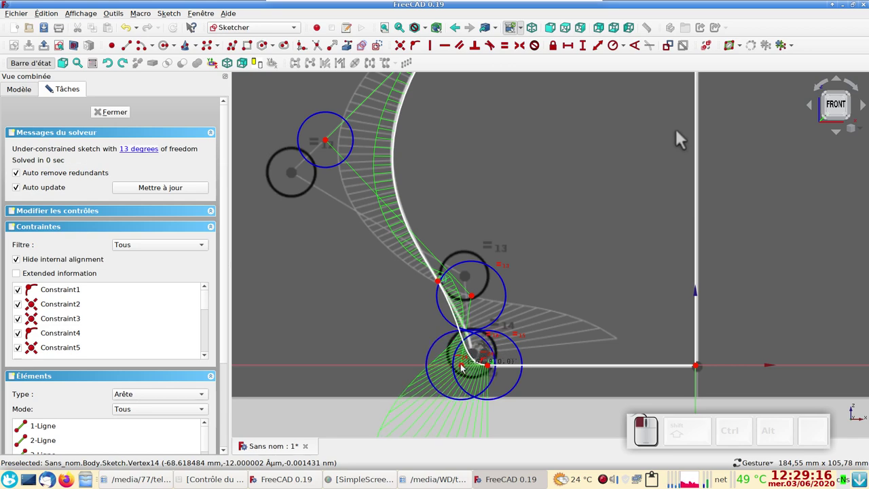
scroll("up", 3)
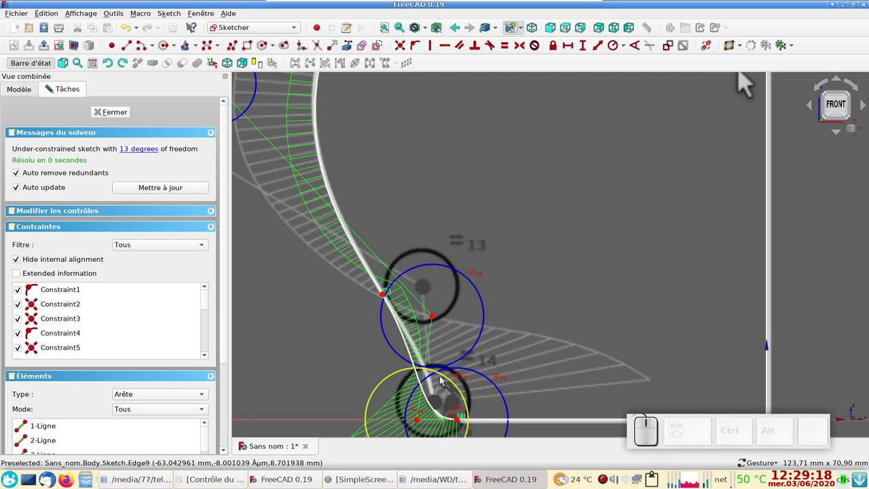
left_click_drag(373, 381, 414, 337)
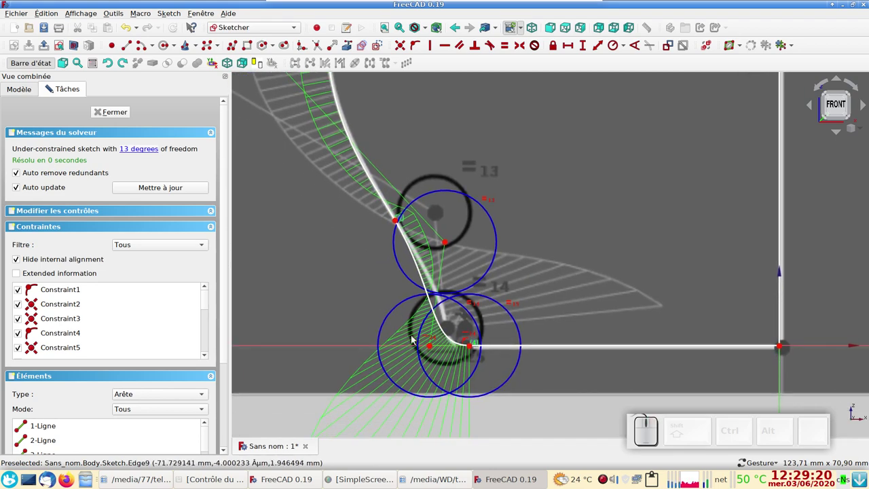
left_click_drag(434, 346, 438, 305)
left_click(414, 303)
key("Delete")
Step: Reshape the lower corner curve of the profile and check it along its length
left_click_drag(369, 346, 413, 325)
left_click_drag(396, 307, 435, 343)
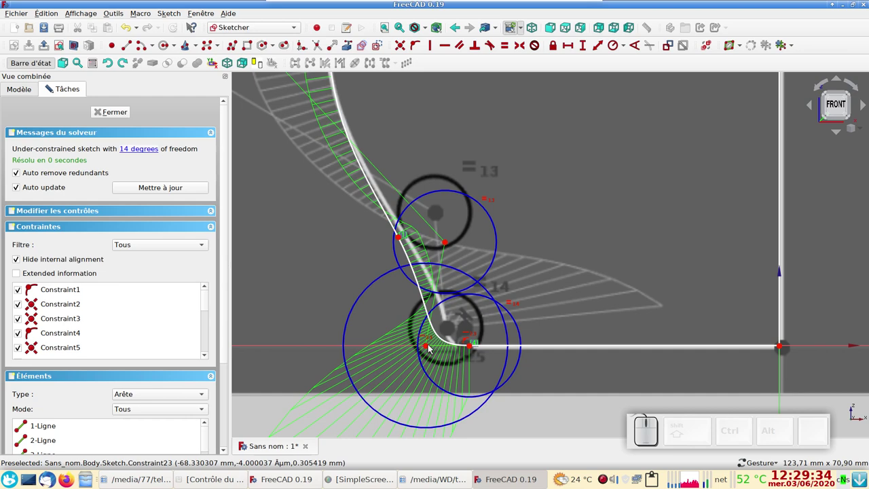
left_click_drag(431, 346, 465, 277)
left_click_drag(449, 242, 509, 191)
scroll("down", 3)
right_click(524, 144)
left_click_drag(332, 136, 524, 201)
scroll("up", 3)
scroll("down", 3)
left_click_drag(531, 163, 534, 269)
scroll("up", 3)
right_click(526, 193)
scroll("up", 3)
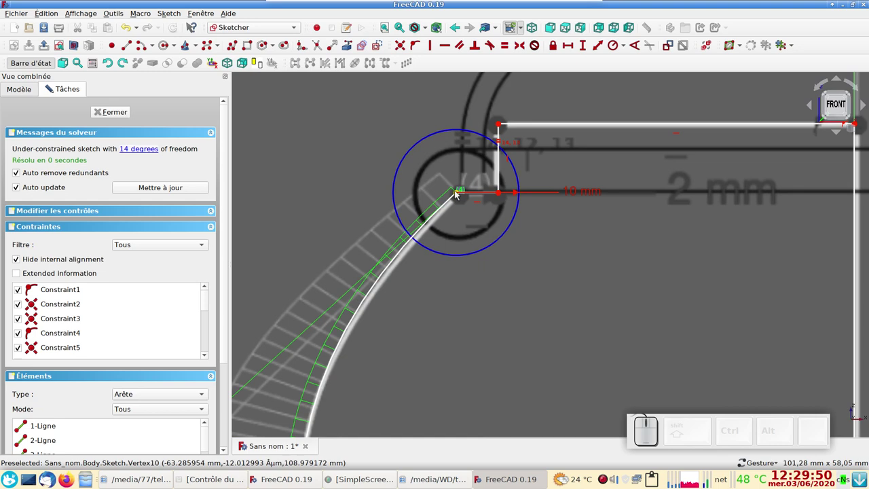
left_click_drag(457, 192, 532, 271)
scroll("down", 3)
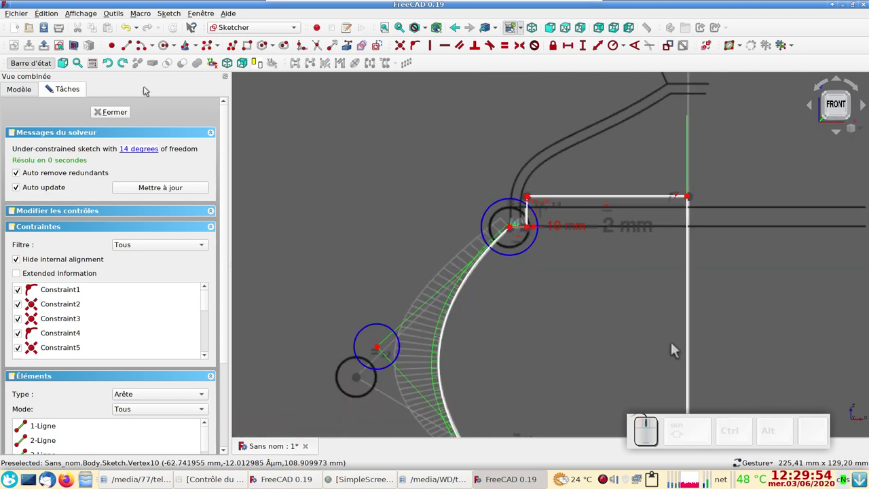
Step: Close the profile sketch and revolve it 360° around the vertical sketch axis into a solid bowl
left_click(120, 111)
scroll("down", 3)
scroll("down", 3)
left_click_drag(598, 157, 630, 266)
left_click_drag(576, 239, 574, 236)
left_click(573, 237)
scroll("down", 3)
scroll("up", 3)
Step: Confirm the Revolution and hide the reference ImagePlane
right_click(436, 240)
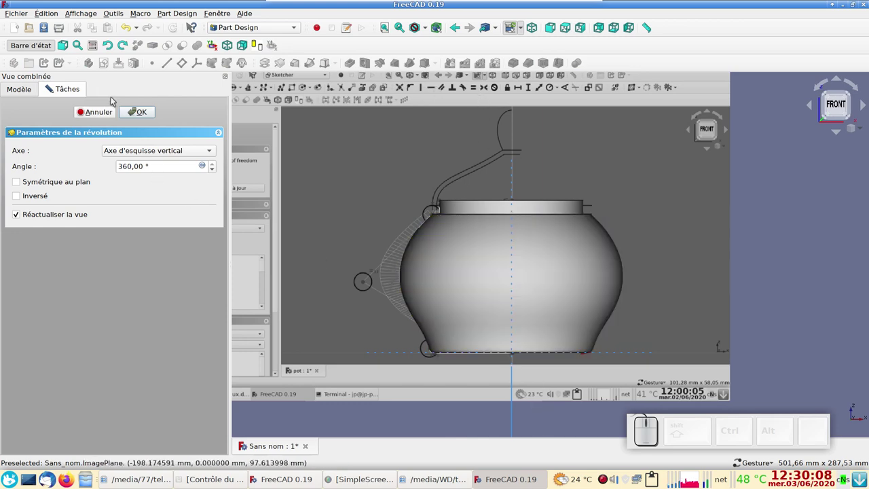
left_click(137, 112)
scroll("down", 3)
left_click_drag(580, 278, 27, 110)
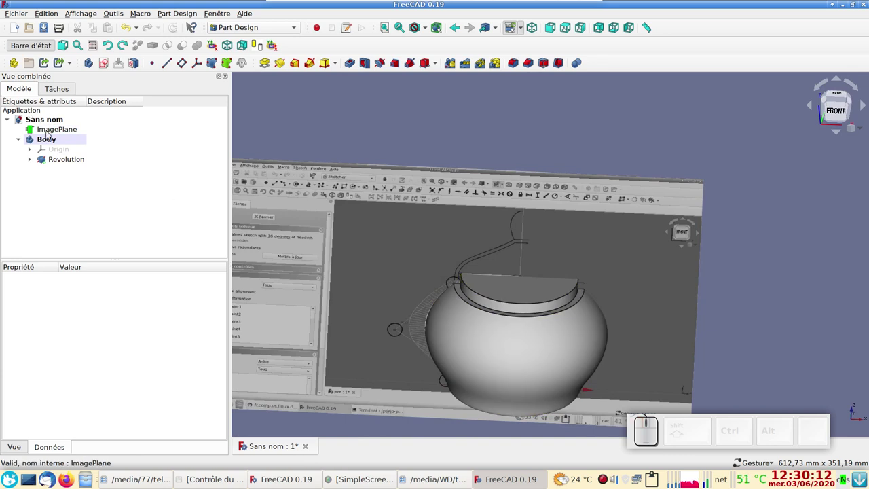
left_click(52, 131)
key("space")
Step: View the bowl from slightly above and select its top face
scroll("down", 3)
scroll("up", 3)
scroll("down", 3)
left_click_drag(436, 194, 442, 239)
right_click(406, 204)
left_click(496, 254)
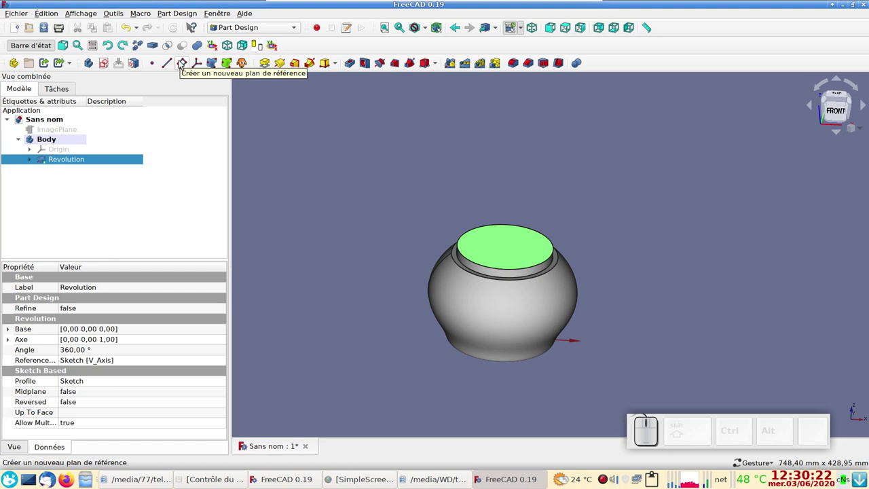
Step: Create a datum plane attached to the bowl's top face
left_click(182, 61)
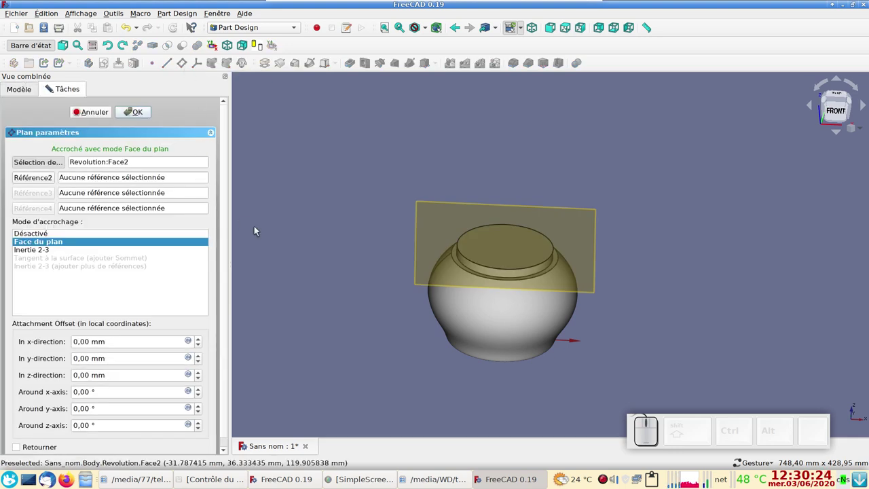
scroll("up", 3)
left_click_drag(619, 397, 662, 323)
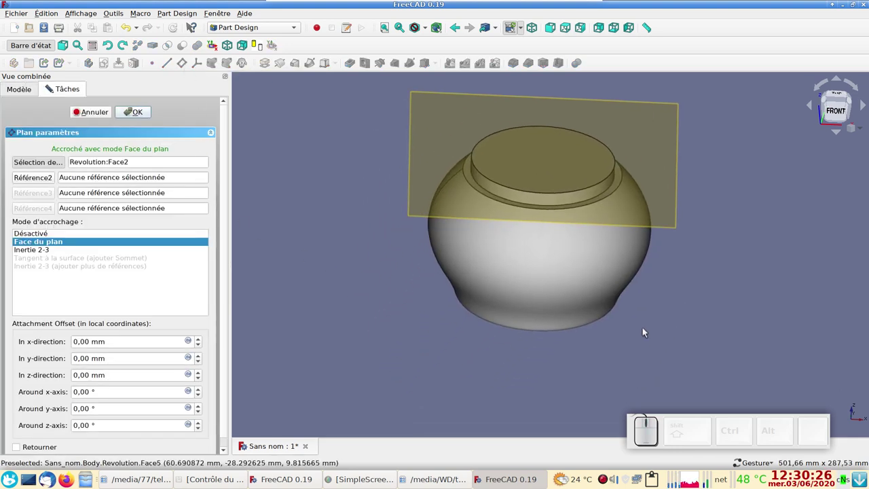
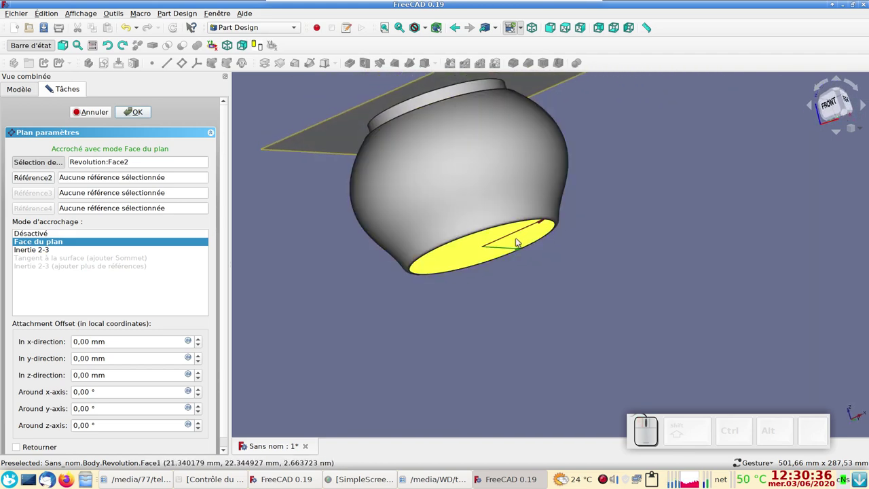
right_click(622, 184)
Step: Tilt the DatumPlane 30° about the X axis, confirm it and select it in the model
right_click(846, 91)
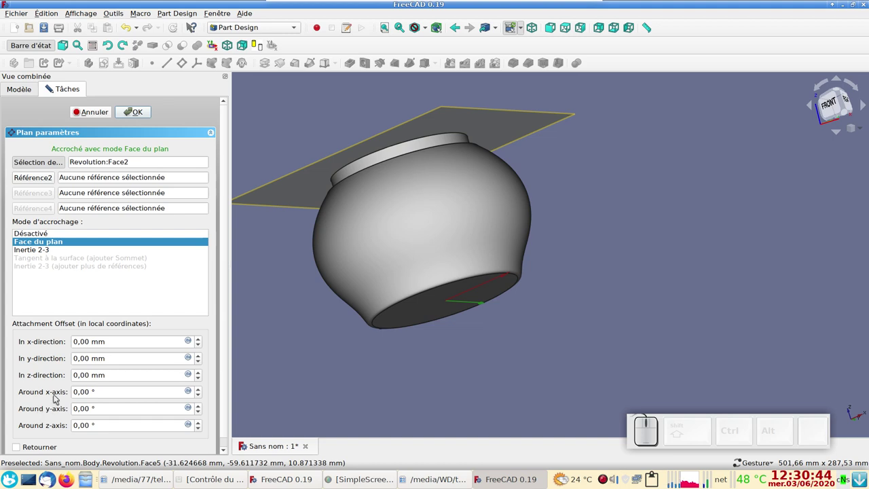
left_click(846, 91)
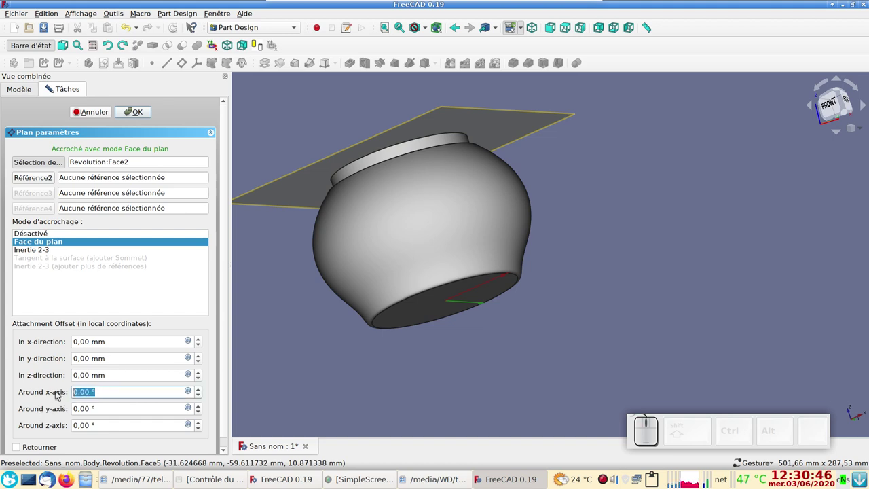
key("KP_3")
key("KP_0")
left_click(846, 92)
left_click(134, 111)
scroll("down", 3)
left_click(560, 352)
left_click(563, 253)
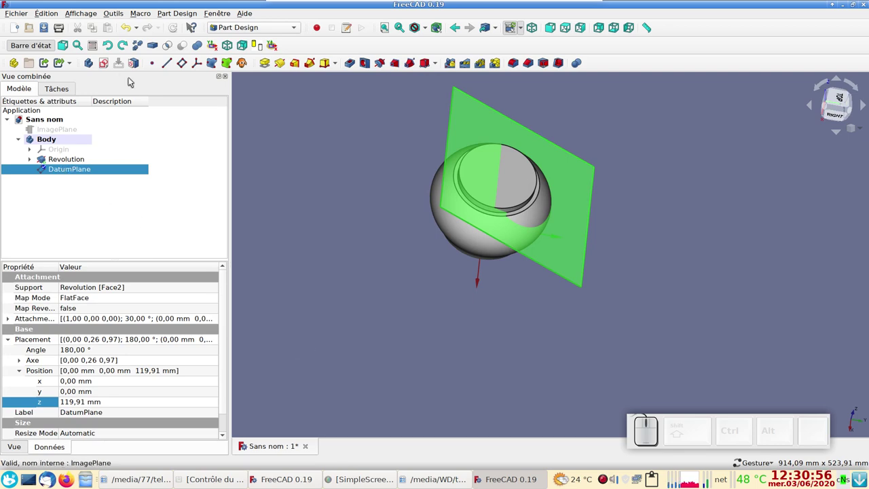
Step: Create a new sketch, Sketch001, on the tilted DatumPlane and bring the bowl outline into view
left_click(108, 61)
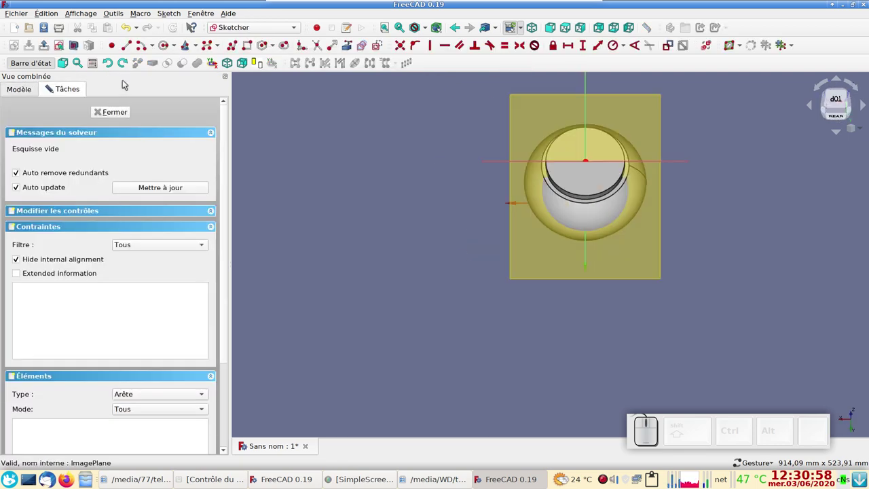
scroll("up", 3)
left_click_drag(479, 239, 324, 150)
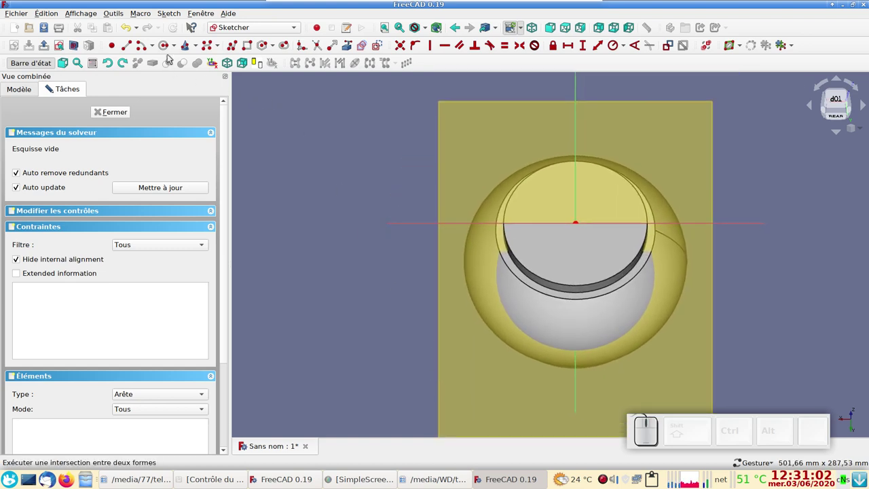
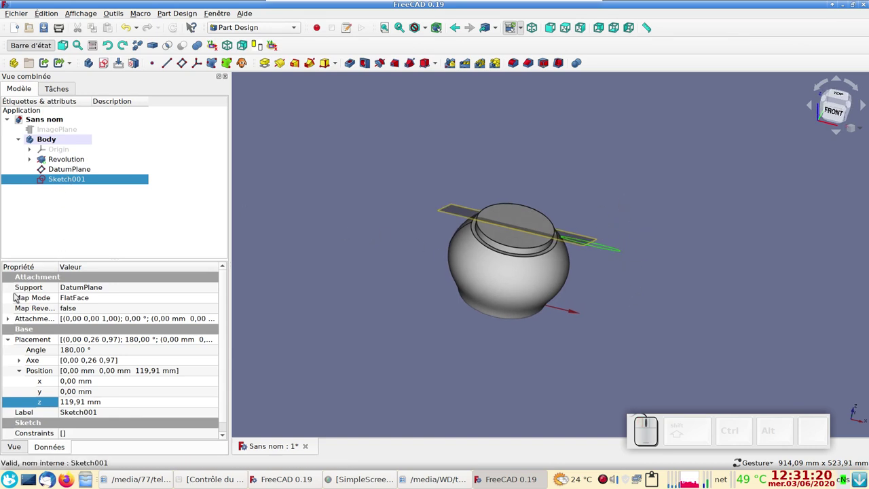
Step: Set Sketch001's attachment offset axis to (0,1,0) with a 15° angle
left_click(13, 321)
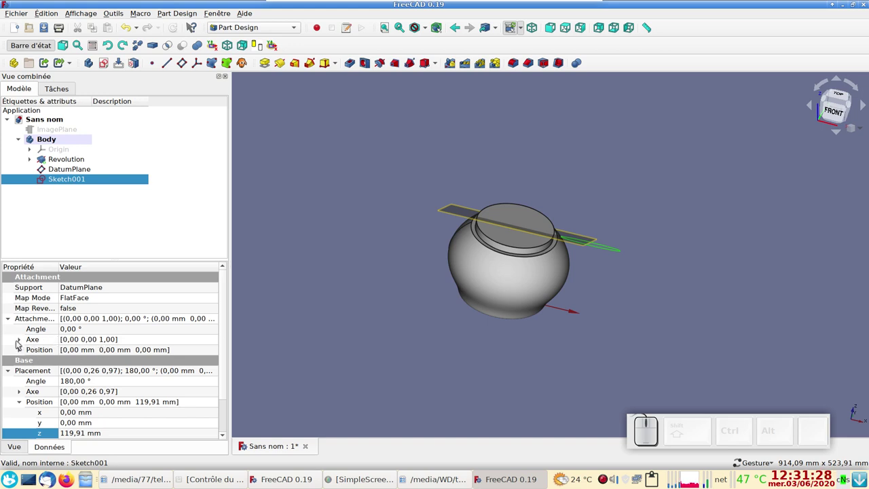
left_click(21, 341)
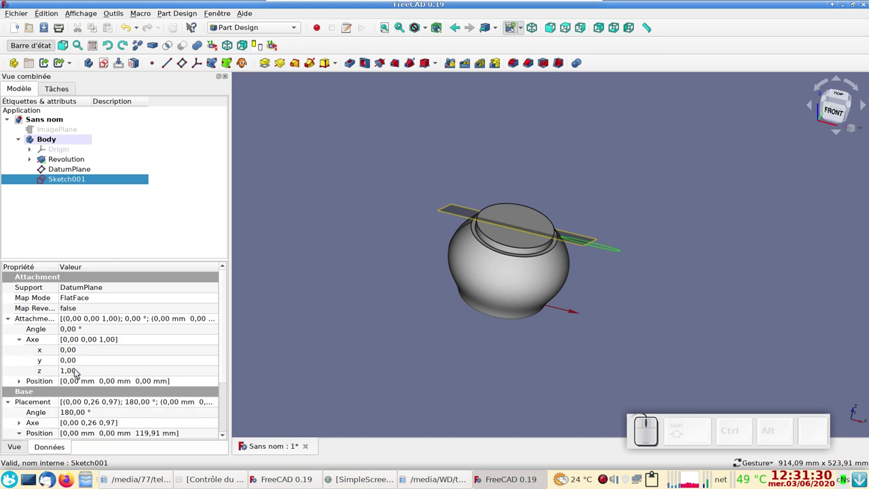
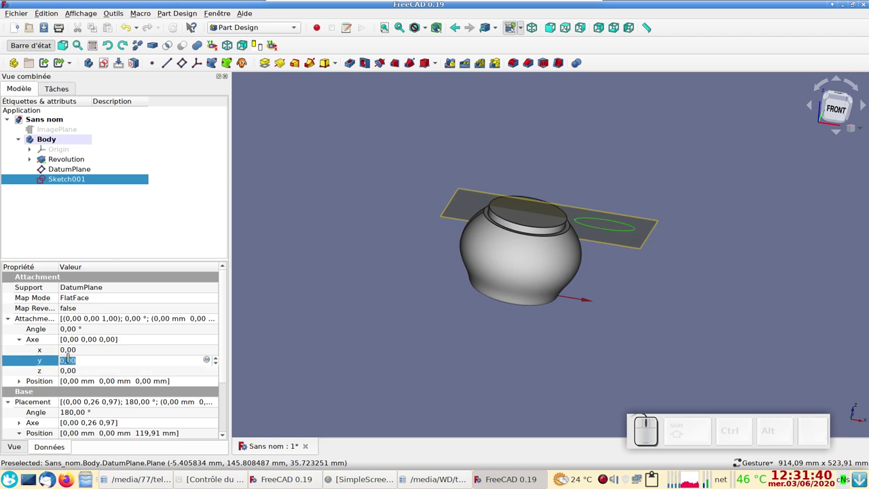
key("KP_1")
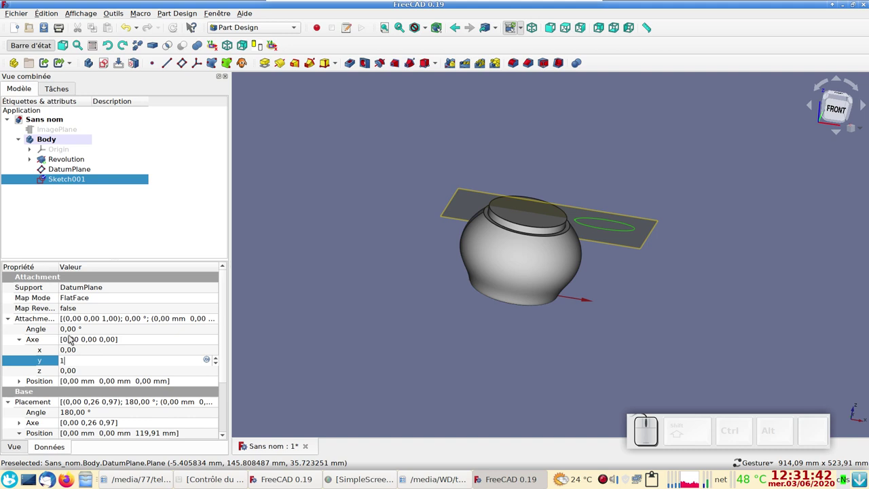
left_click(73, 329)
key("KP_1")
key("KP_5")
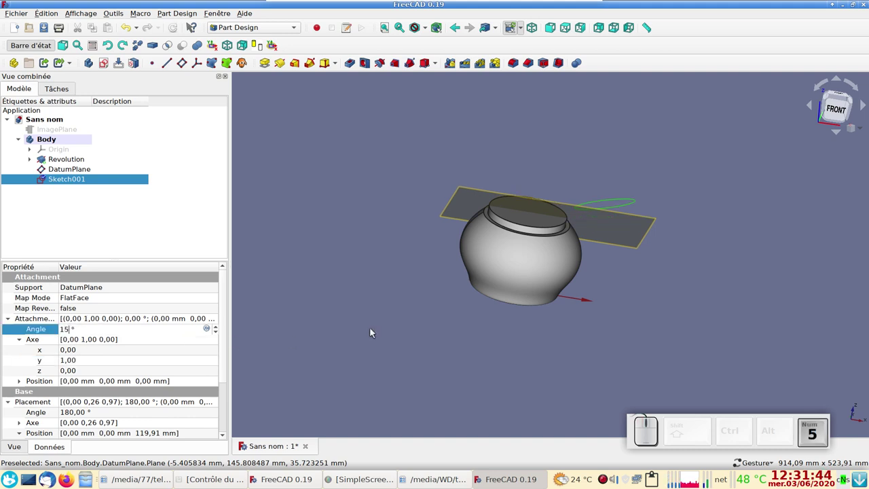
left_click_drag(616, 259, 452, 291)
left_click_drag(683, 280, 688, 308)
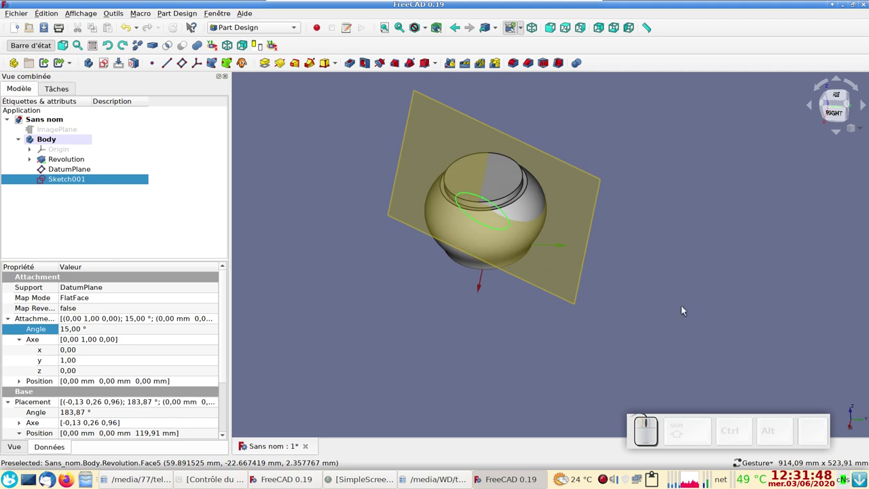
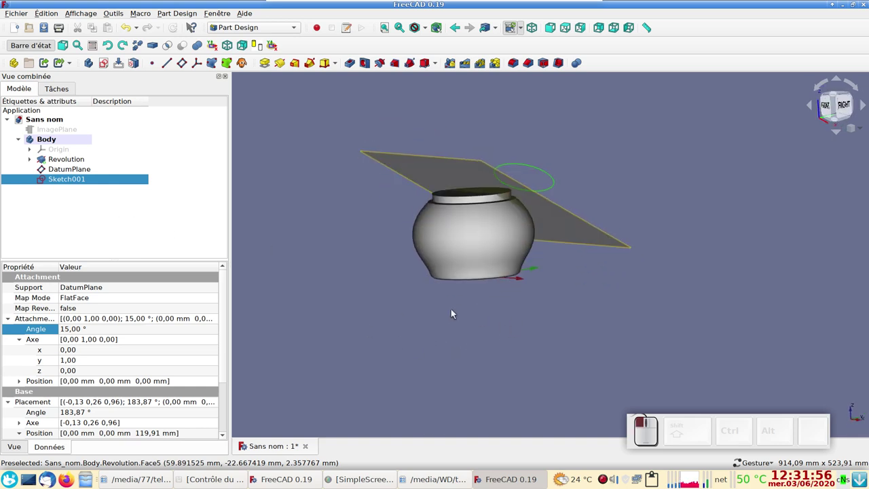
Step: Hide the DatumPlane and view the bowl from directly above
left_click(91, 167)
key("space")
left_click_drag(612, 286, 552, 165)
left_click_drag(558, 143, 579, 155)
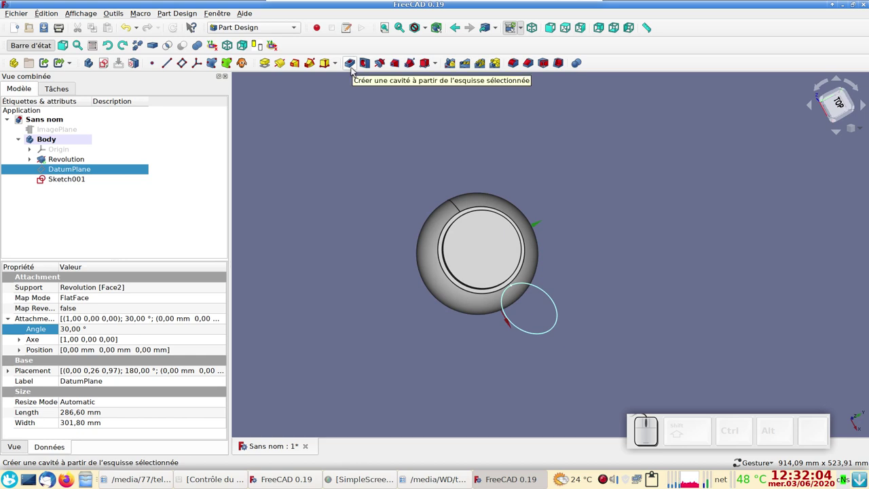
left_click(357, 70)
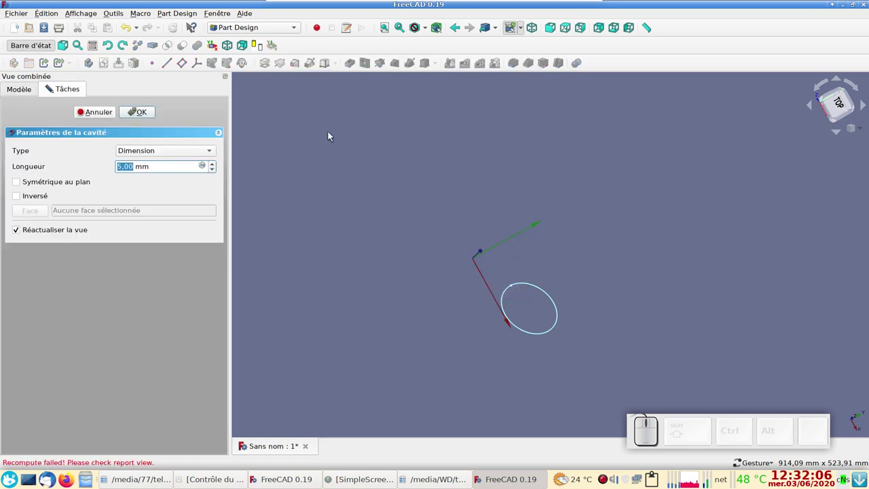
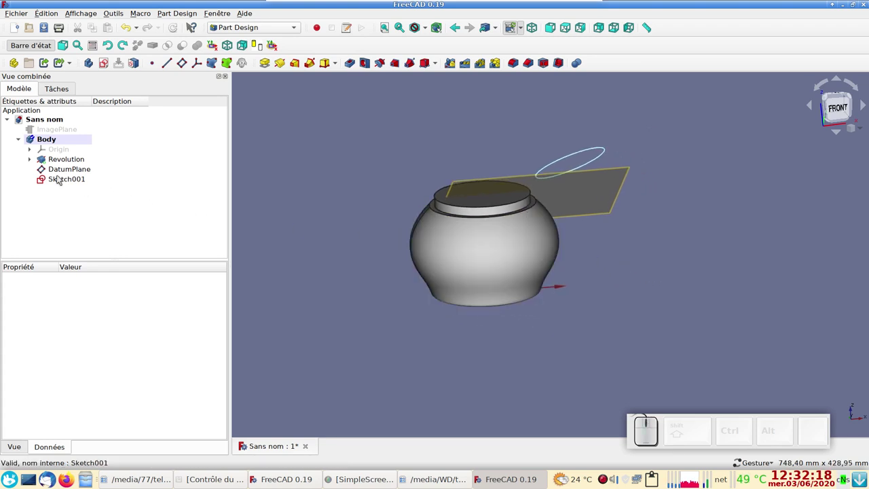
Step: Select Sketch001 and edit the x component of its attachment offset position
left_click(72, 184)
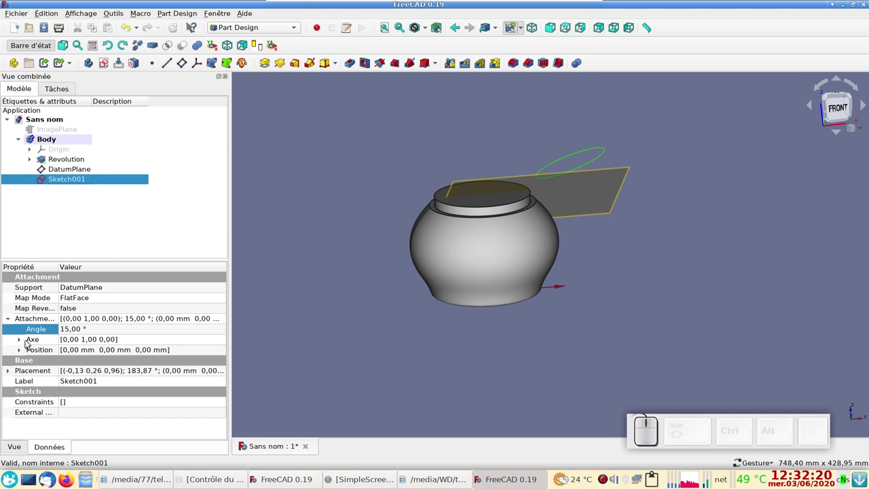
left_click(24, 349)
left_click(80, 365)
scroll("down", 3)
scroll("up", 3)
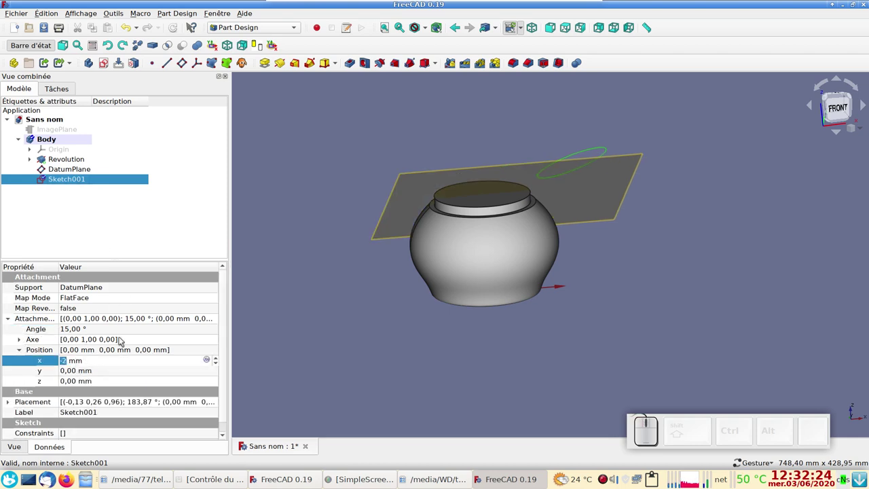
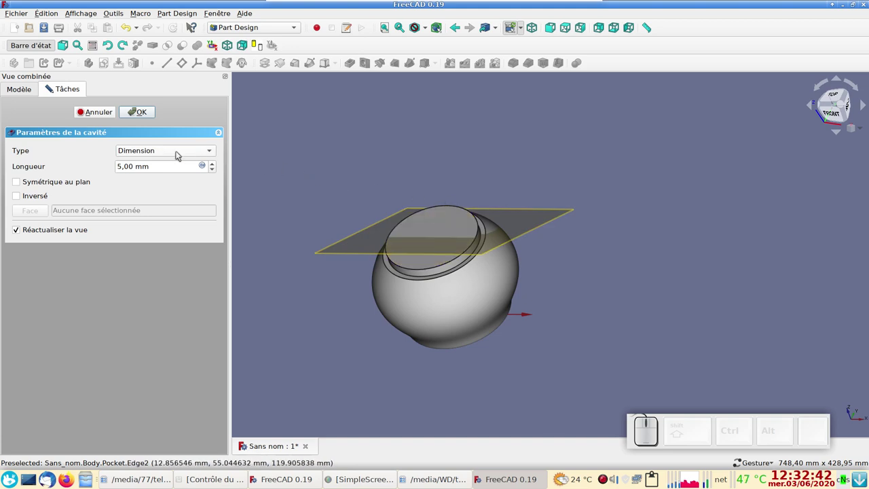
Step: Set the pocket type to 'À travers tout' and confirm the through-all oval cut
left_click(143, 150)
left_click(155, 164)
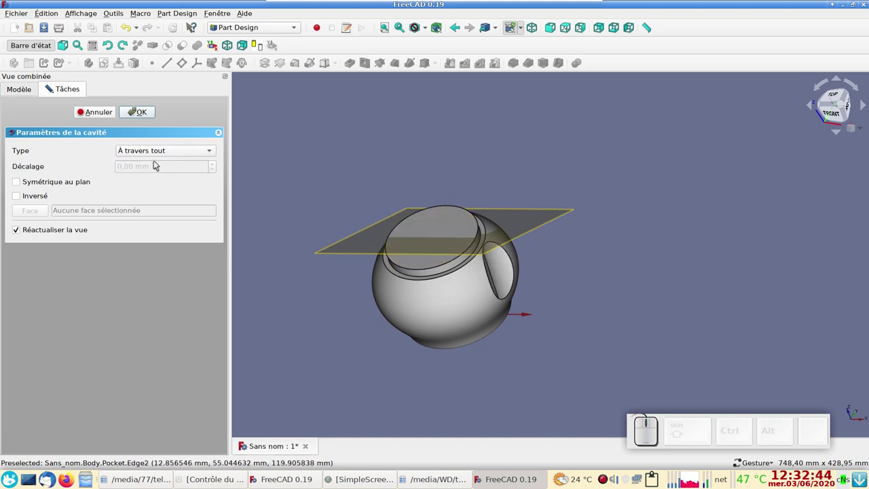
left_click_drag(714, 235, 657, 228)
left_click_drag(363, 214, 589, 247)
left_click_drag(567, 298, 172, 216)
left_click(145, 115)
Step: Hide the DatumPlane in the model tree
left_click_drag(308, 258, 211, 211)
left_click(70, 172)
key("space")
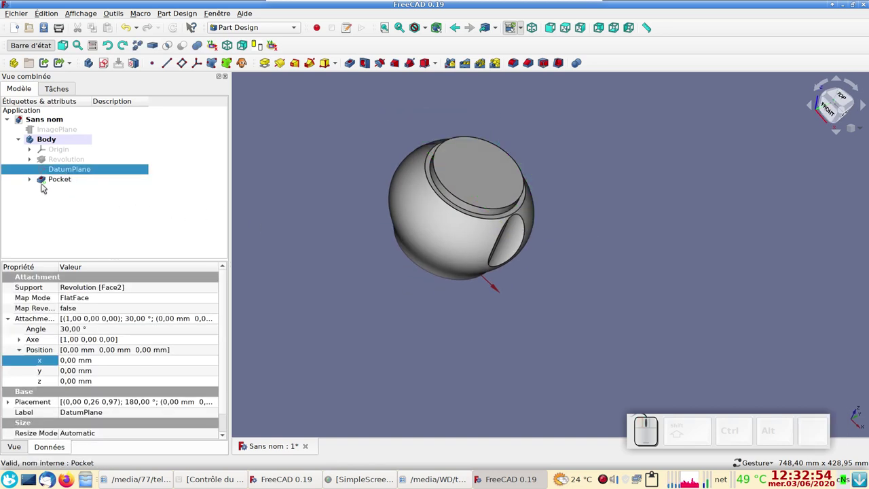
Step: Show the pocket's Sketch001 and change its x offset from 10 mm to 8 mm, recomputing the model
left_click(30, 180)
left_click(59, 190)
key("space")
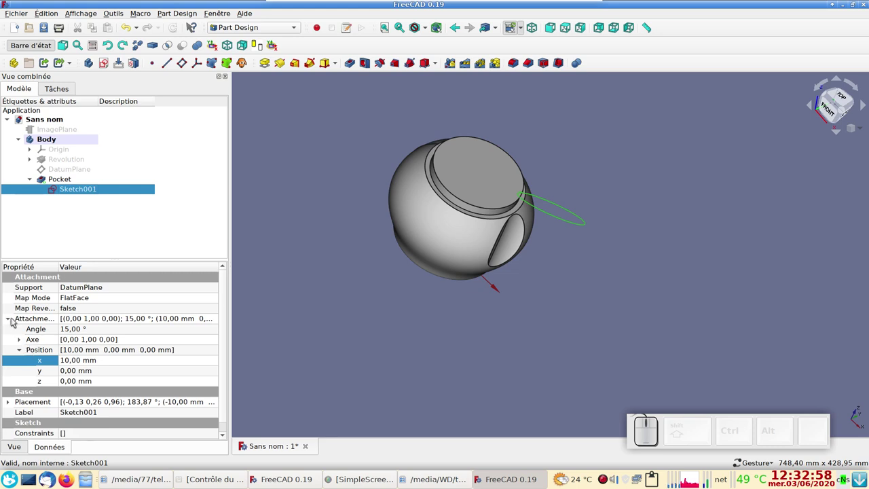
left_click(78, 363)
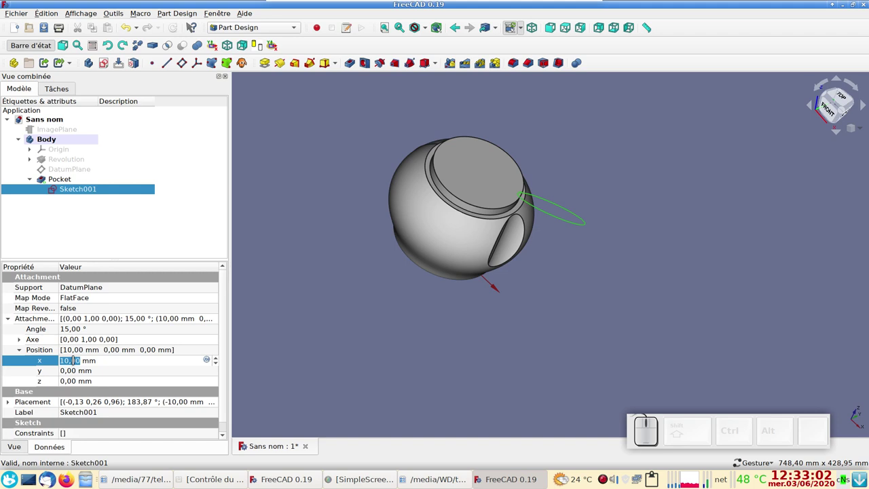
scroll("down", 3)
scroll("up", 3)
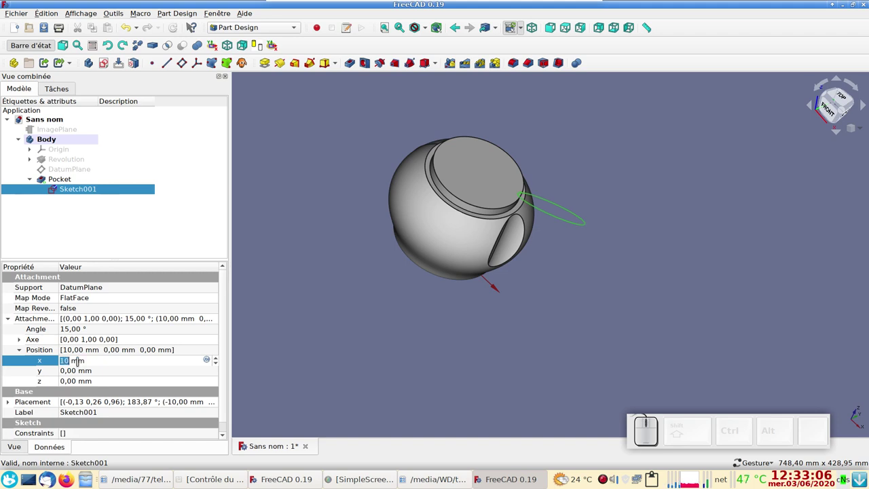
scroll("down", 3)
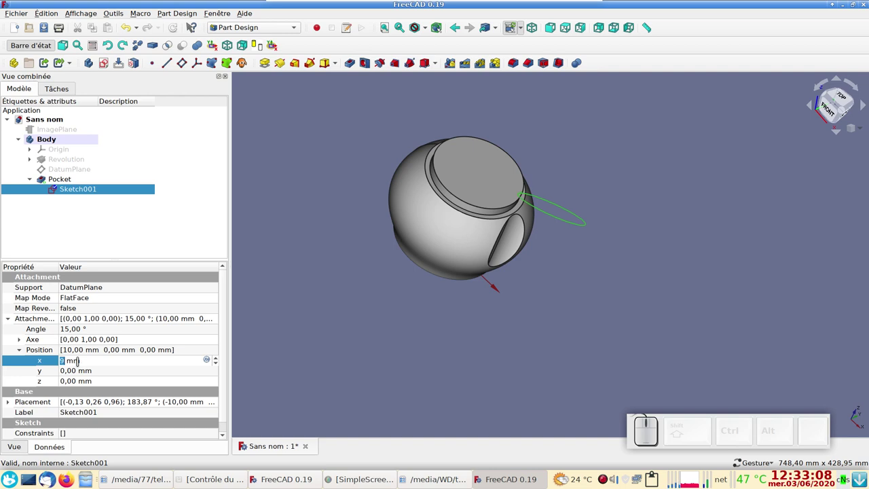
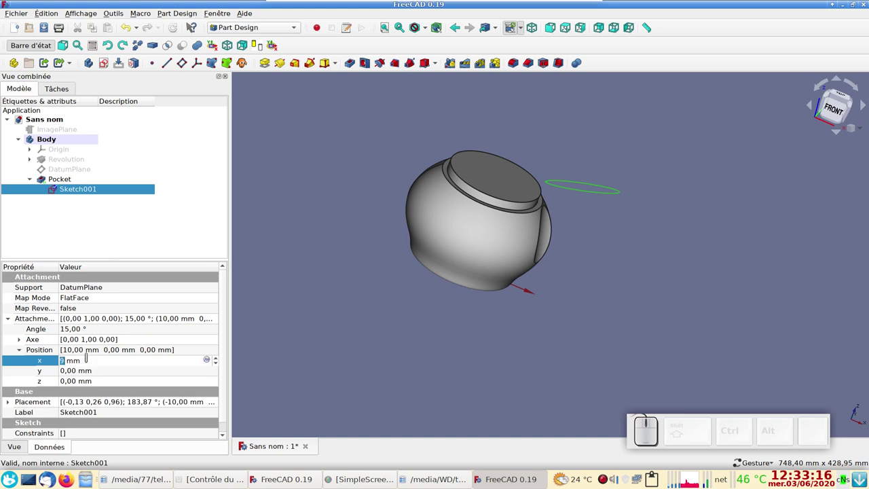
left_click(177, 31)
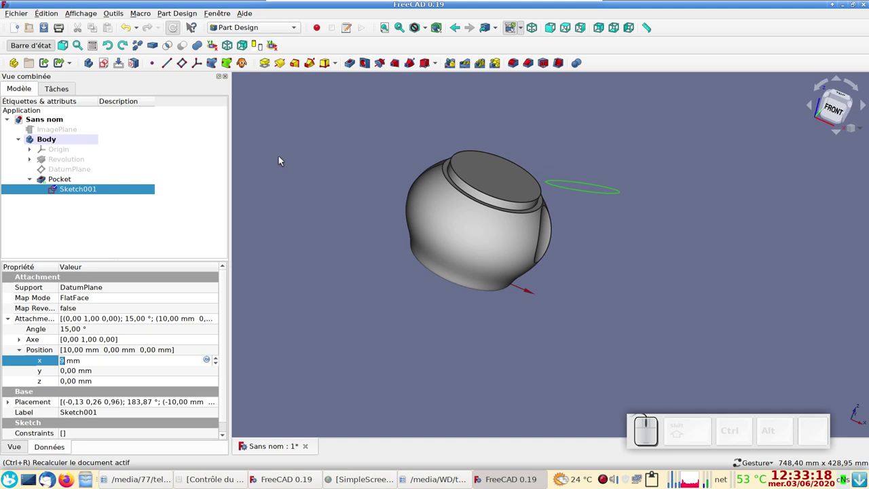
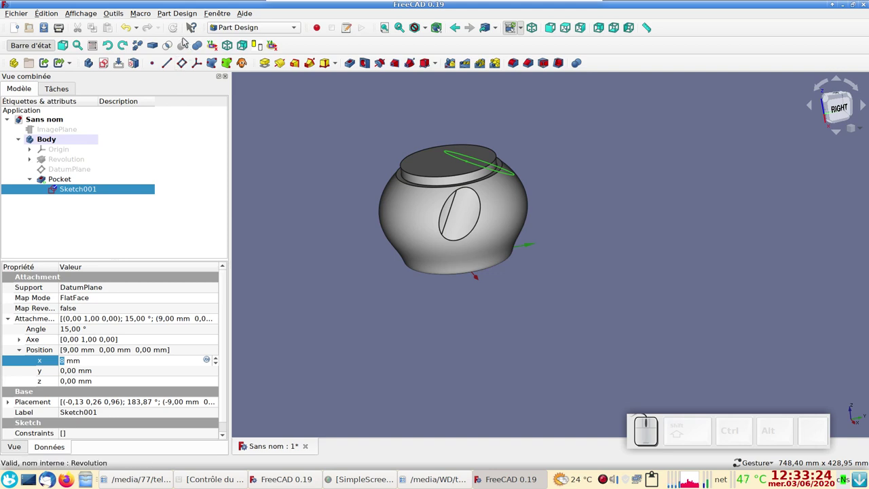
left_click(179, 29)
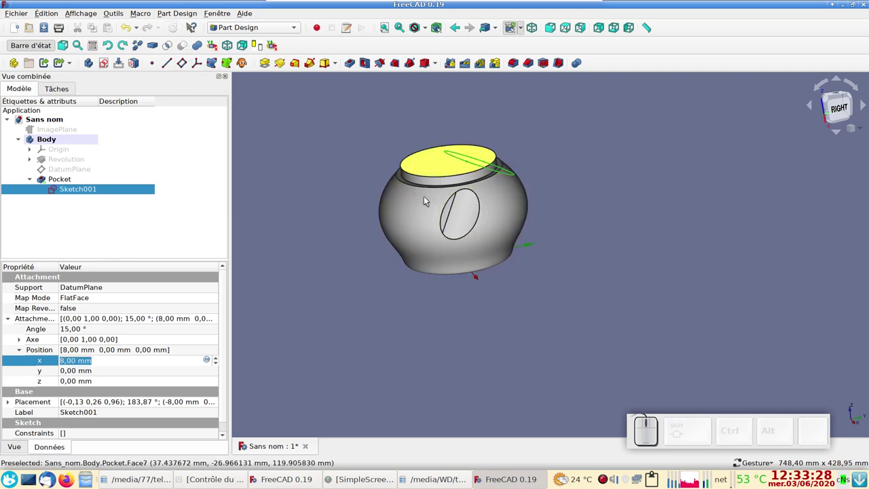
Step: Orbit to check the shifted pocket and view the bowl from above
left_click_drag(632, 248, 450, 216)
left_click_drag(369, 239, 400, 293)
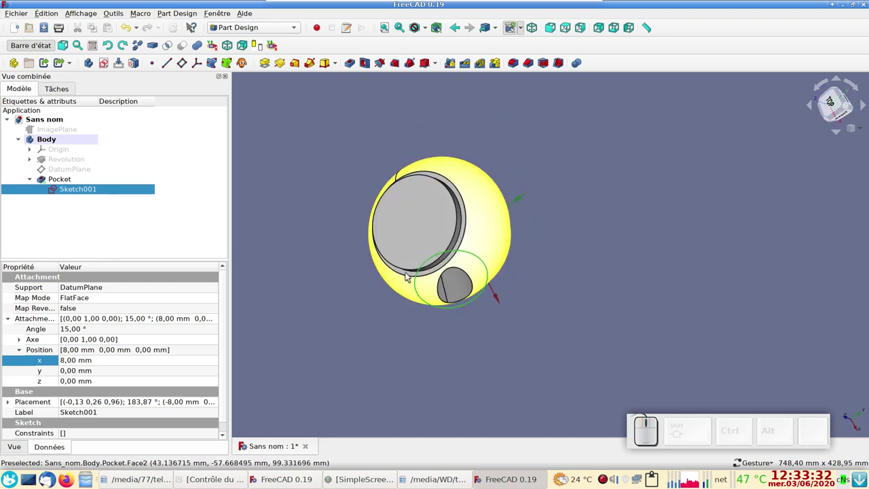
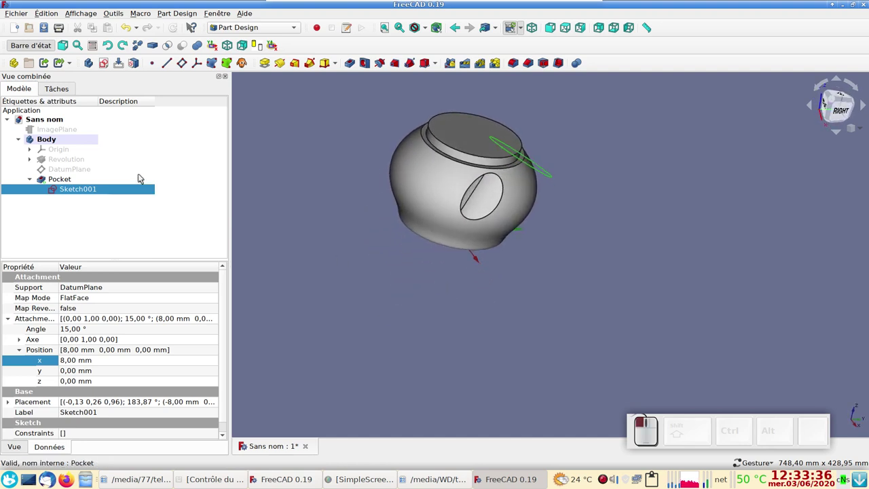
key("space")
left_click_drag(613, 218, 590, 296)
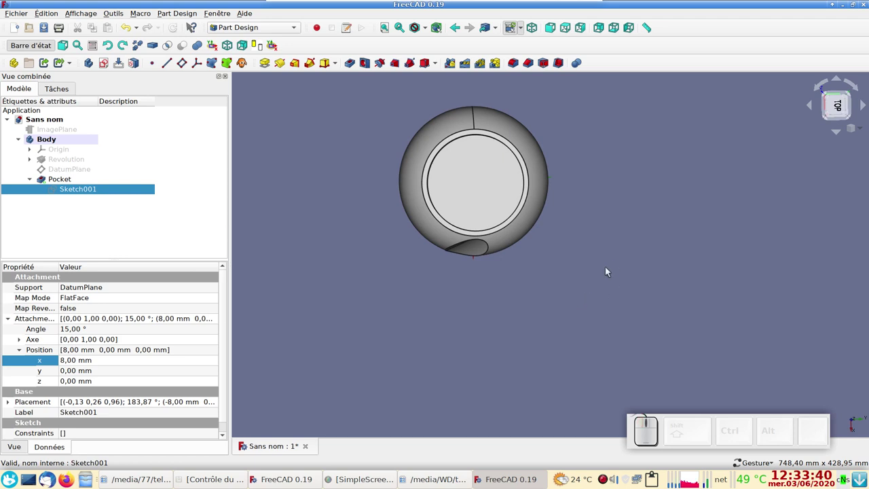
left_click_drag(498, 331, 485, 363)
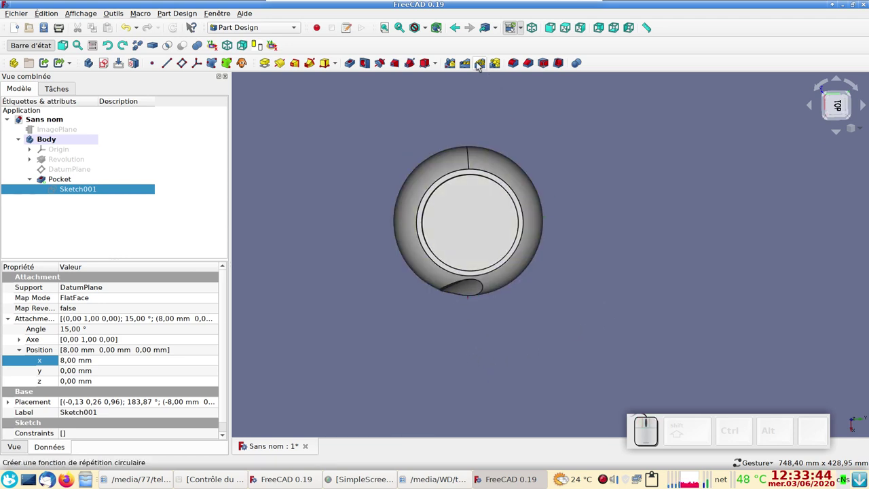
left_click_drag(481, 63, 350, 167)
Step: Polar-pattern the Pocket 8 times around the Z axis over 360°
left_click(475, 228)
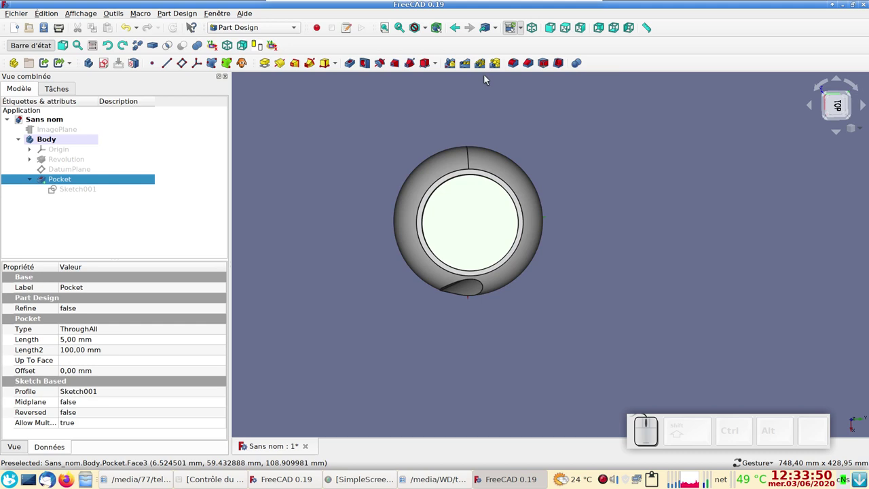
left_click_drag(712, 269, 495, 129)
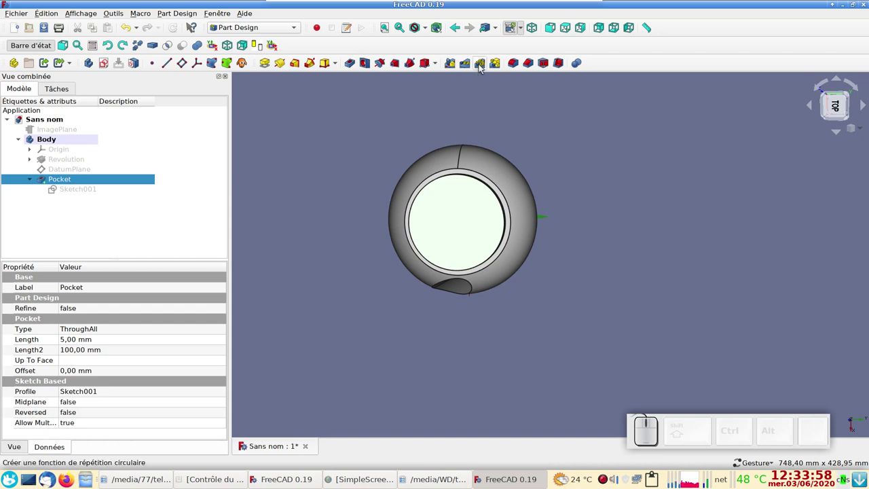
left_click(485, 64)
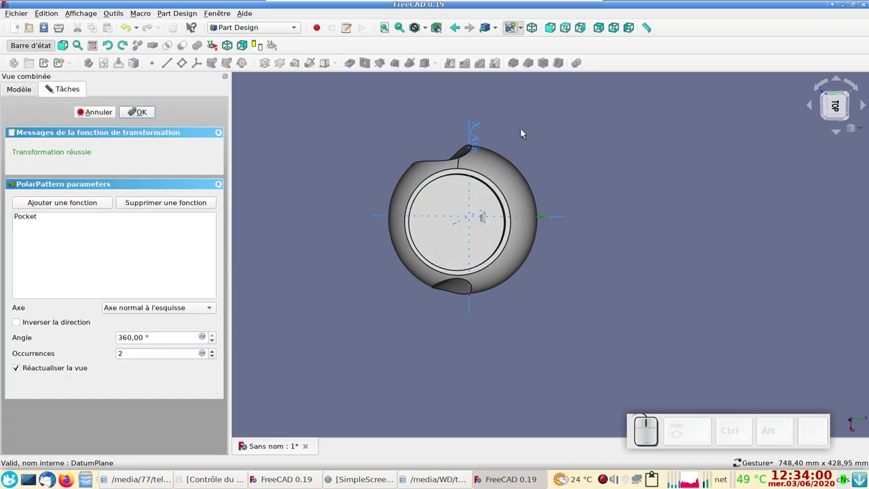
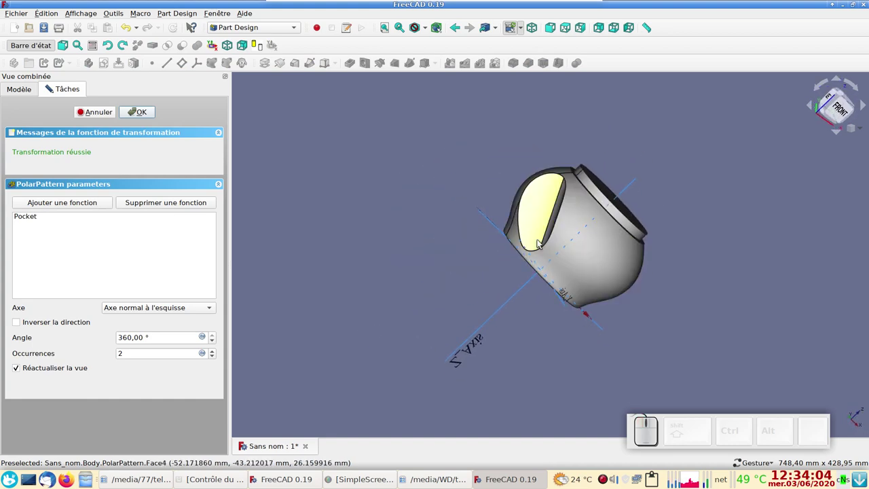
left_click(153, 311)
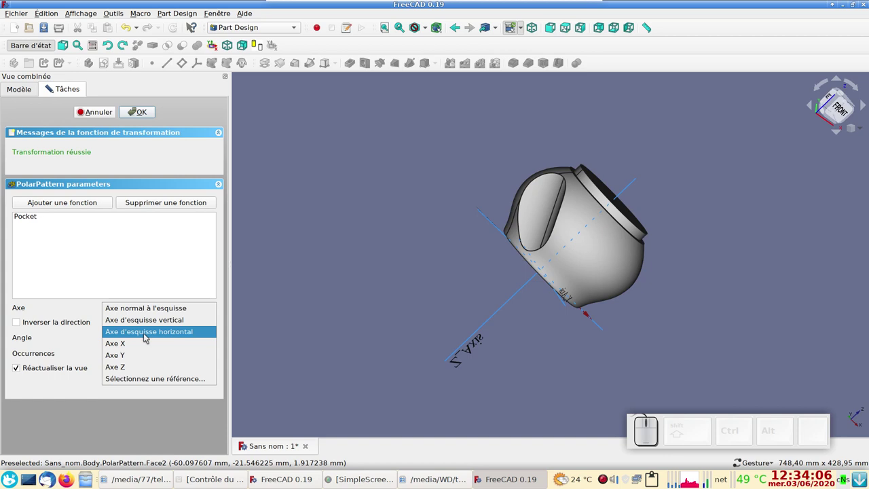
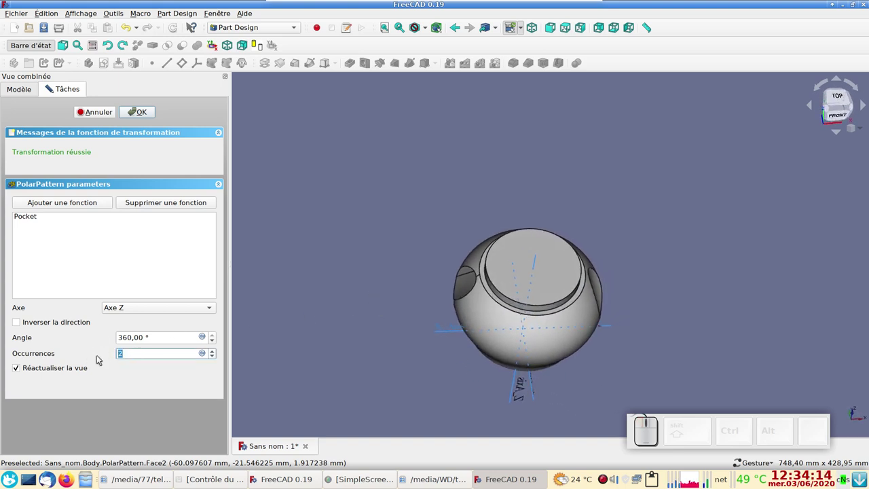
key("KP_8")
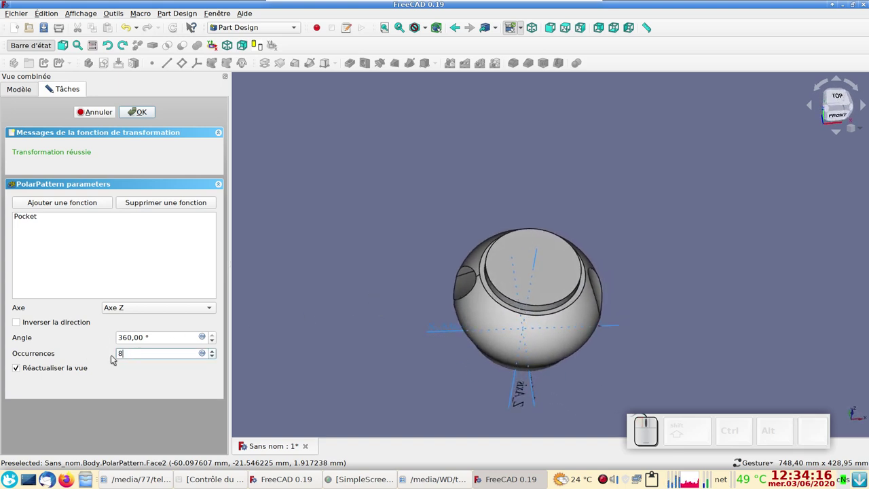
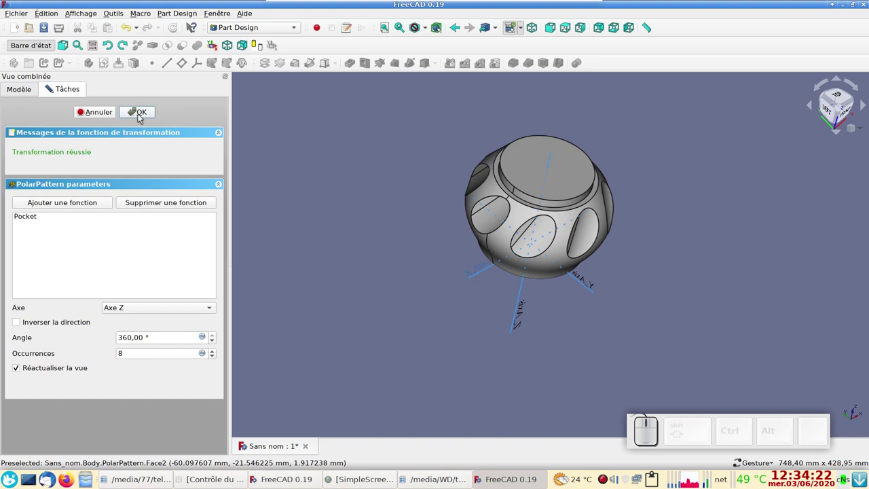
left_click(140, 115)
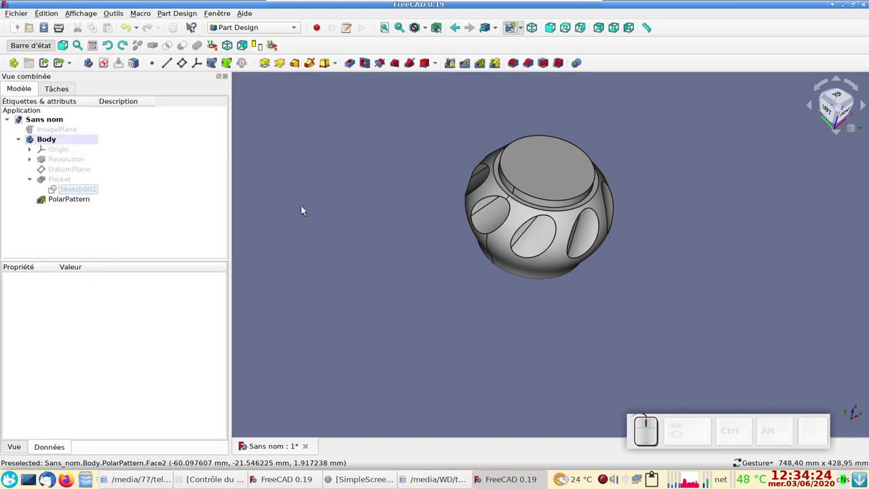
Step: Shell the bowl 1 mm inward with Thickness from its top face, removing that face
left_click_drag(383, 187, 364, 206)
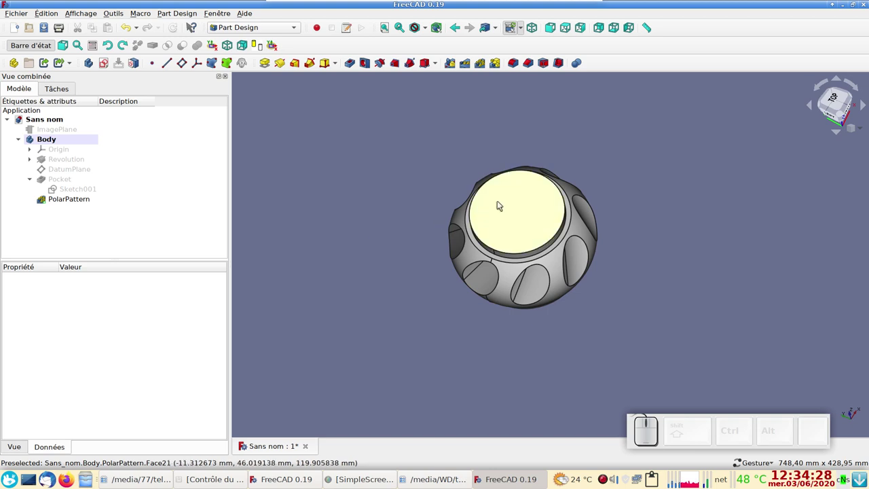
left_click(531, 203)
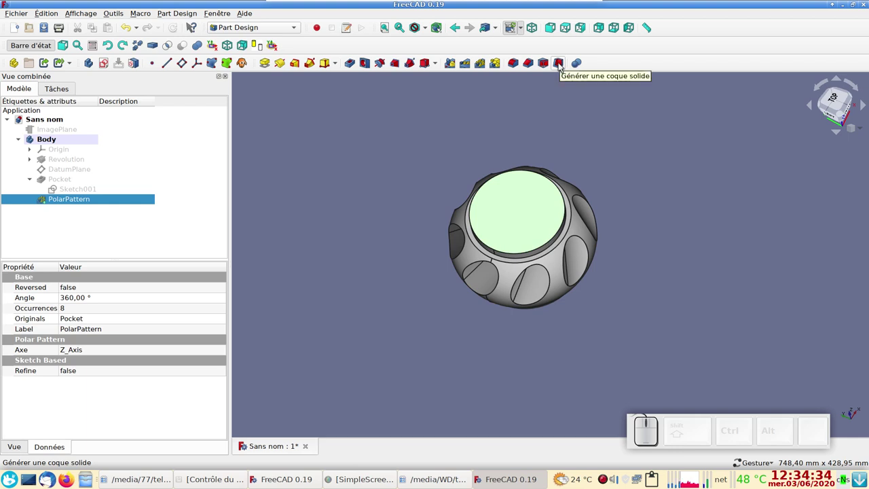
left_click(563, 66)
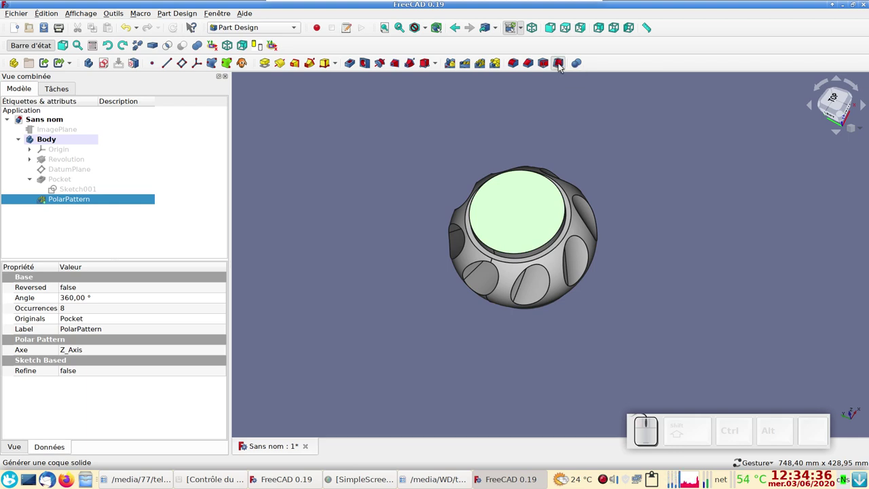
scroll("up", 3)
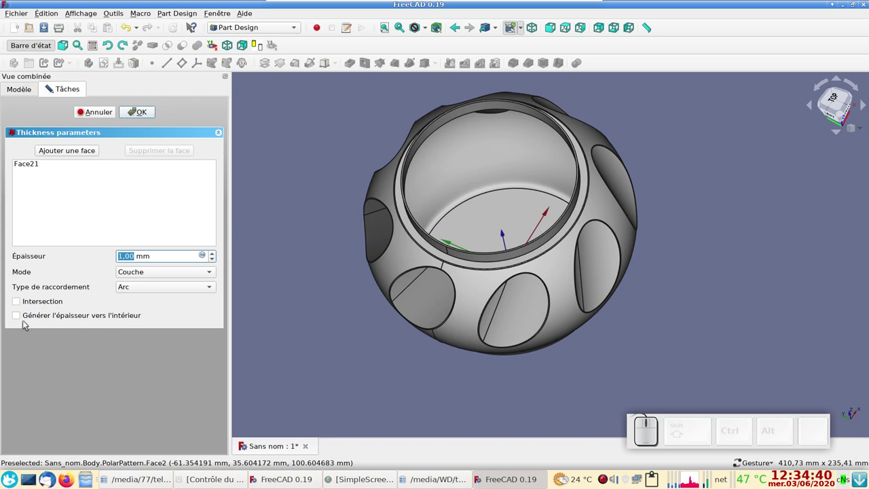
left_click(21, 318)
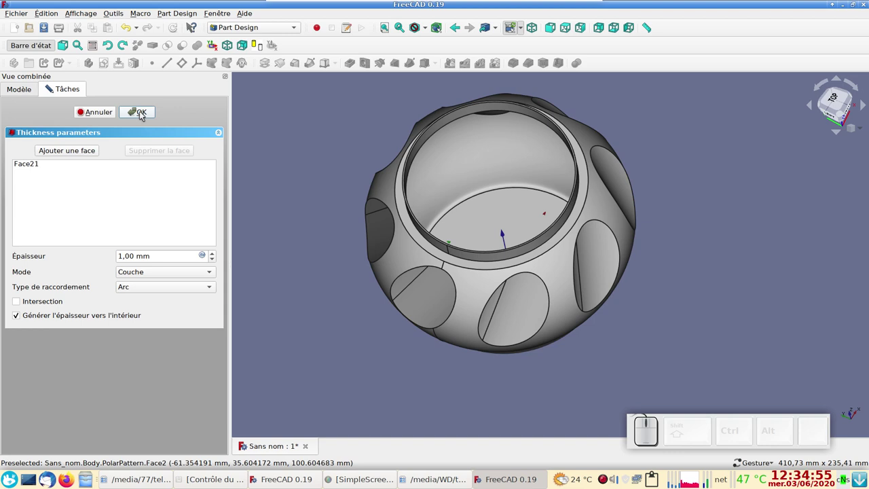
left_click(145, 114)
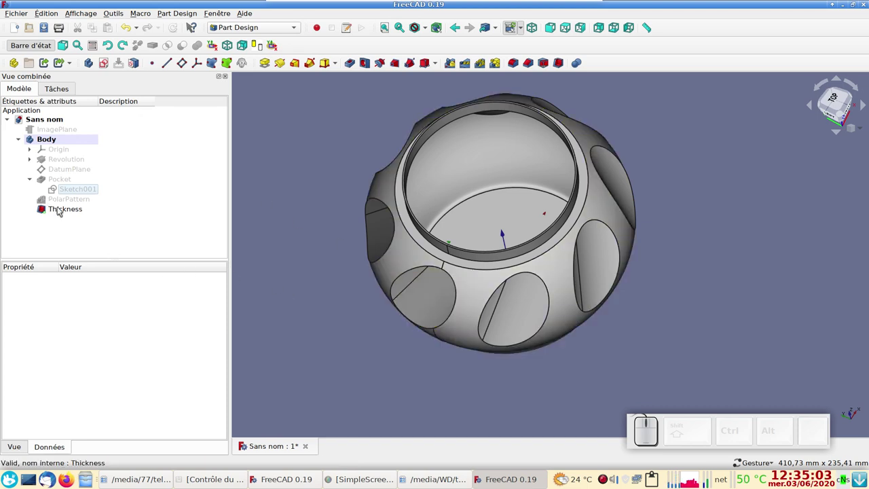
Step: Change the Thickness feature's Value to 3 mm for thicker walls and rim
left_click(61, 209)
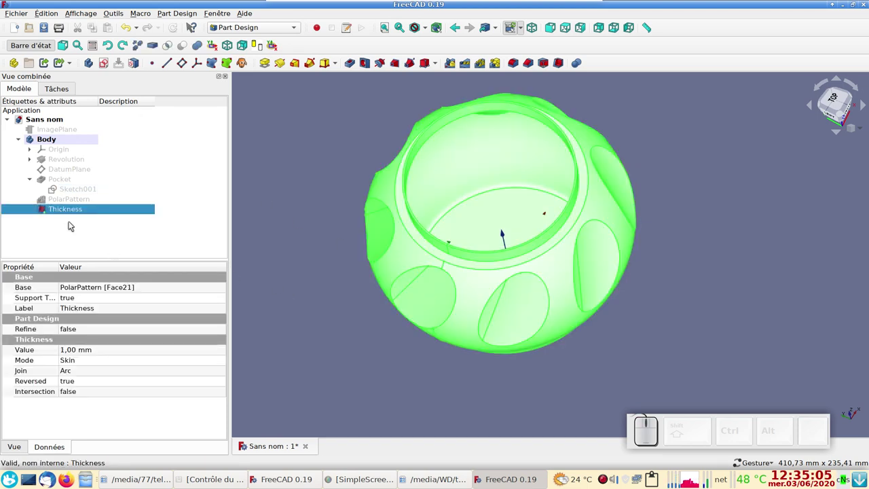
left_click(81, 351)
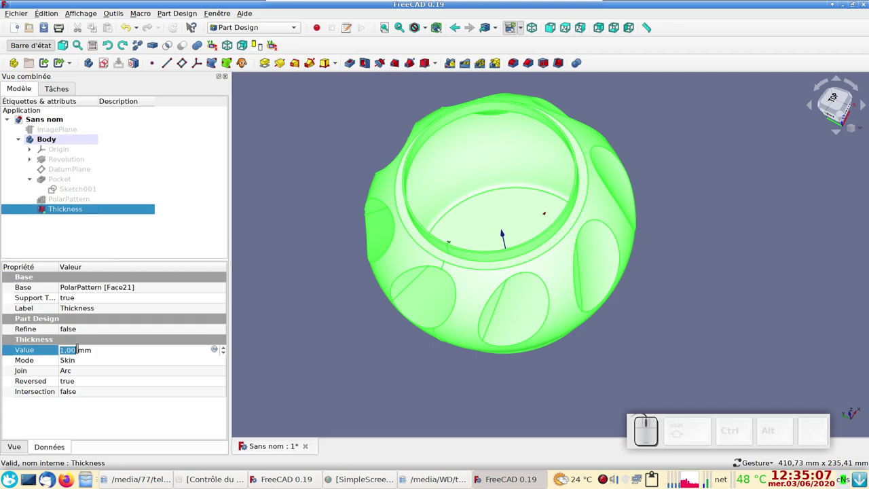
key("KP_3")
key("KP_Enter")
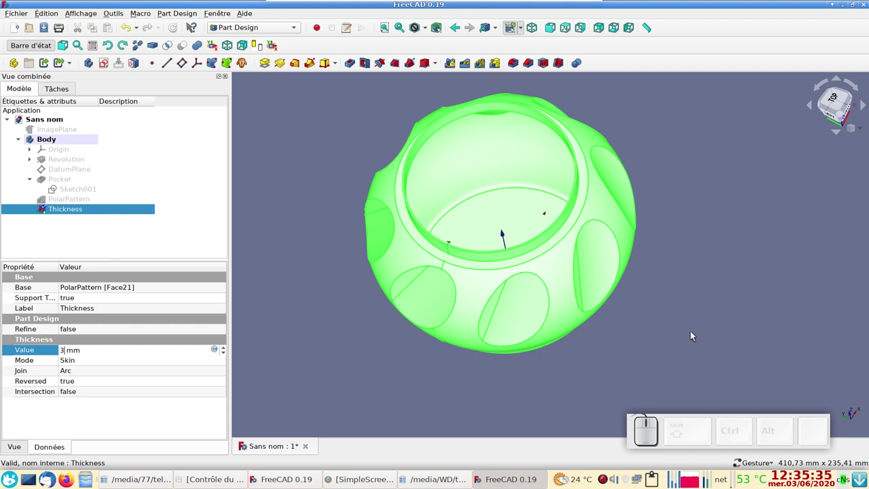
left_click_drag(695, 335, 672, 343)
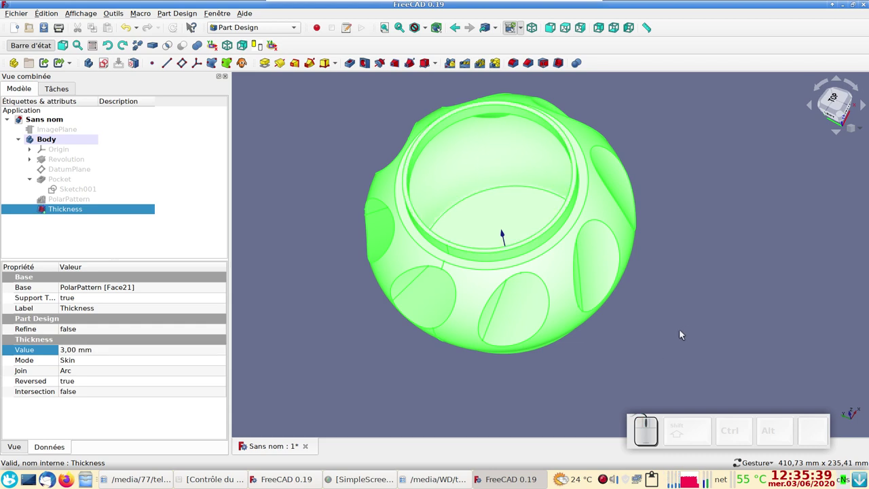
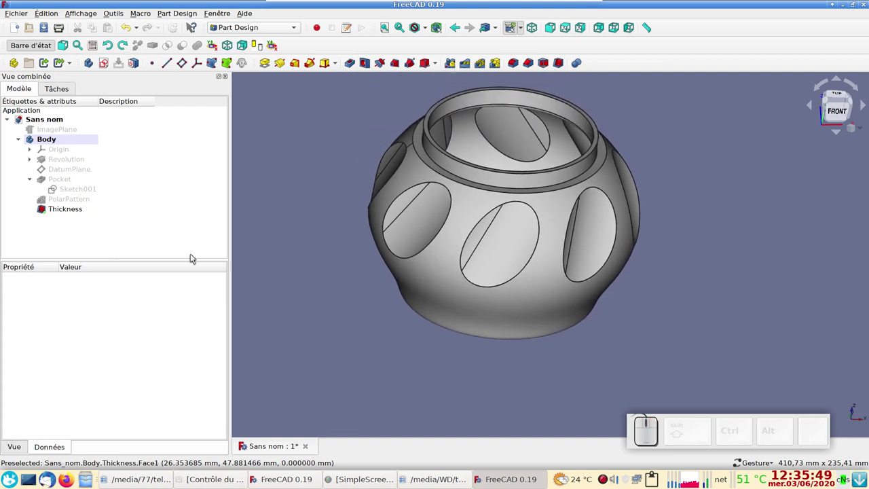
left_click(70, 141)
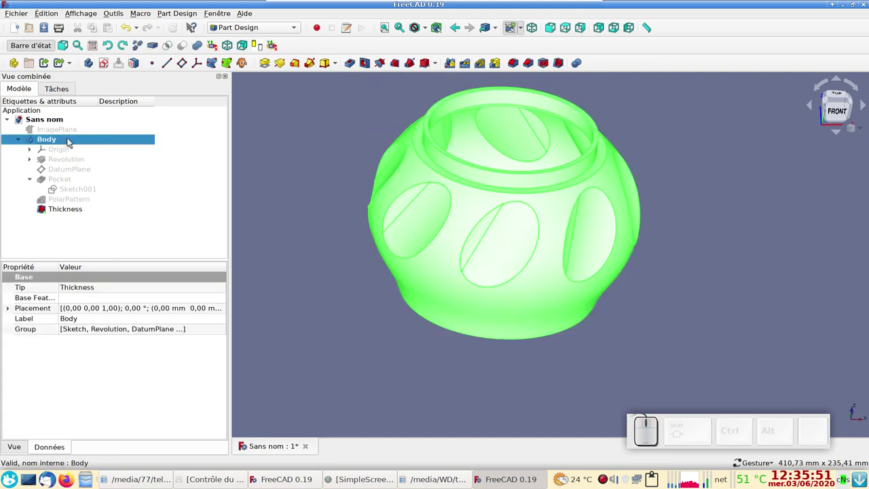
Step: Rename the Body to 'fond' and return to the front view
key("F2")
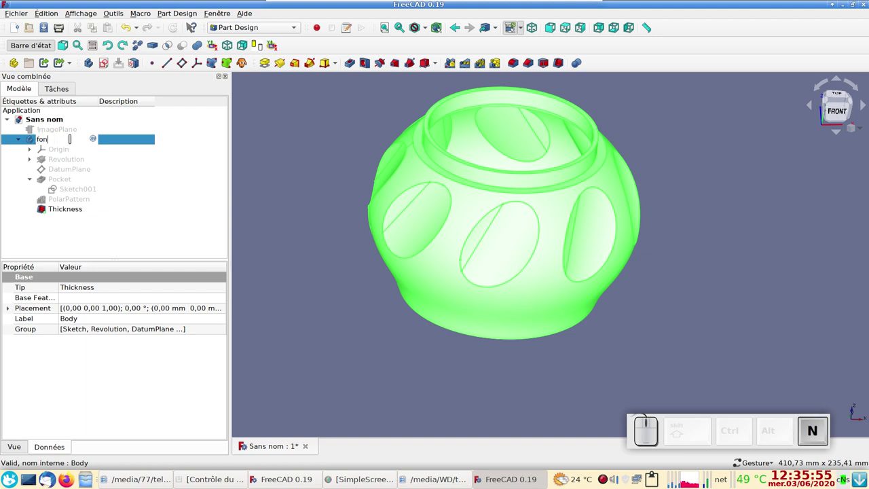
key("Return")
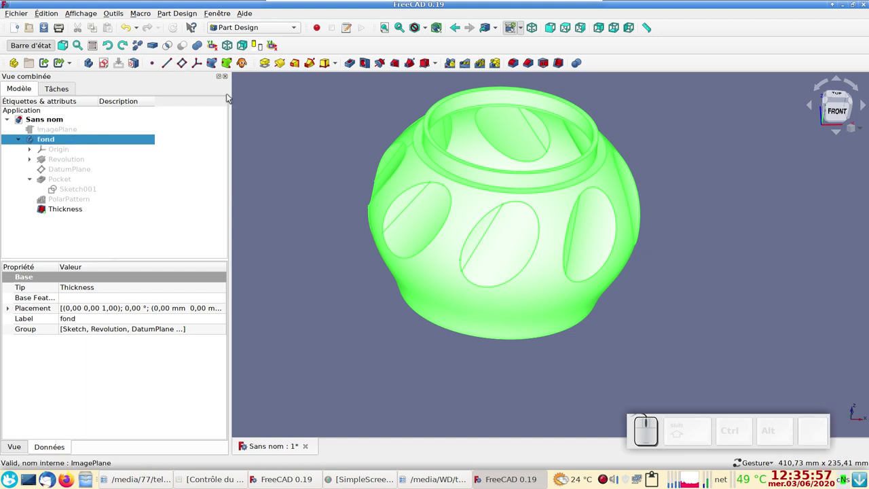
left_click(303, 174)
key("KP_1")
left_click_drag(752, 238, 831, 105)
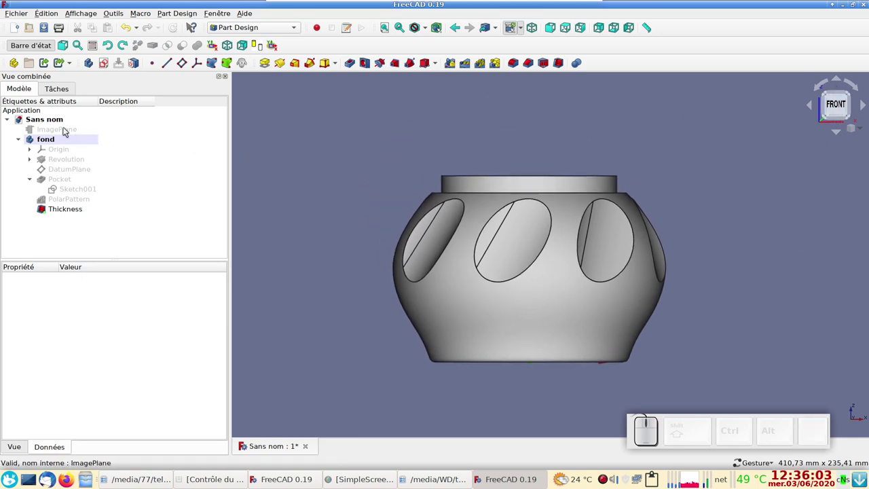
Step: Show the ImagePlane again and start a sketch in the new body on XZ_Plane001
left_click(67, 130)
key("space")
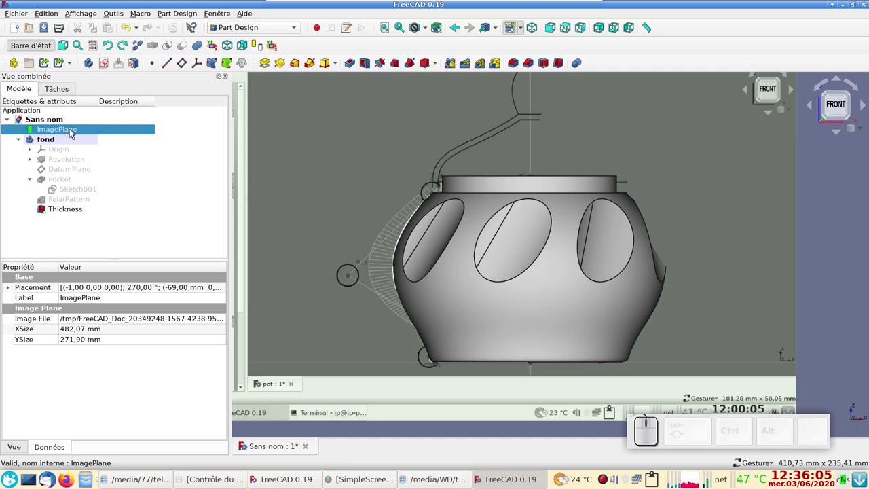
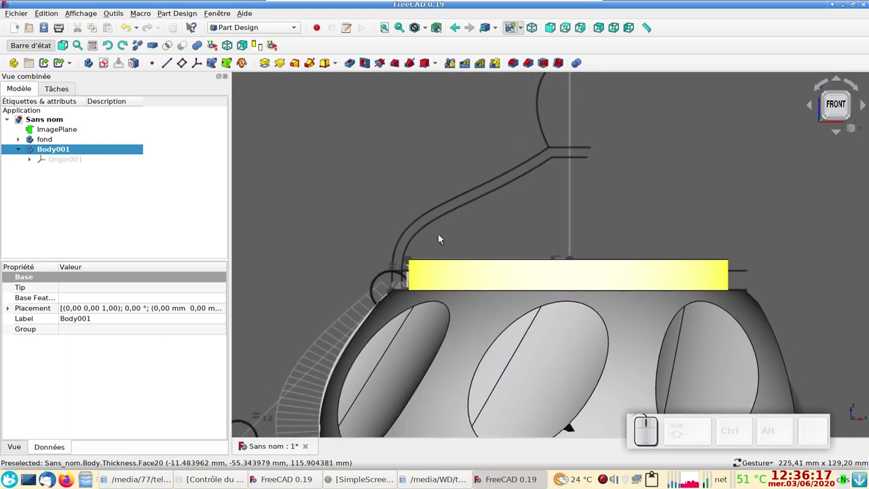
left_click(108, 66)
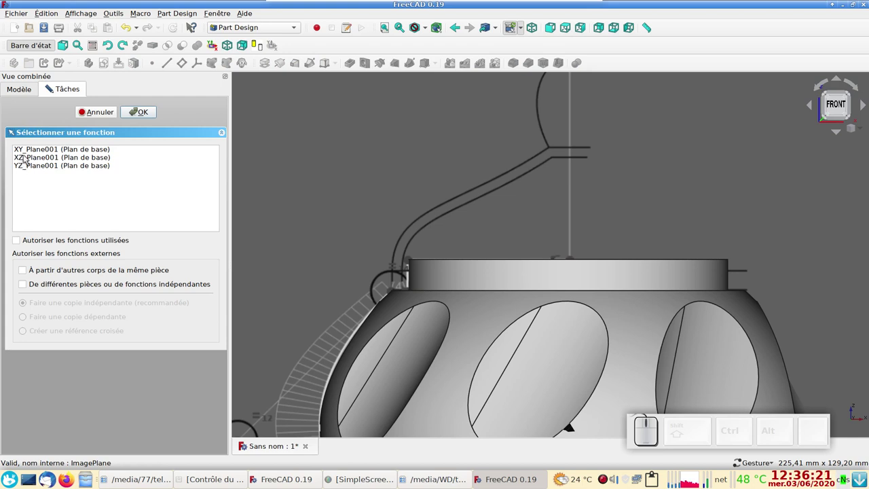
left_click(26, 156)
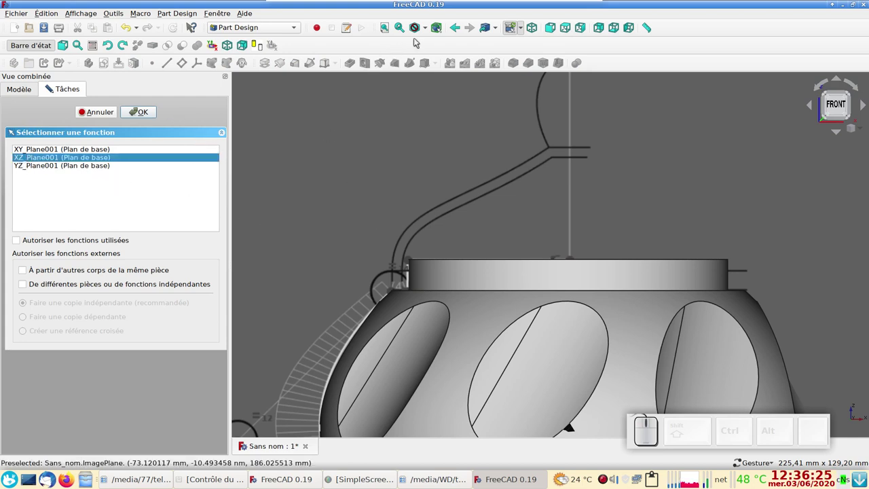
Step: Switch the display style to wireframe while keeping XZ_Plane001 selected
left_click(425, 29)
left_click(428, 27)
left_click(445, 60)
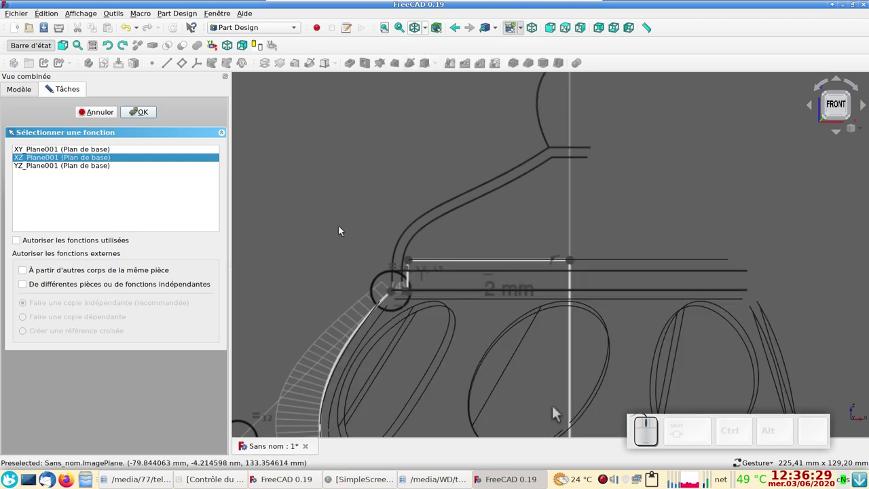
scroll("up", 3)
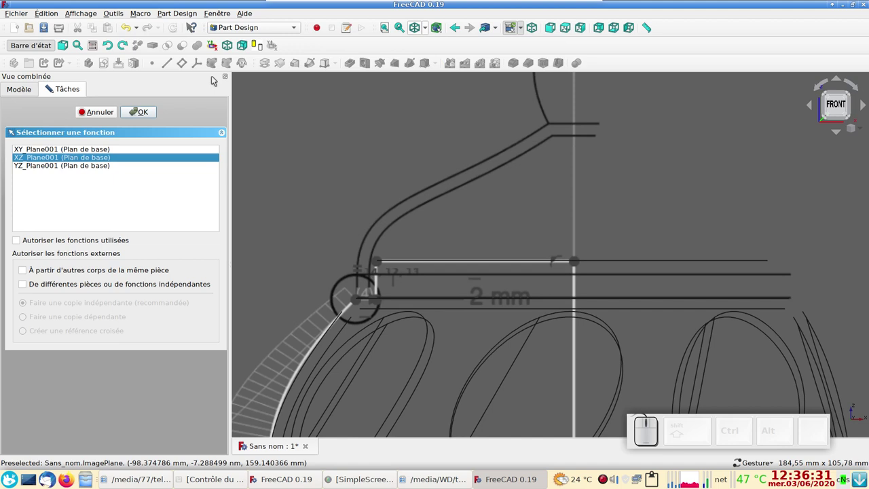
left_click(332, 51)
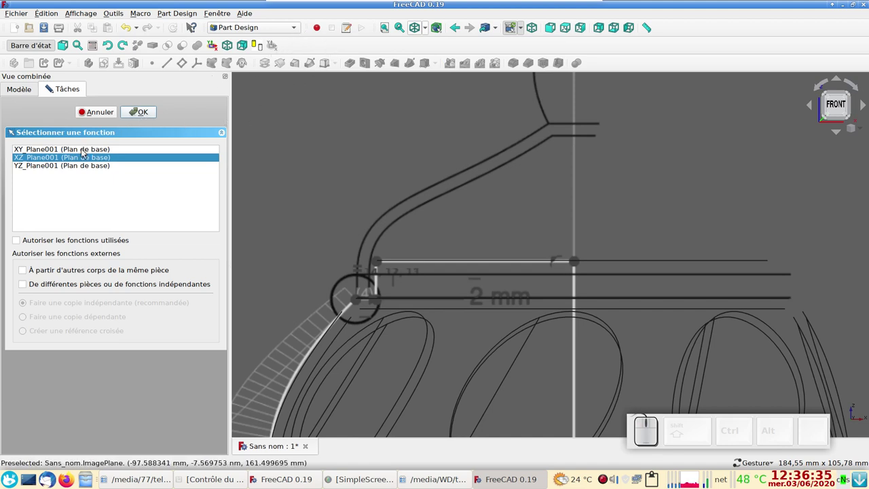
Step: Confirm the sketch plane and begin the polyline at the lid rim
left_click(141, 113)
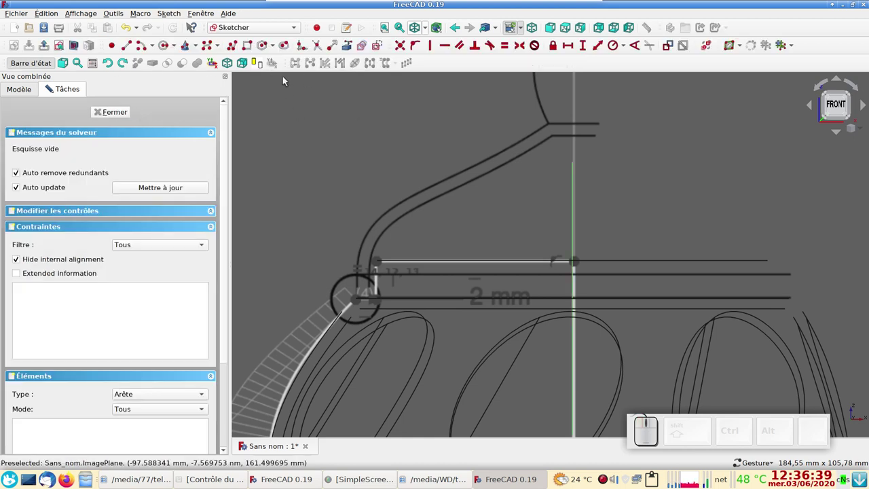
left_click(233, 47)
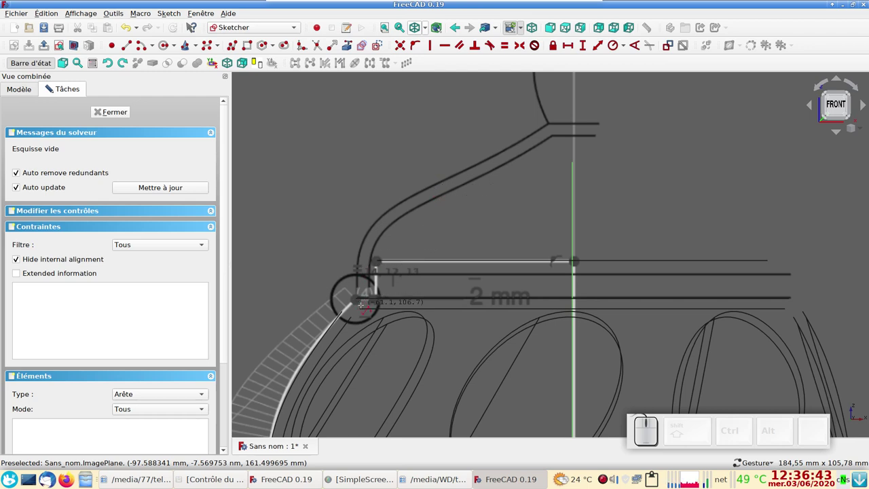
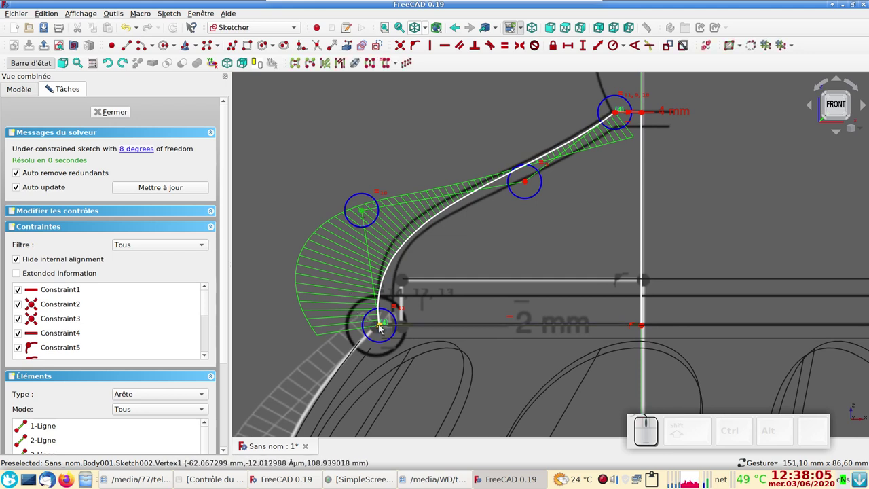
Step: Align the lower B-spline control point vertically over the base point, adjust it, then delete that alignment
left_click(383, 327)
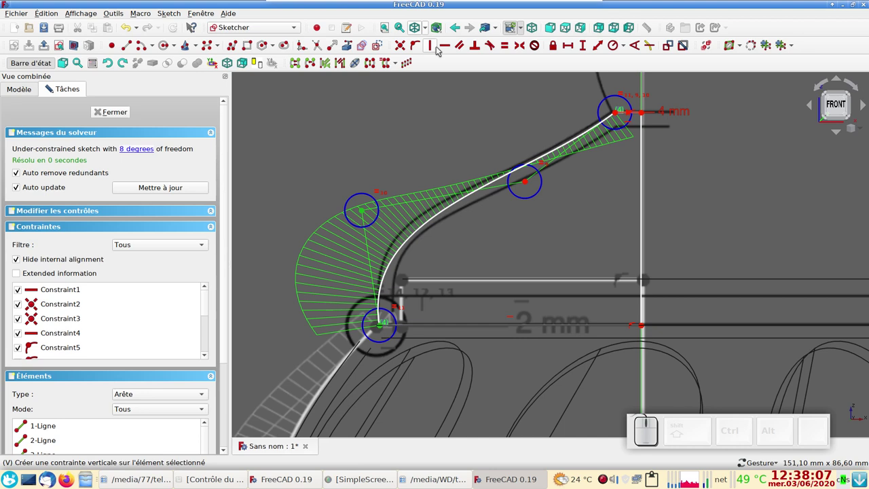
left_click(436, 46)
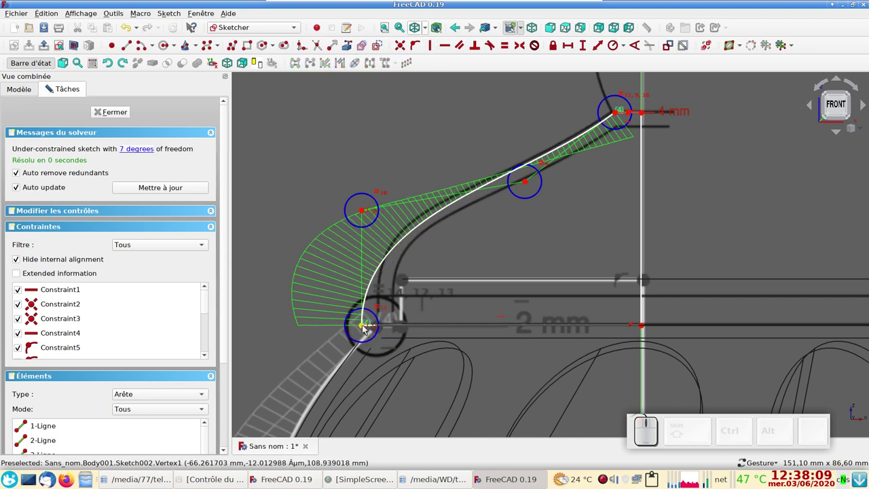
left_click_drag(366, 327, 384, 338)
left_click_drag(381, 329, 377, 298)
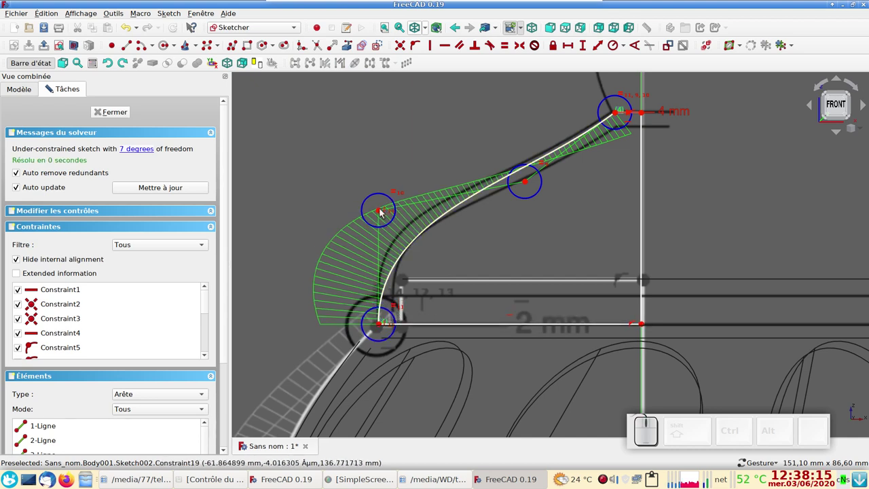
left_click_drag(383, 212, 399, 194)
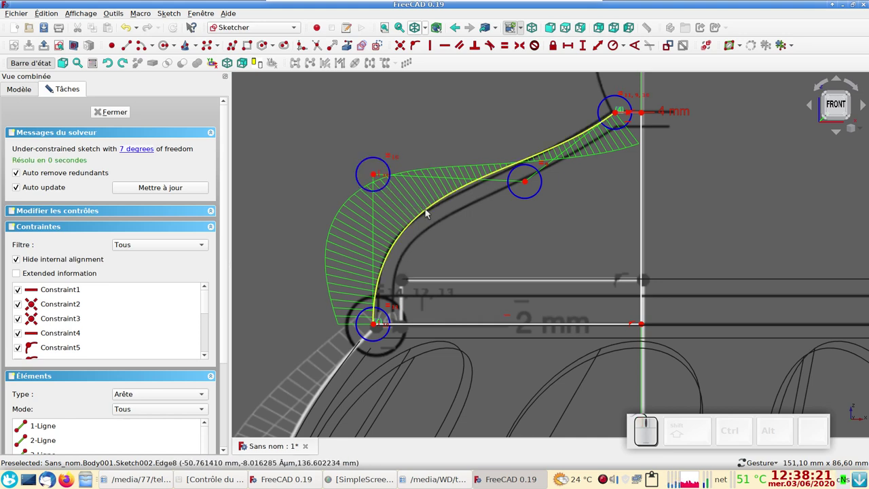
left_click(392, 158)
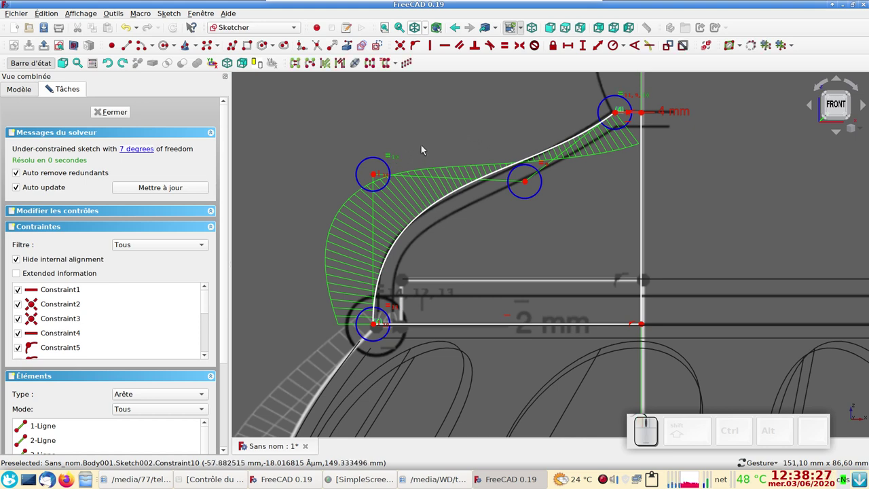
key("Delete")
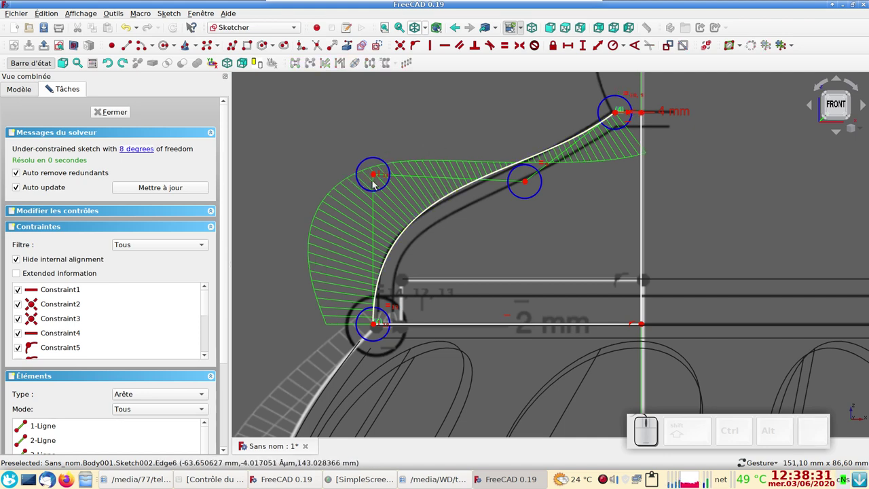
Step: Drag the B-spline control points so the lid curve follows the reference image
left_click(389, 188)
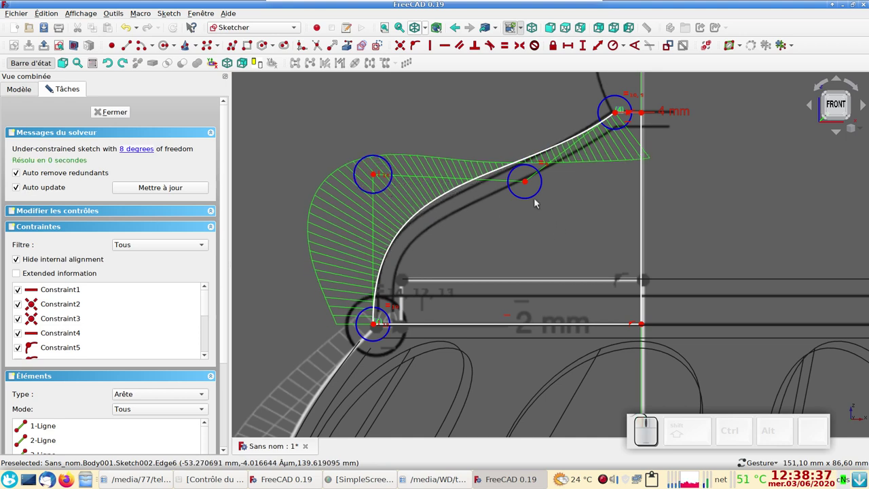
left_click_drag(527, 180, 545, 190)
left_click_drag(533, 196, 390, 203)
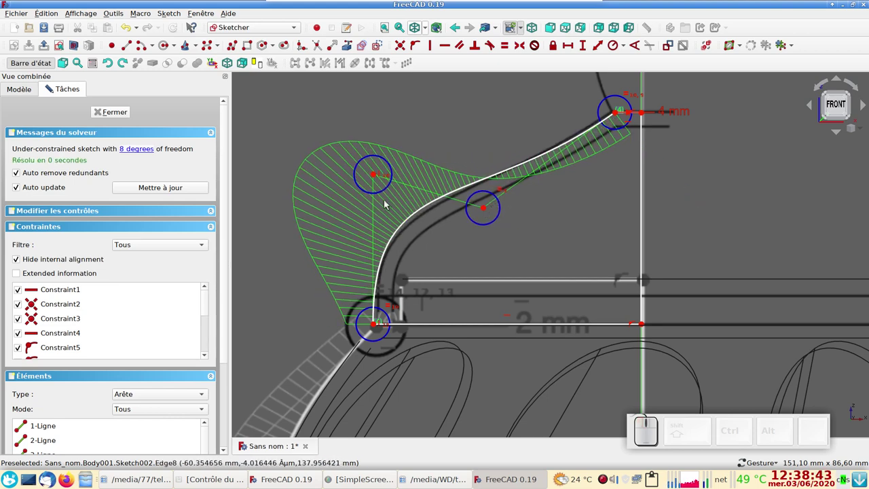
left_click_drag(375, 176, 461, 212)
left_click_drag(483, 207, 494, 208)
left_click_drag(487, 208, 410, 201)
left_click(375, 190)
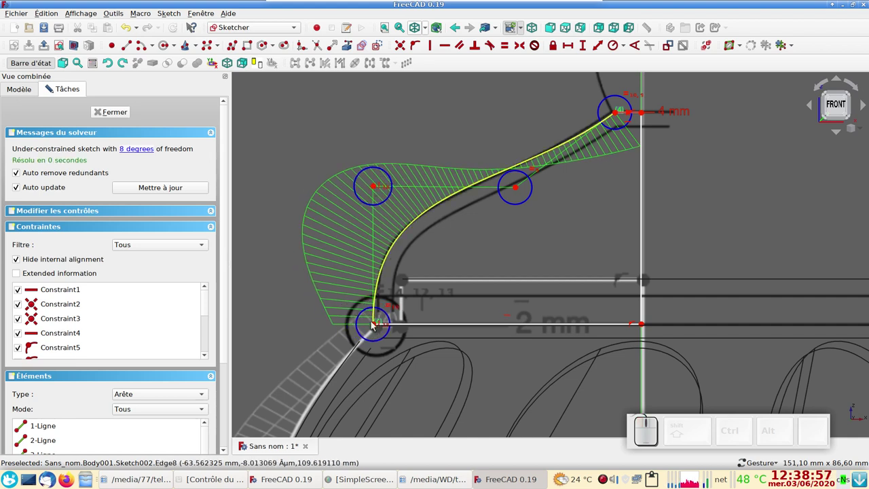
left_click_drag(374, 324, 385, 325)
left_click(378, 185)
left_click_drag(378, 189, 377, 186)
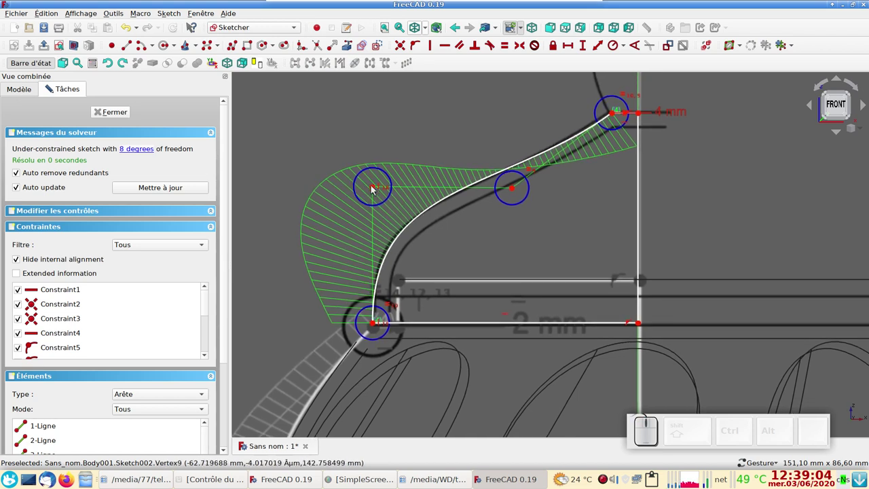
left_click(376, 190)
left_click_drag(378, 189, 384, 210)
left_click_drag(385, 206, 379, 203)
Step: Increase the left control point's weight to round the curve, then close Sketch002
left_click(381, 205)
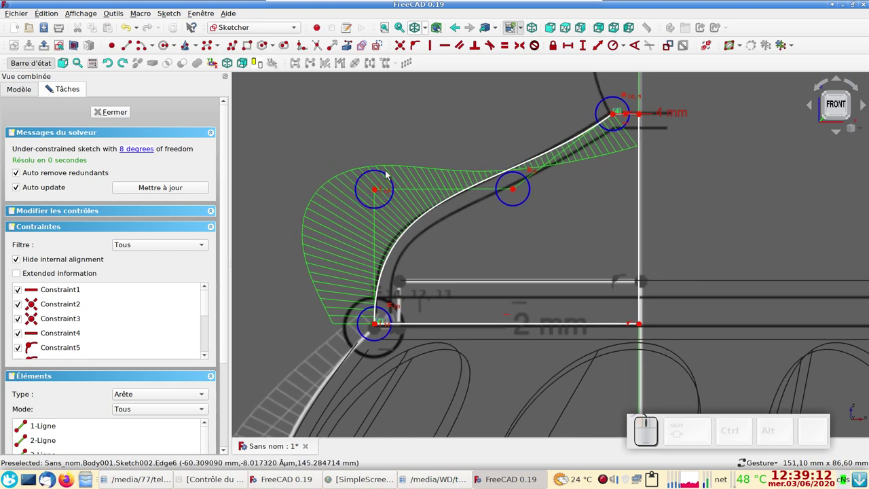
left_click_drag(387, 174, 447, 201)
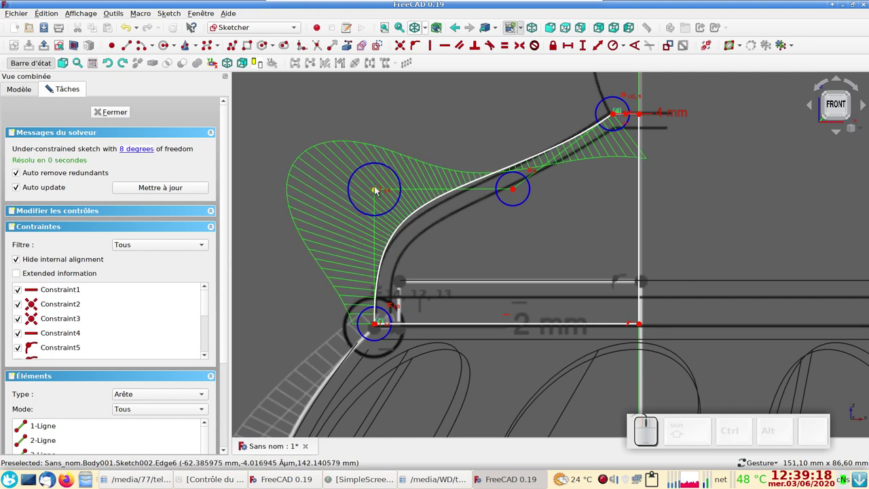
left_click(375, 191)
left_click_drag(377, 190, 640, 262)
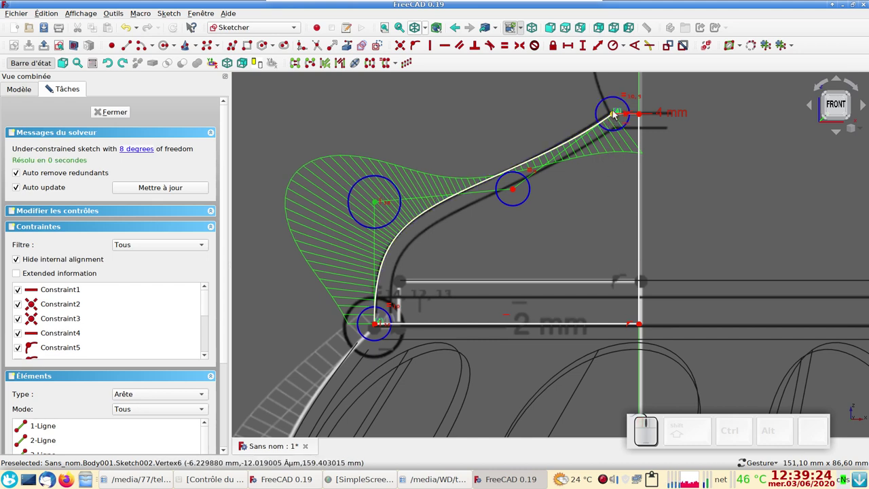
left_click(618, 115)
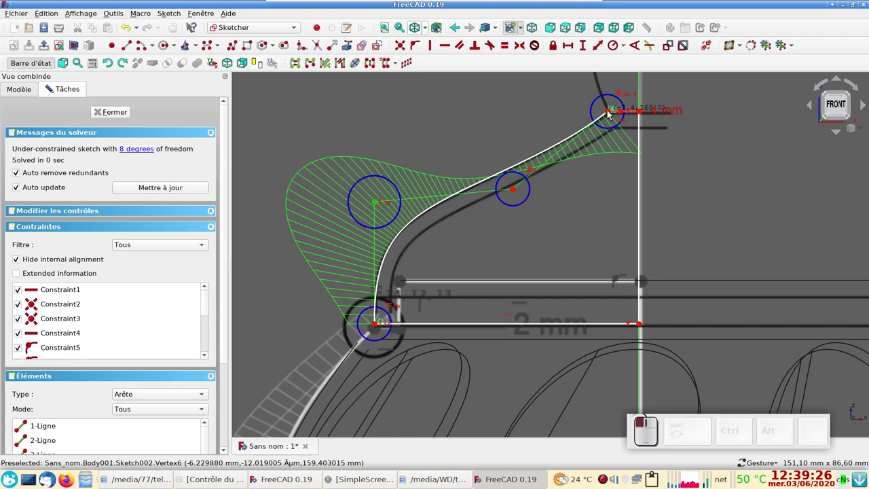
left_click(614, 113)
left_click(613, 115)
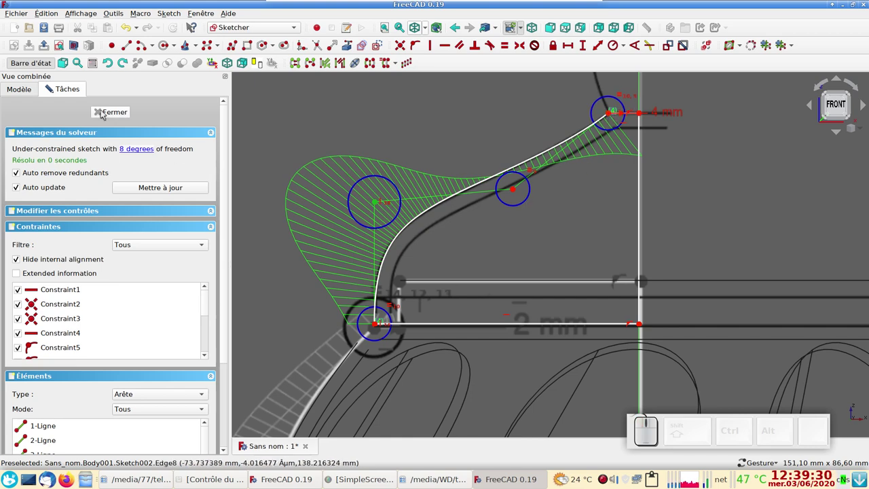
left_click(105, 111)
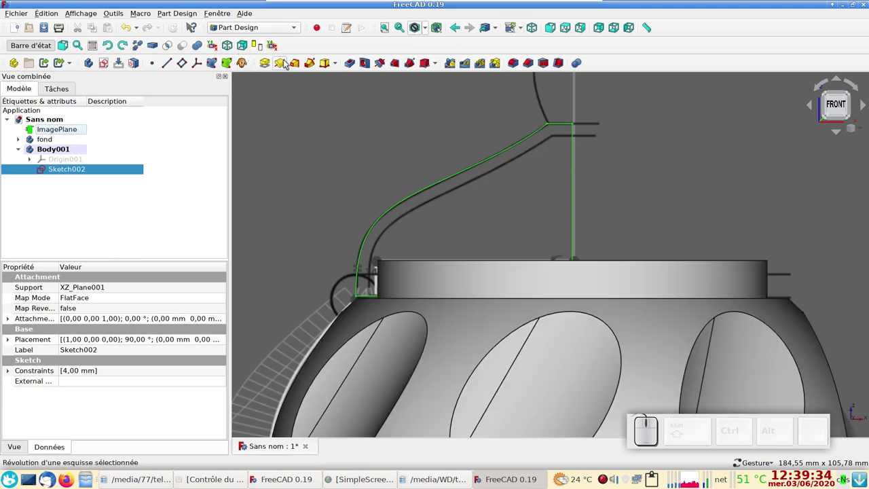
Step: Revolve Sketch002 360° around the vertical sketch axis into a solid dome lid
left_click(282, 64)
scroll("down", 3)
right_click(378, 232)
scroll("up", 3)
right_click(389, 227)
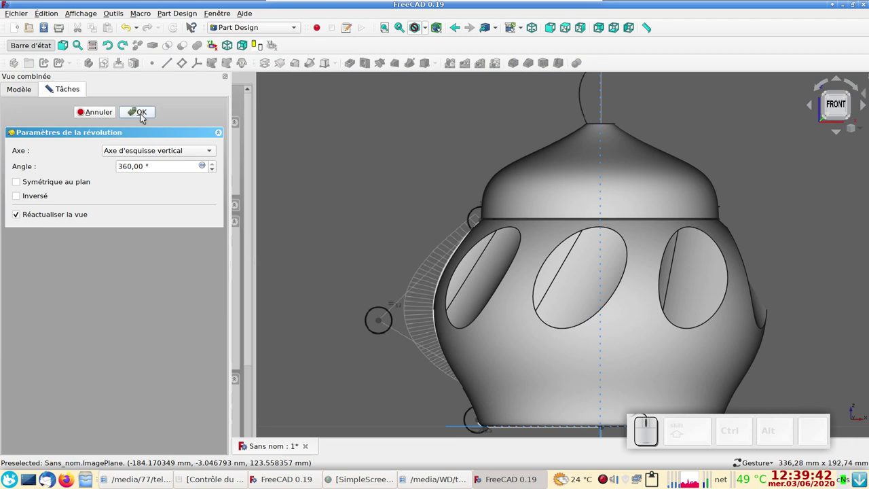
left_click(144, 114)
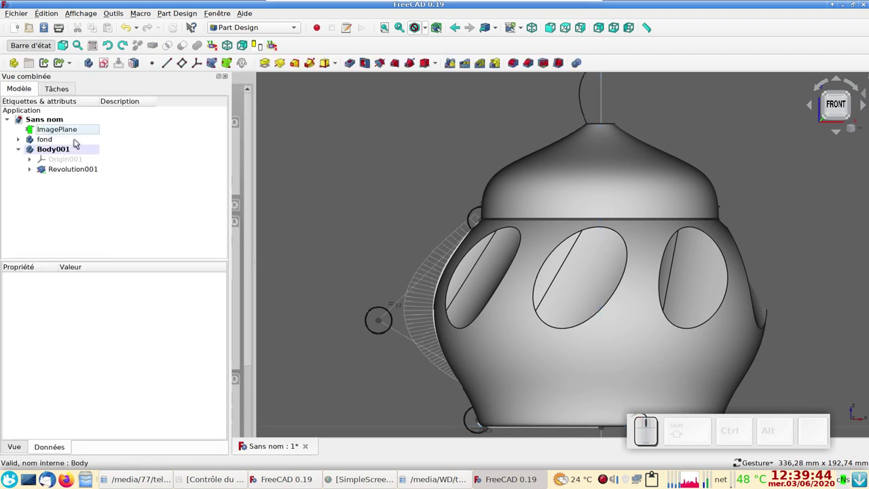
Step: Hide the ImagePlane and the bowl body fond
left_click(79, 132)
key("space")
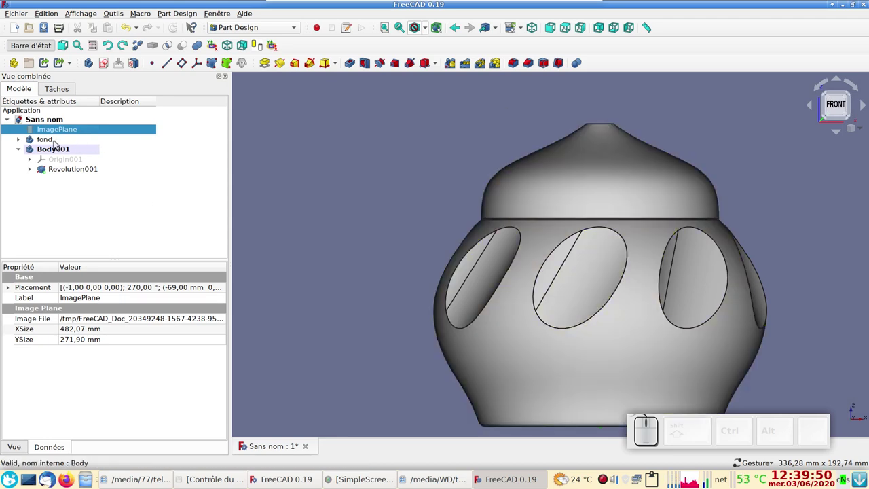
left_click(57, 141)
key("space")
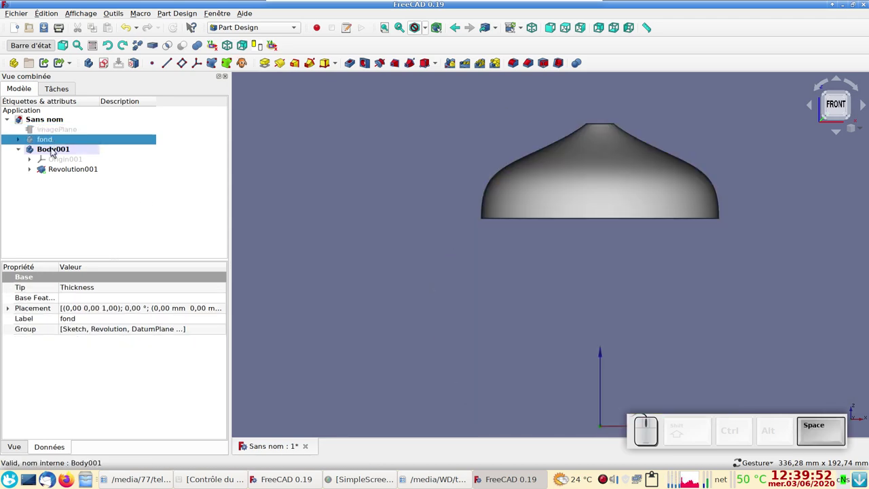
Step: Rename Body001 to 'couvercle' and save the document as sucrier_02.FCStd, replacing the existing file
left_click(55, 149)
key("F2")
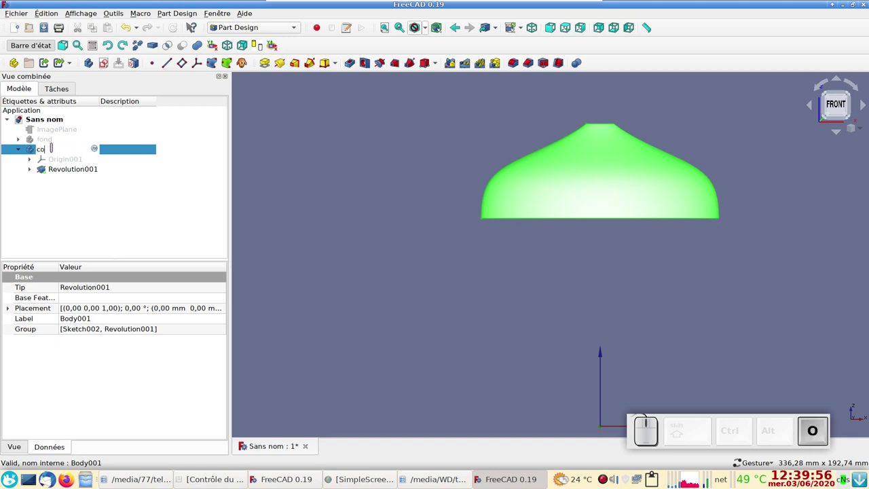
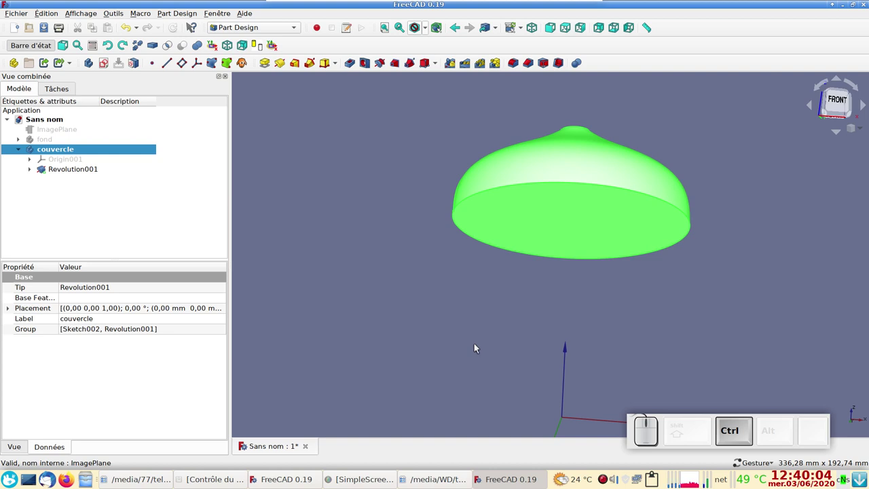
key("ctrl+s")
left_click(386, 175)
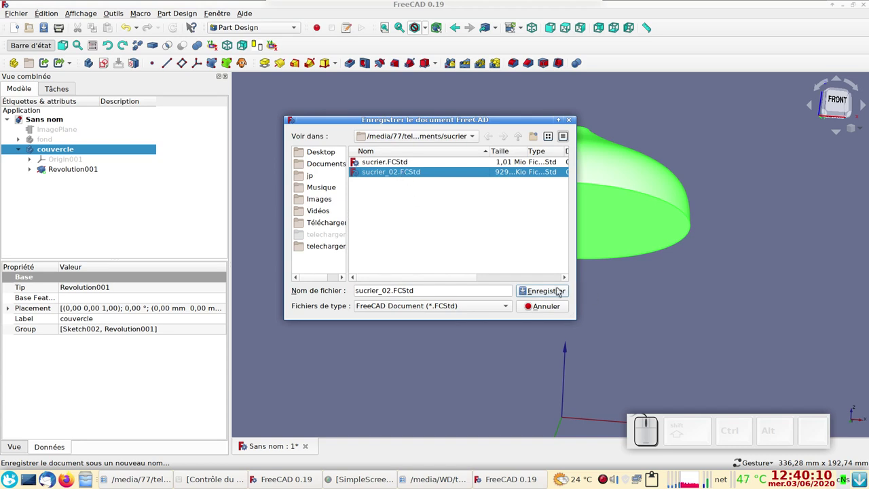
left_click(559, 290)
left_click(501, 232)
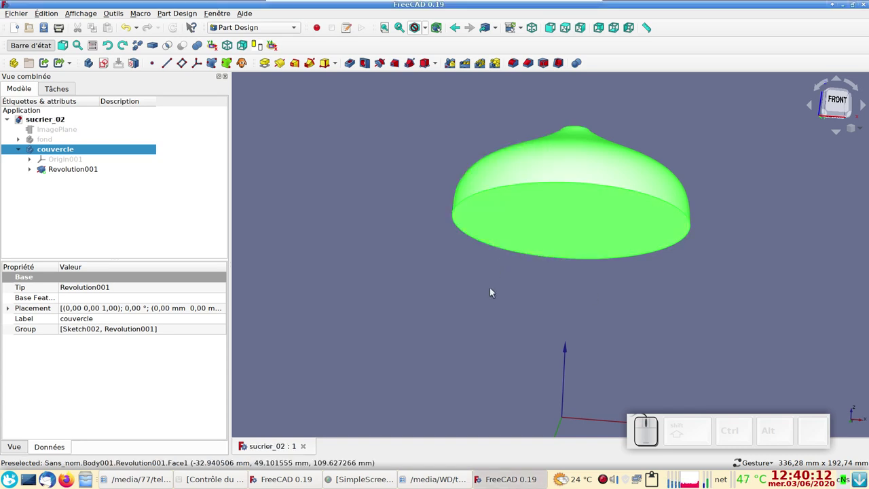
Step: Shell the lid inward with Thickness from its flat bottom face
left_click(448, 312)
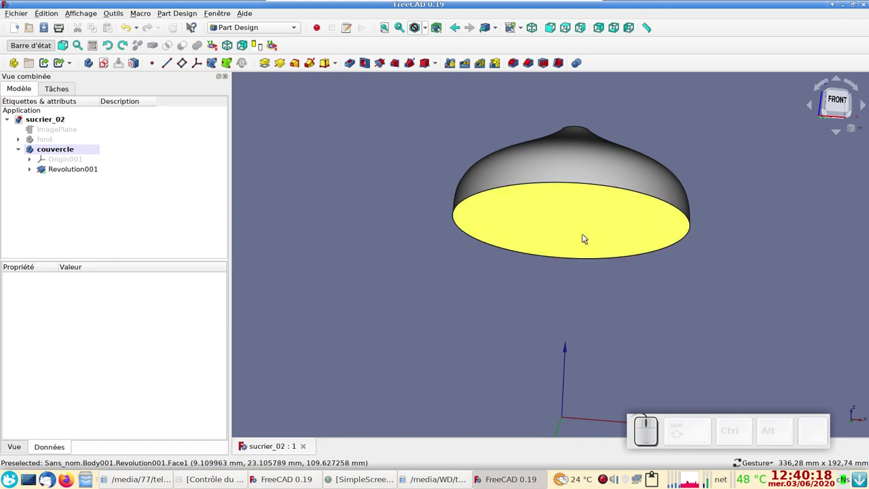
left_click(580, 231)
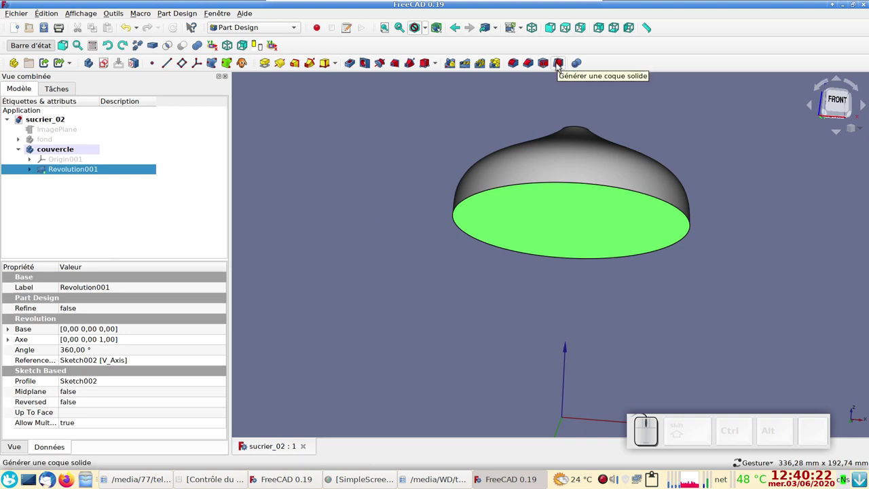
left_click(561, 65)
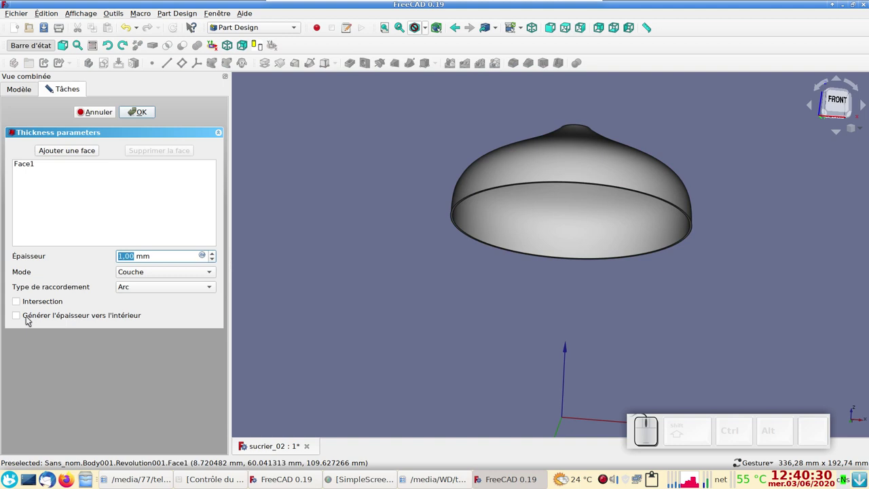
left_click(21, 320)
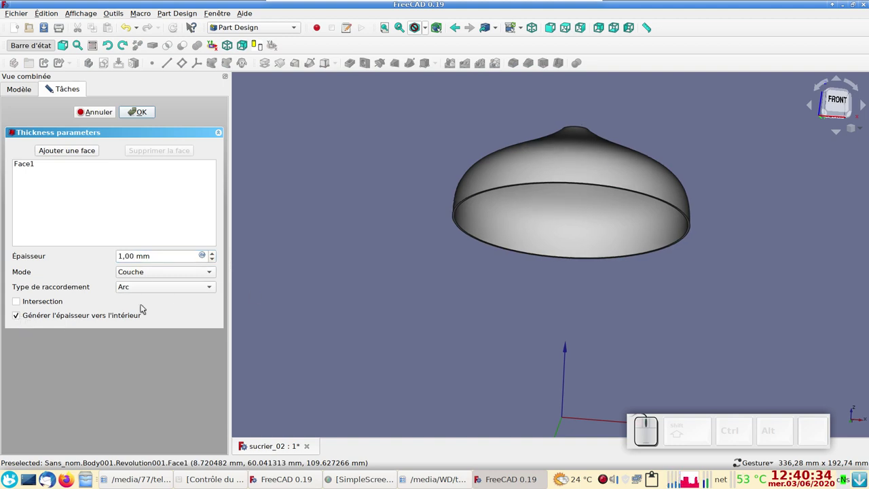
left_click(149, 111)
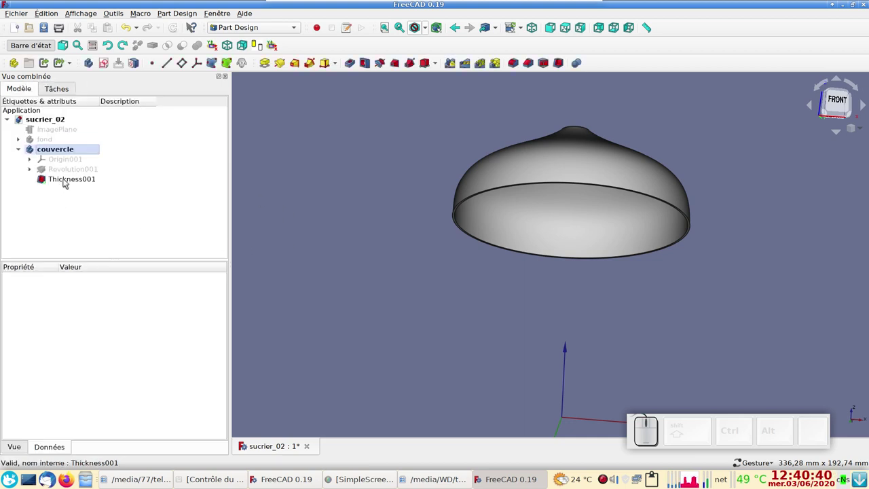
Step: Set Thickness001's Value to 3 mm and inspect the hollow lid from inside and the front
left_click(68, 178)
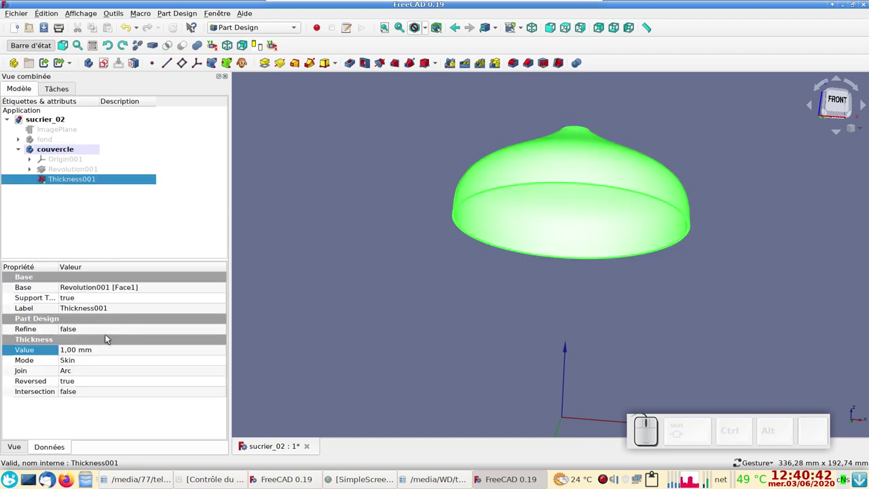
left_click(82, 351)
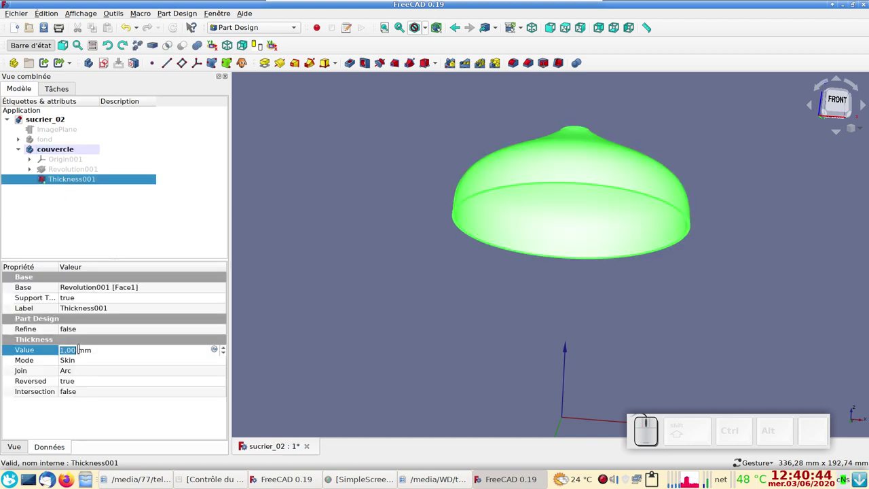
key("KP_3")
key("KP_Enter")
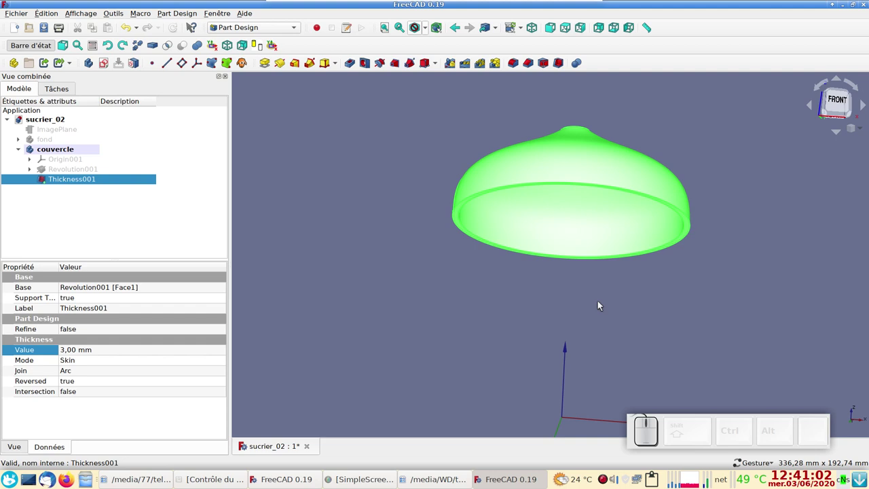
scroll("up", 3)
right_click(607, 320)
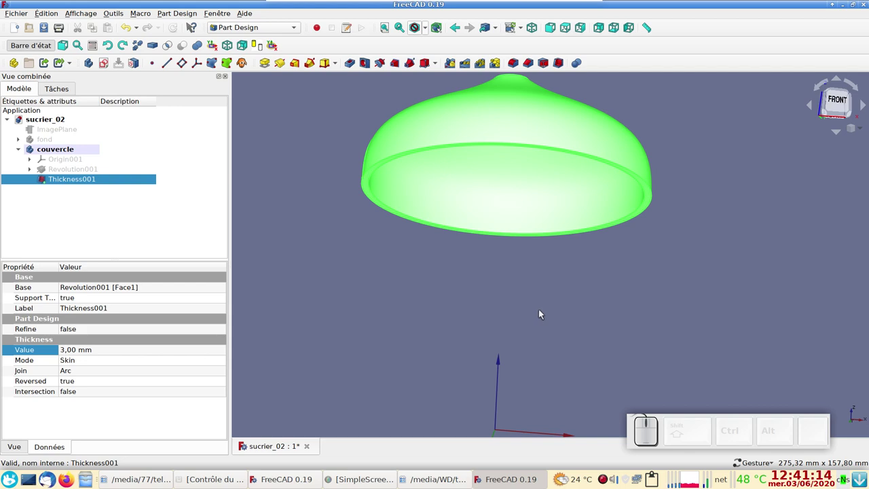
scroll("down", 3)
left_click_drag(574, 274, 332, 264)
key("KP_1")
scroll("up", 3)
left_click_drag(499, 242, 540, 209)
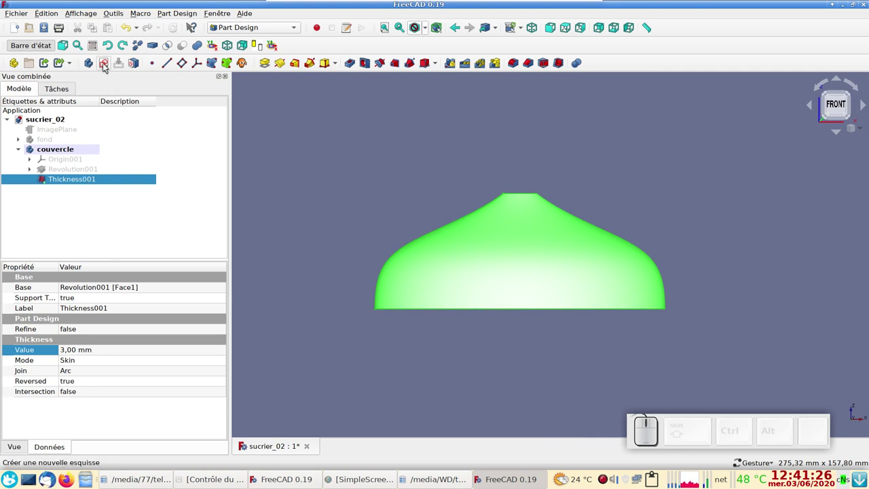
Step: Create a new sketch on XZ_Plane001 in the couvercle body
left_click(107, 64)
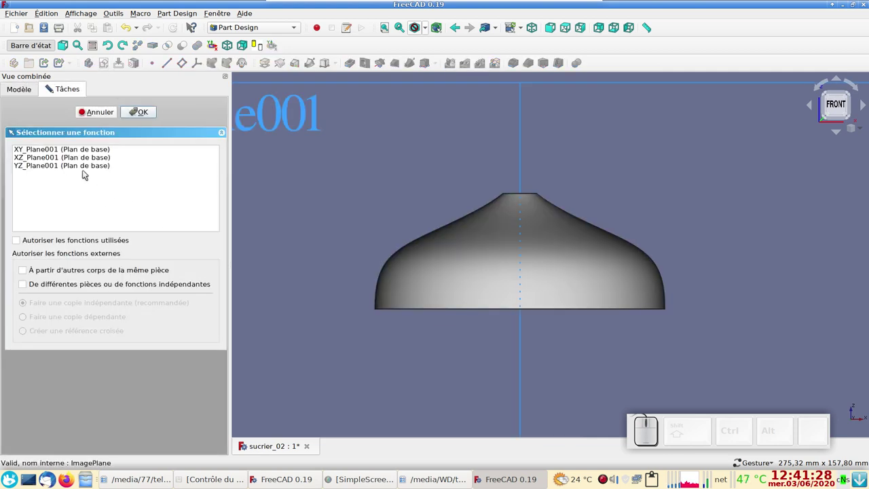
left_click(61, 160)
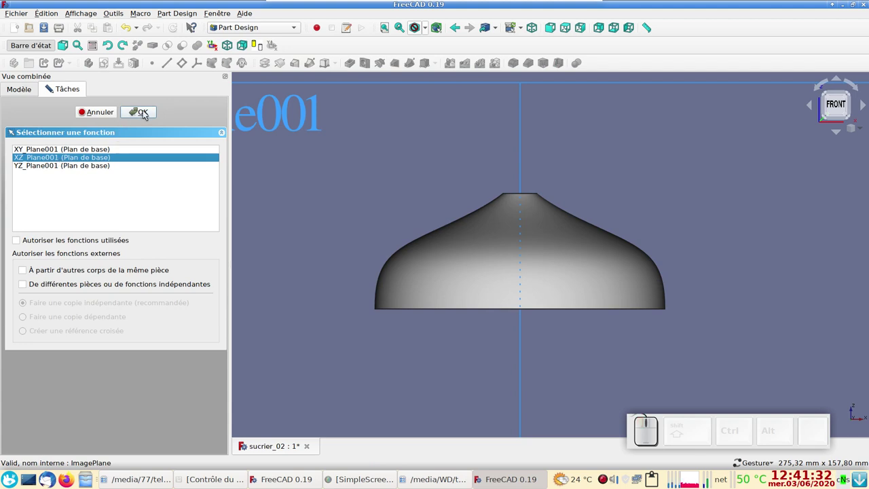
left_click(146, 112)
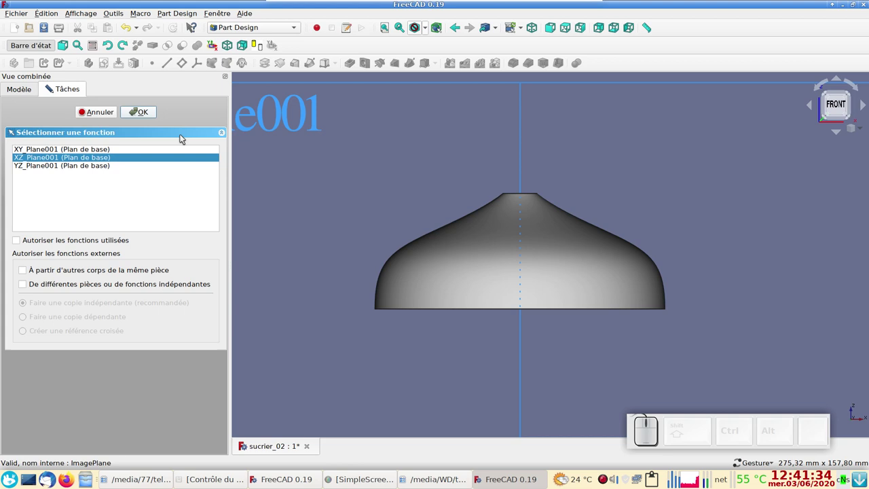
scroll("up", 3)
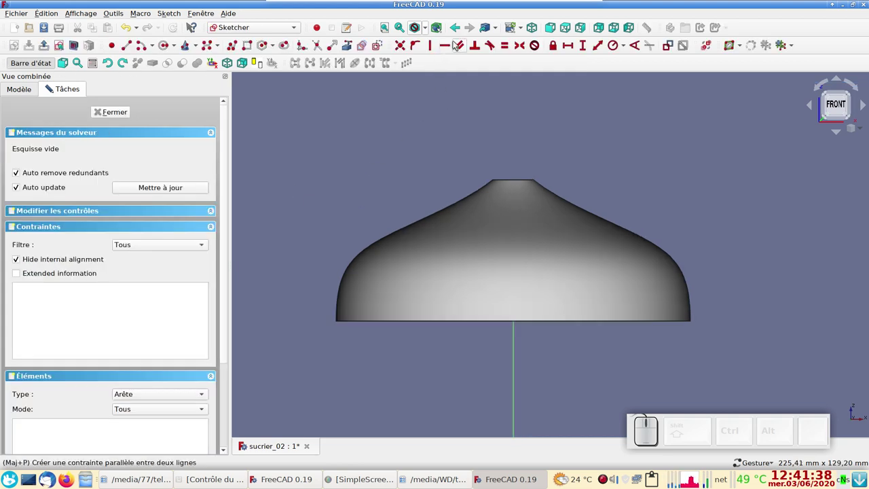
Step: Cut the view through the sketch plane and start referencing the lid's edges as external geometry
left_click(427, 31)
left_click(440, 61)
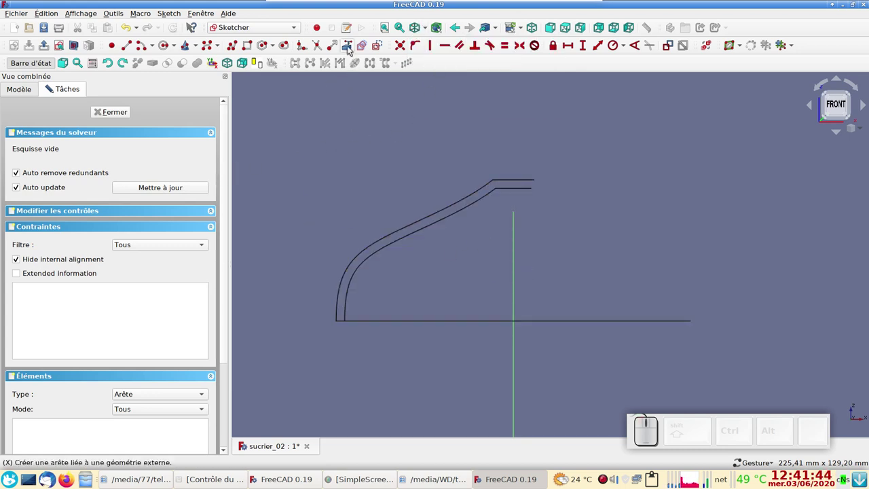
left_click(353, 48)
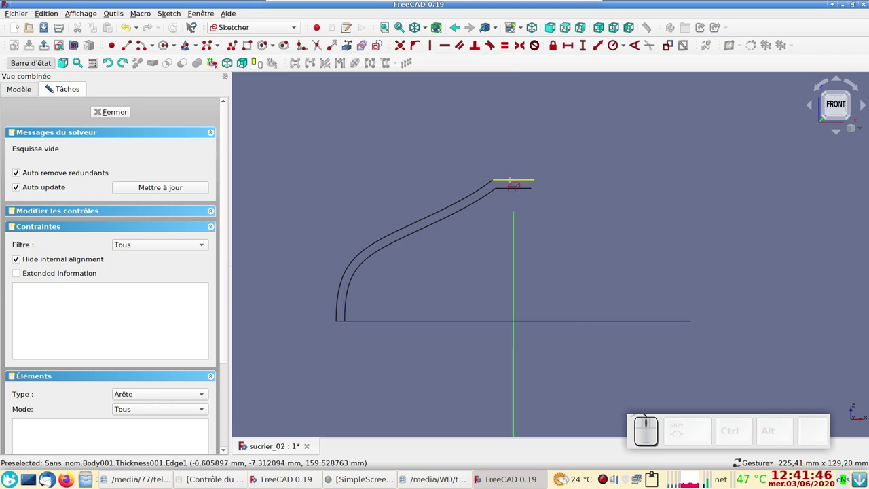
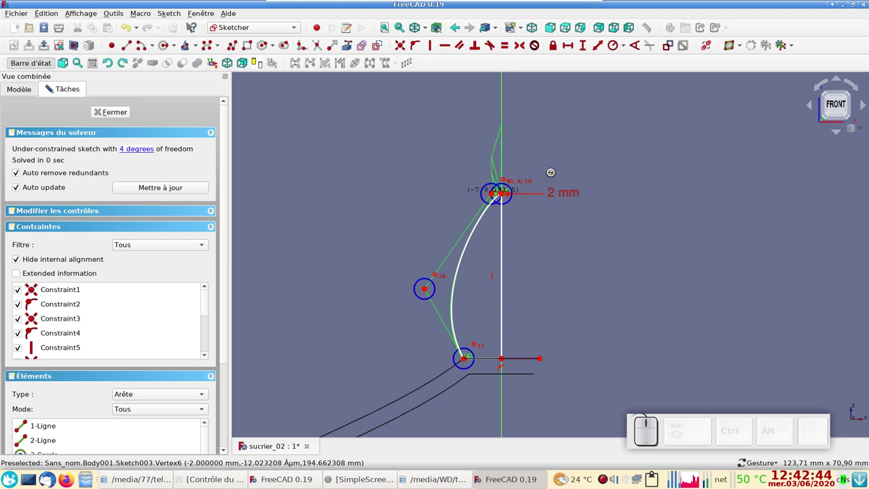
Step: Delete the wrong constraint holding the knob profile's circle in place
scroll("up", 3)
left_click_drag(538, 227, 543, 259)
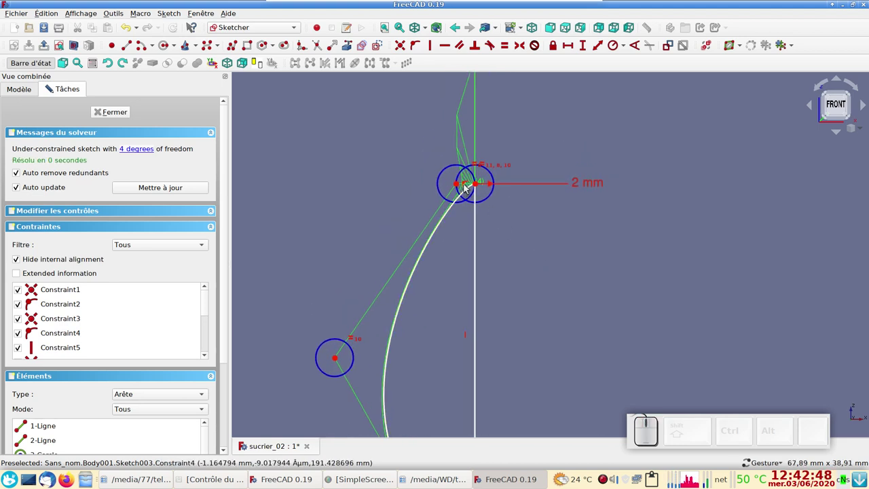
left_click(469, 185)
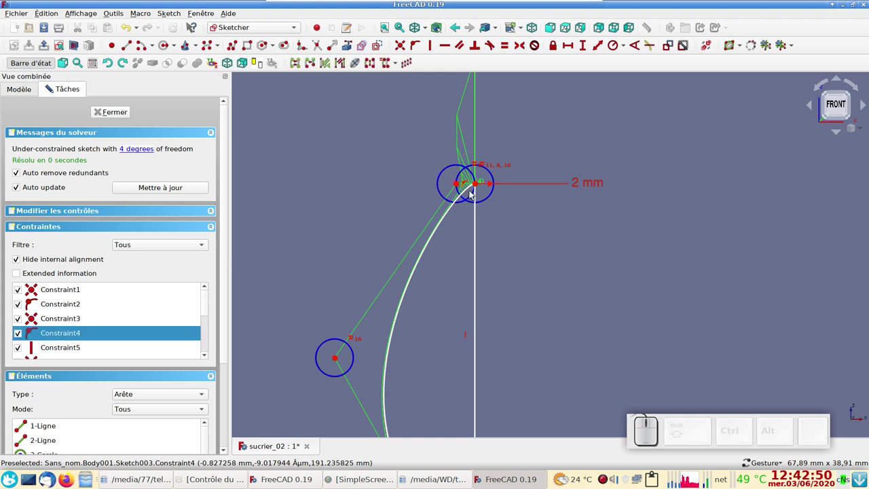
scroll("up", 3)
right_click(460, 207)
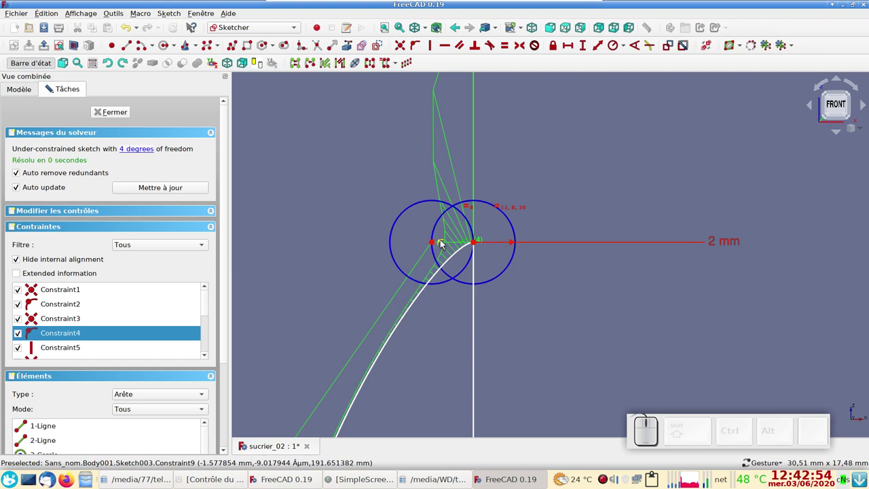
left_click(446, 242)
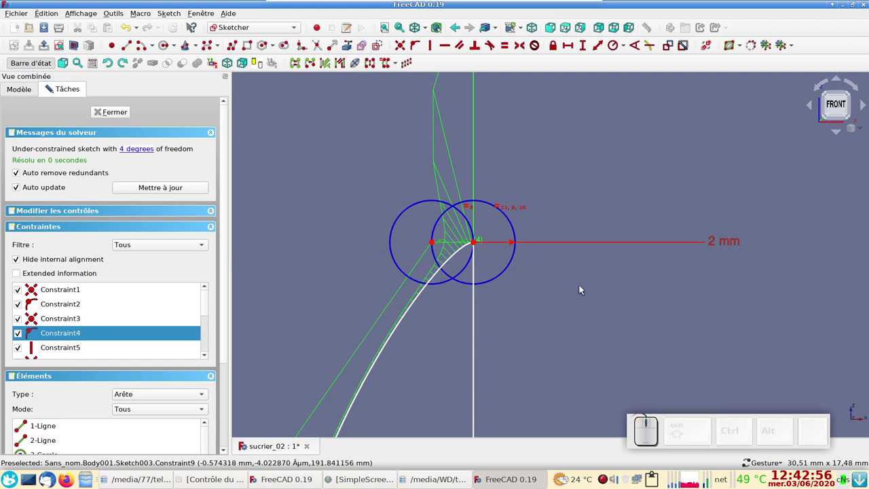
key("Delete")
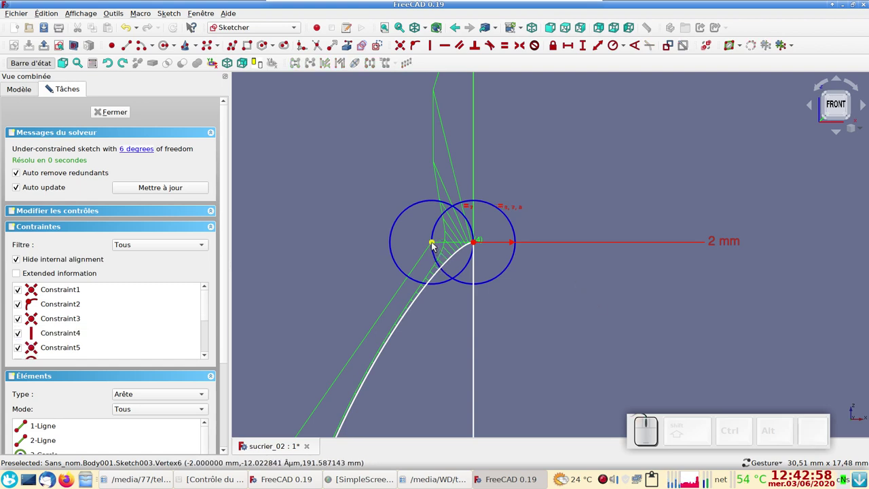
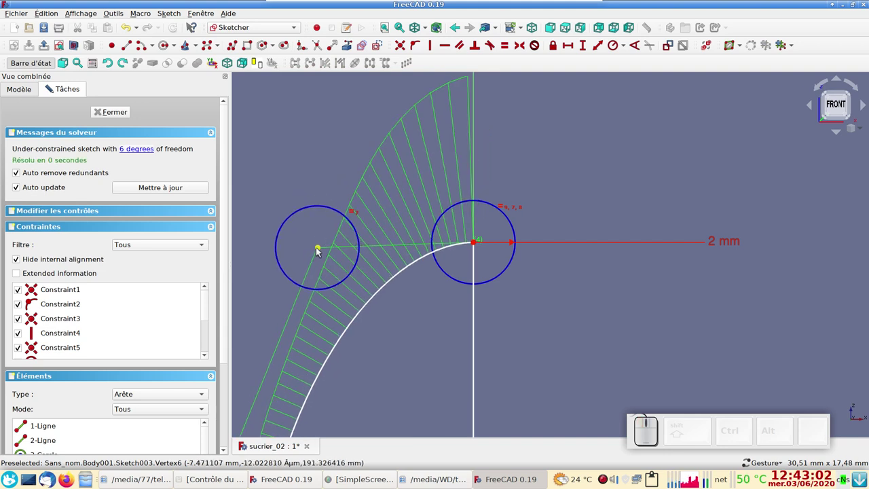
Step: Align the two circle centres of the knob profile horizontally
left_click(321, 249)
left_click(478, 244)
left_click(449, 46)
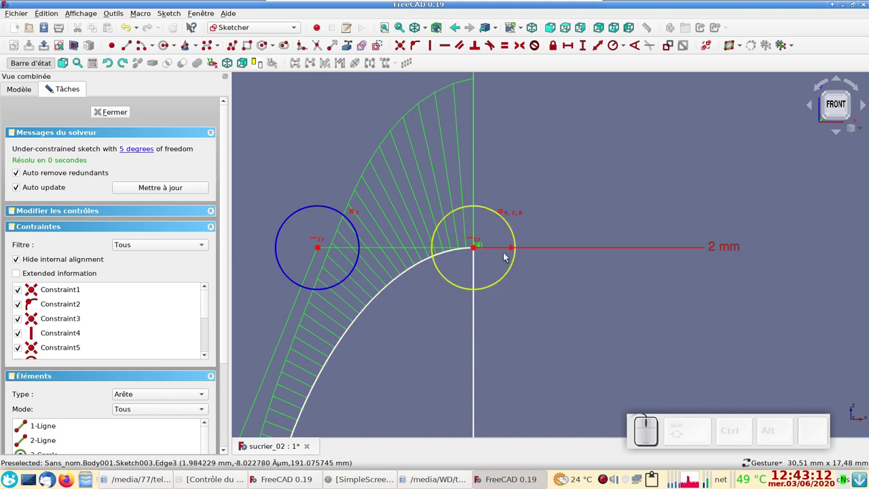
Step: Place the lower end of the profile edge onto the vertical axis, closing the half-oval
scroll("down", 3)
left_click_drag(617, 365, 583, 333)
scroll("up", 3)
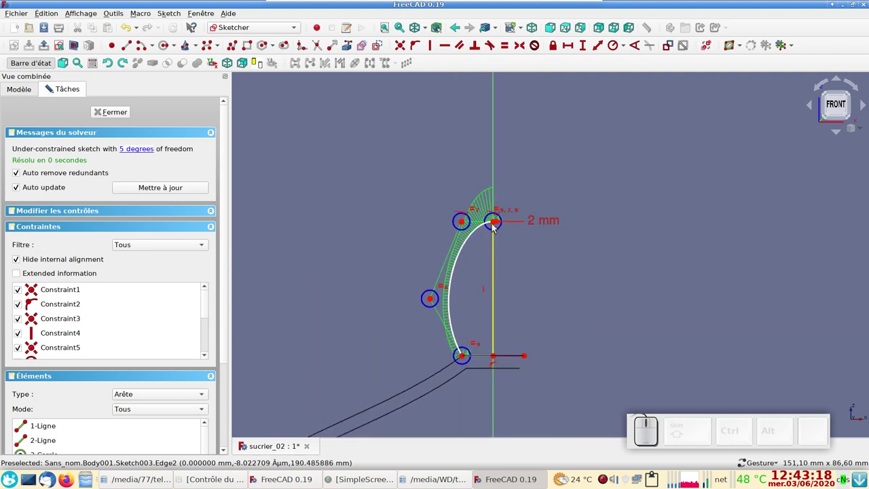
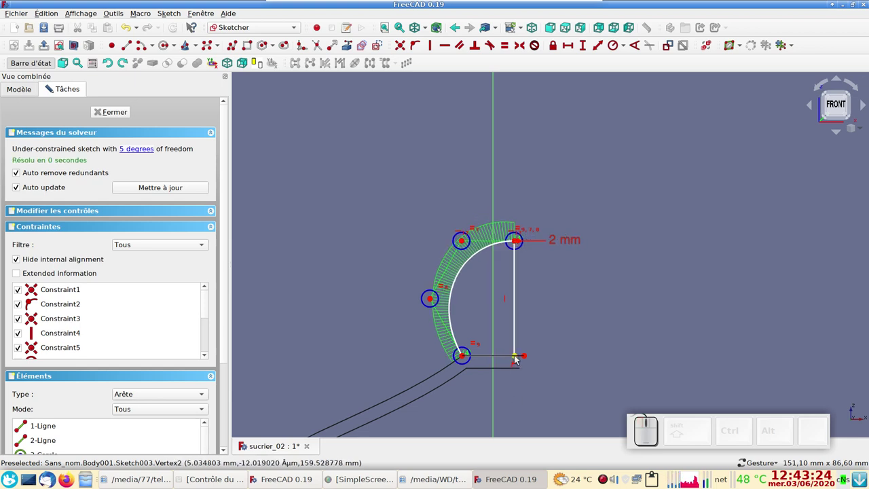
left_click(519, 357)
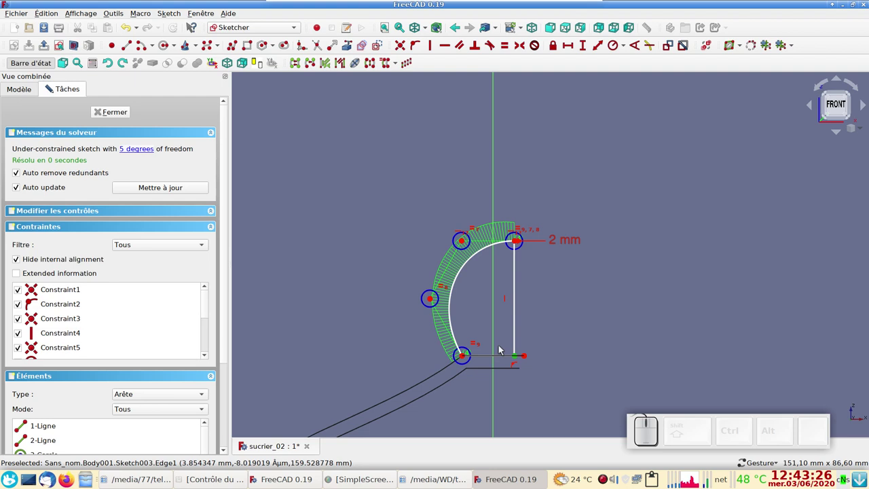
left_click(498, 347)
left_click(421, 47)
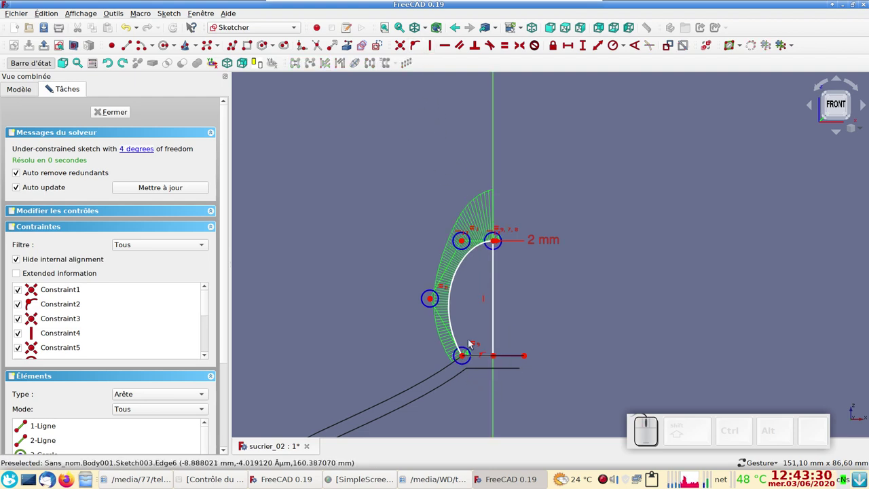
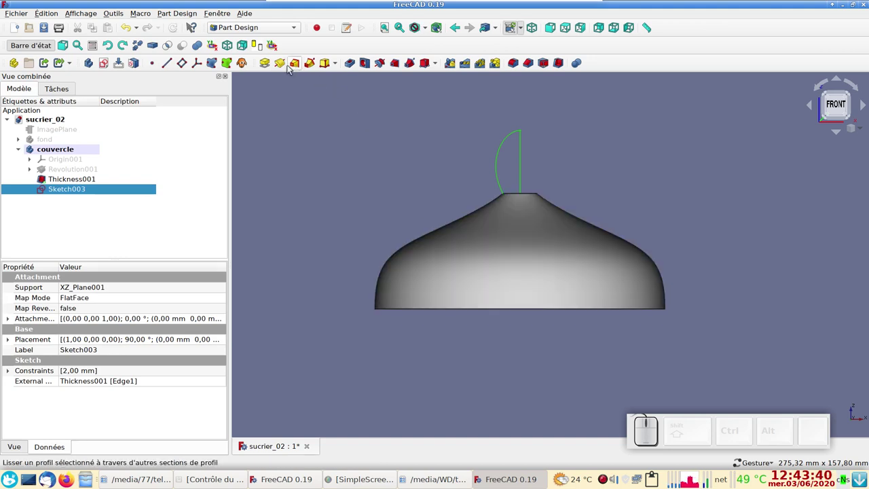
Step: Revolve the knob sketch 360° about the vertical axis into a solid knob on the lid
left_click(286, 64)
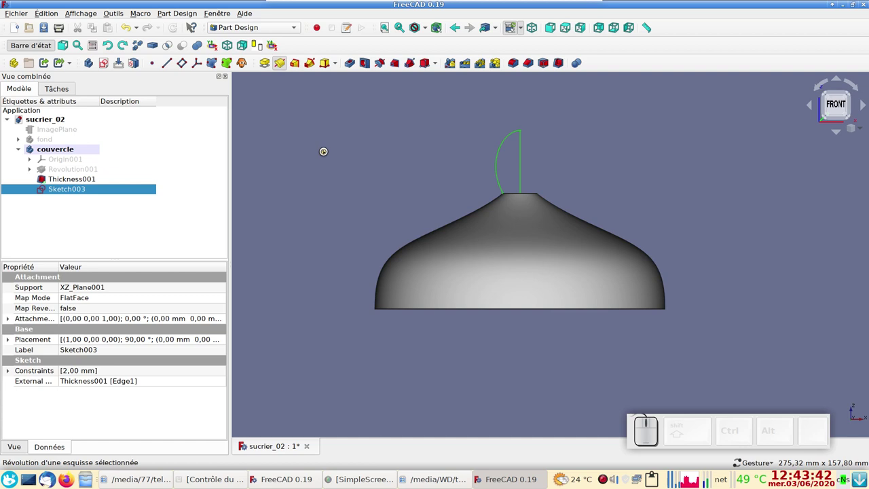
scroll("down", 3)
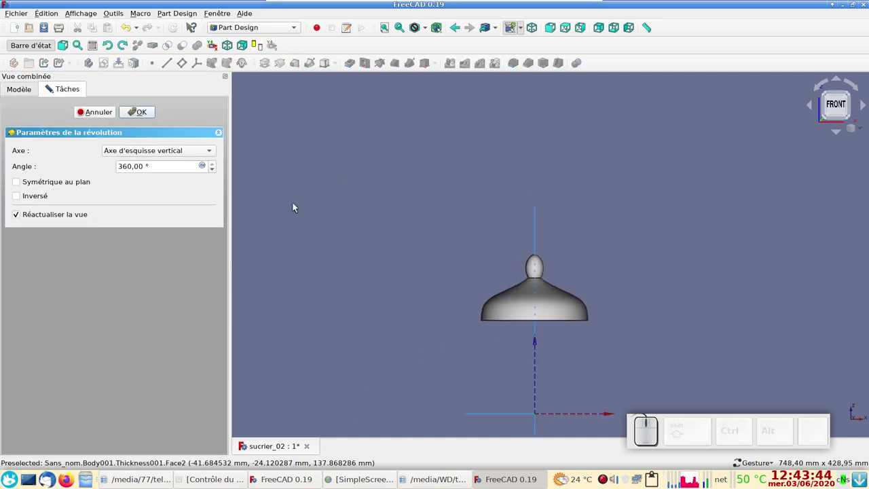
left_click(140, 114)
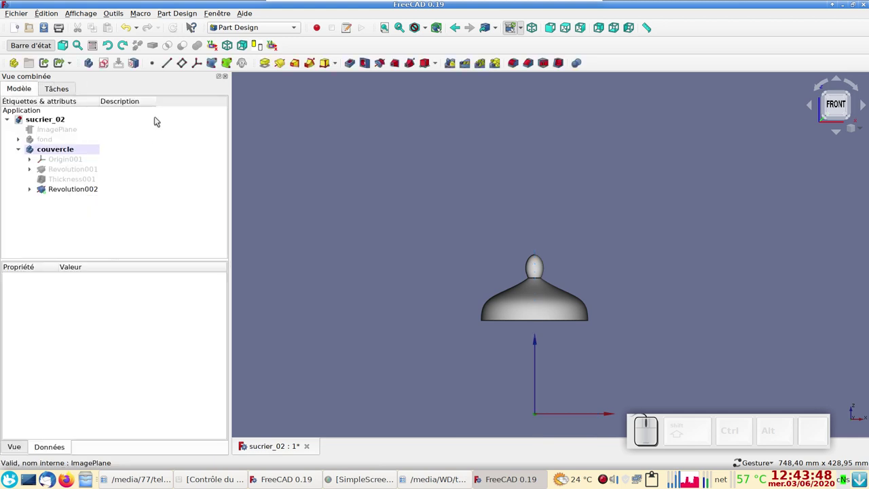
Step: Make the hidden bowl body visible again beneath the lid
left_click(52, 143)
key("space")
left_click(341, 268)
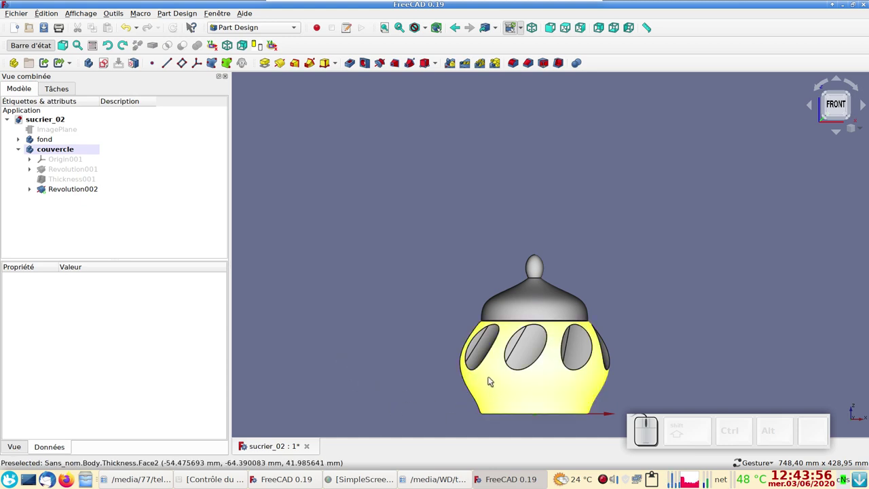
Step: Give the bowl body shaded display, shiny plastic material and a light cyan colour
left_click(493, 379)
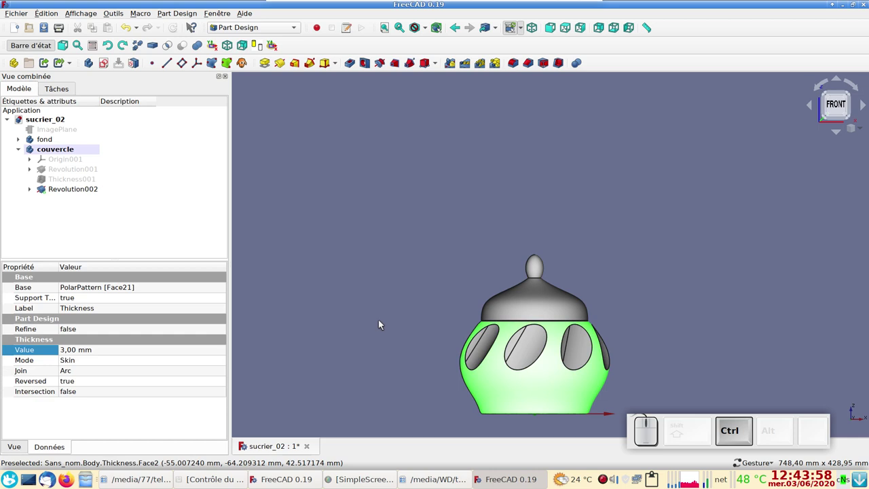
key("ctrl+d")
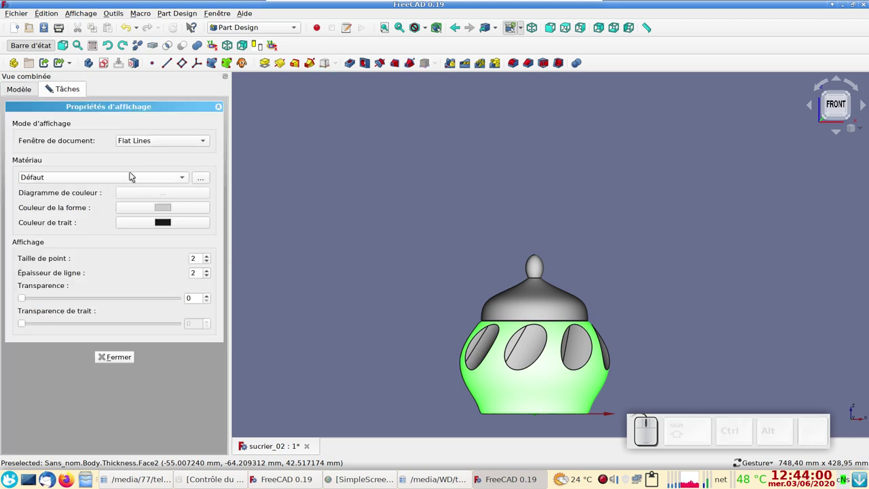
left_click(176, 143)
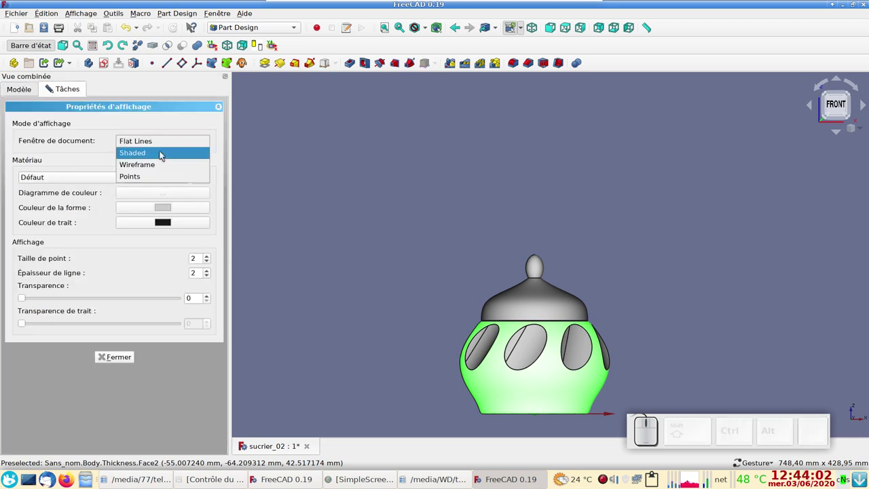
left_click(163, 152)
left_click(150, 179)
left_click(83, 395)
left_click(160, 209)
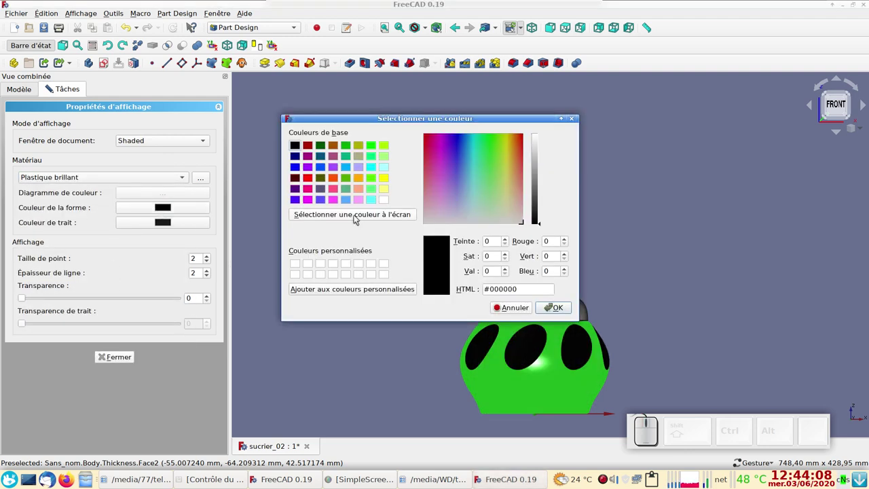
left_click(389, 170)
left_click(553, 309)
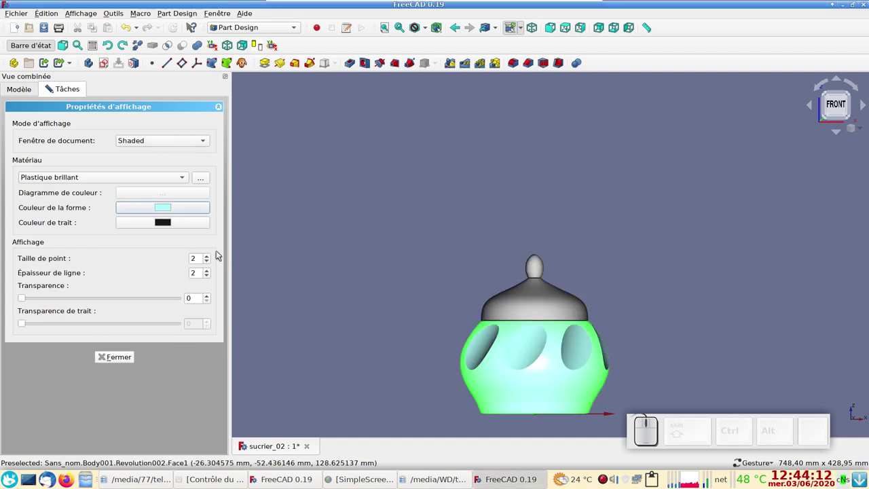
left_click(557, 303)
Step: Give the lid with its knob shaded display, shiny plastic material and a light pink colour
left_click(180, 144)
left_click(168, 152)
left_click(160, 175)
left_click(109, 390)
left_click(196, 207)
left_click(364, 200)
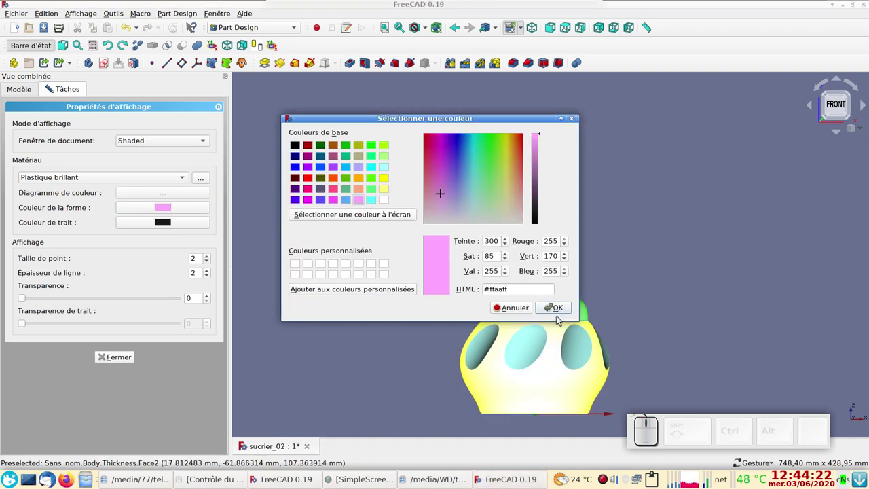
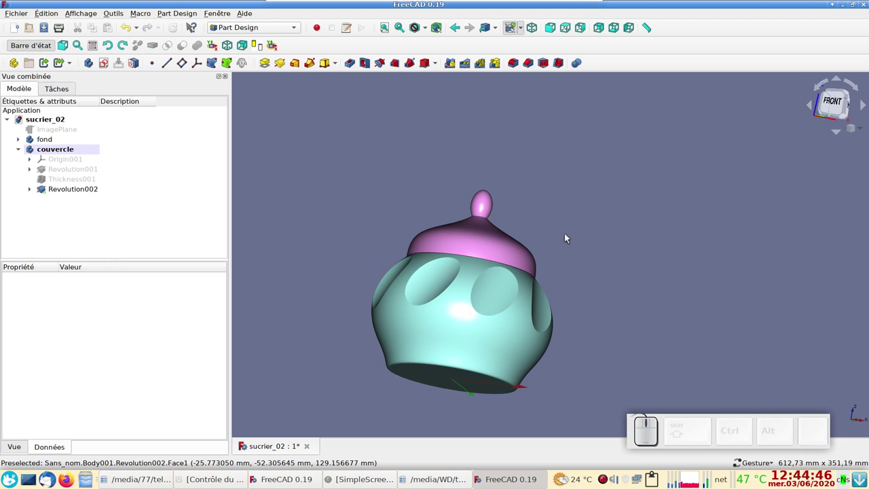
left_click_drag(544, 178, 554, 236)
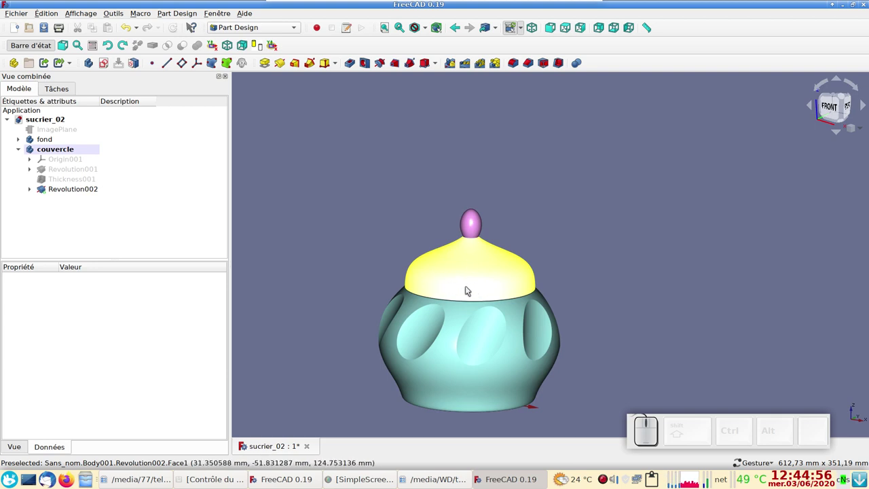
left_click_drag(626, 347, 612, 310)
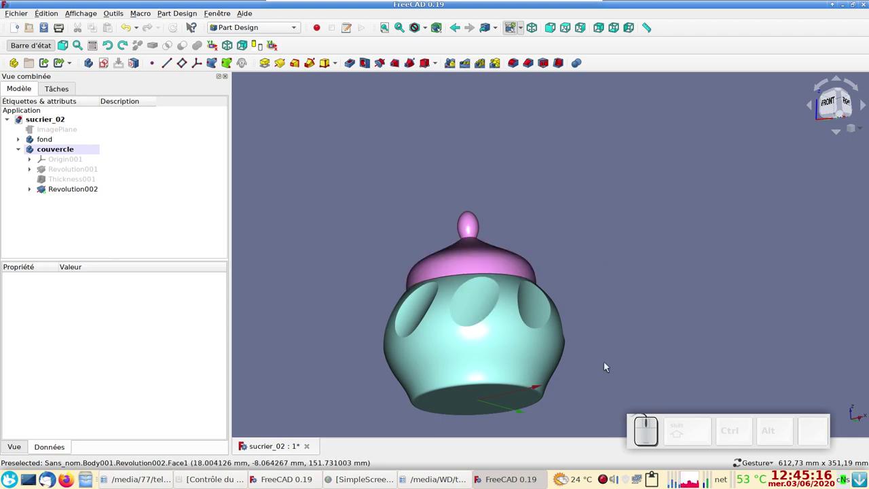
left_click_drag(623, 324, 627, 345)
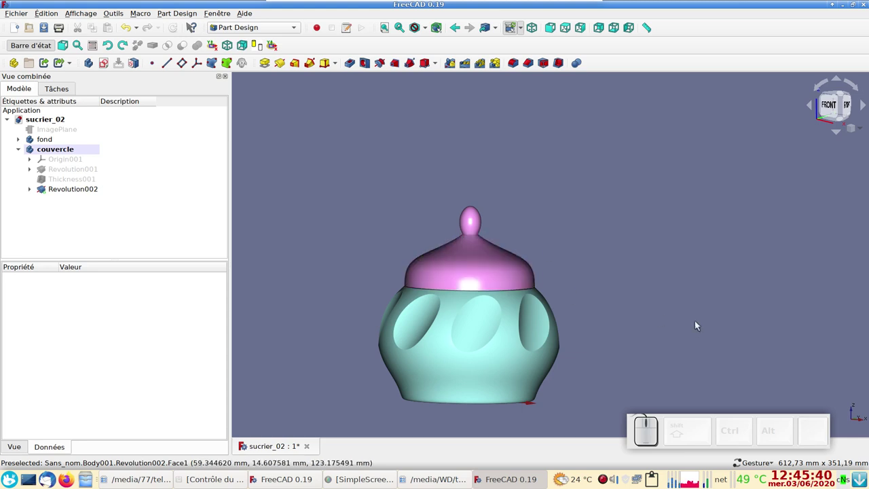
left_click_drag(680, 341, 675, 318)
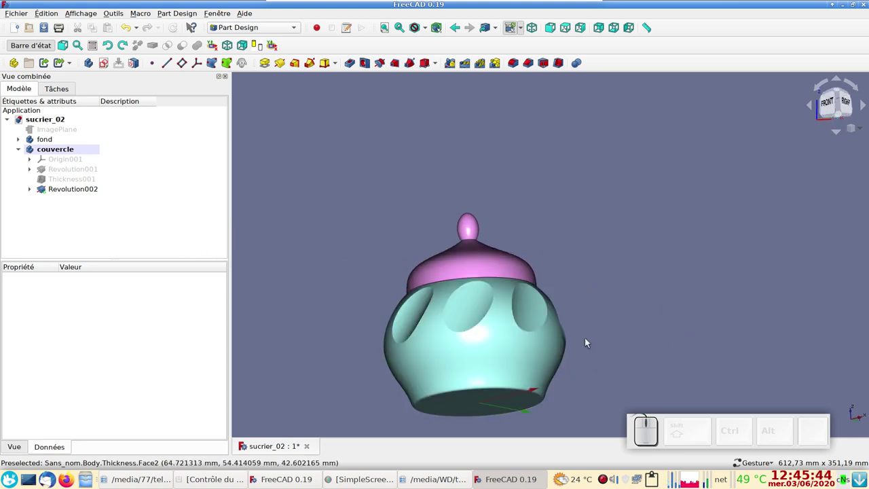
left_click_drag(636, 279, 635, 314)
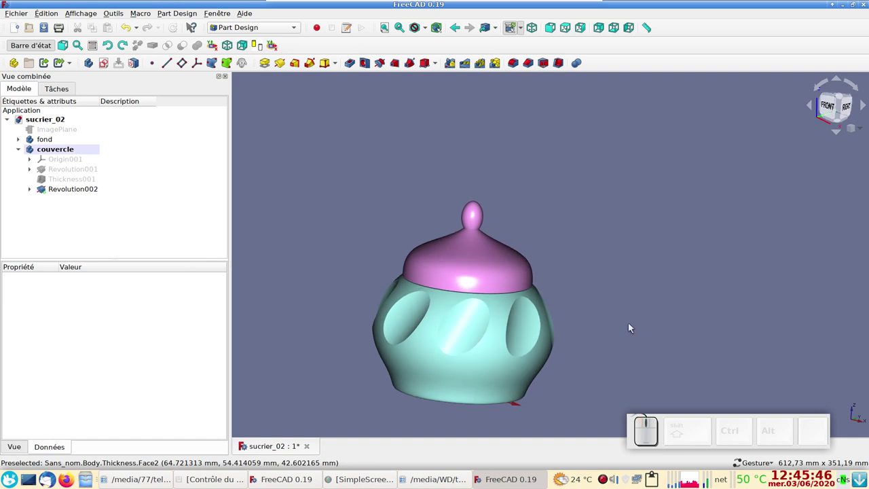